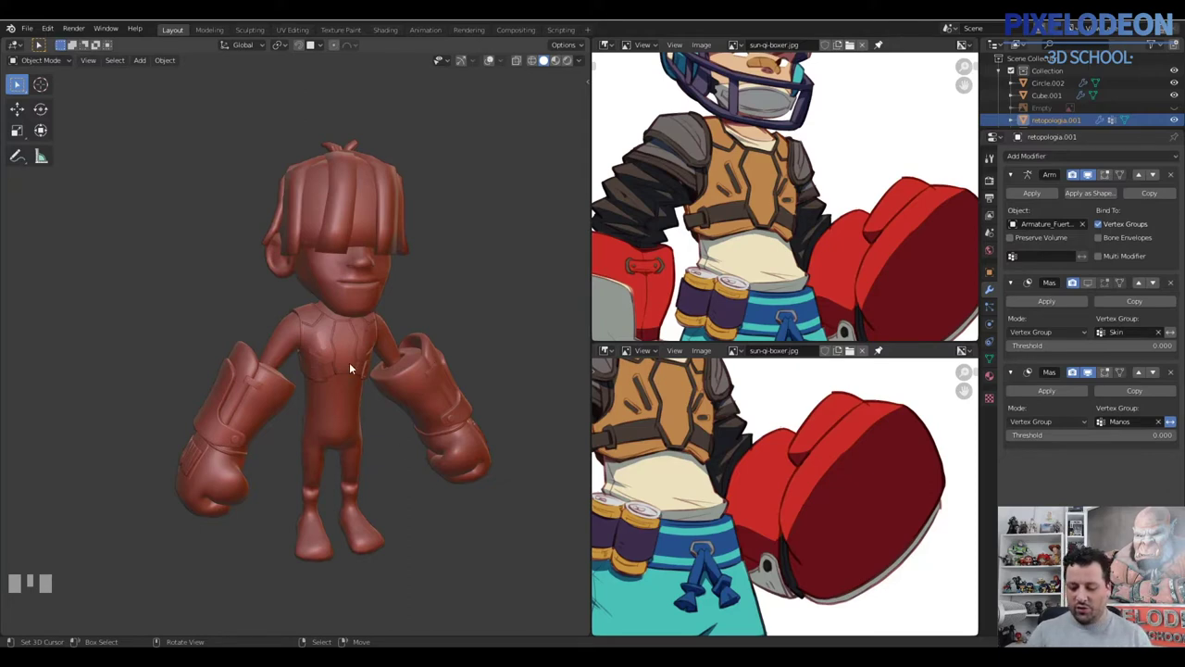
View the model from the front and start picking chest-armor pieces, undoing an accidental hide
{"action": "left_click_drag", "start_coordinate": [384, 367], "coordinate": [486, 64]}
{"action": "key", "text": "alt+q"}
{"action": "left_click_drag", "start_coordinate": [487, 64], "coordinate": [355, 340]}
{"action": "right_click", "coordinate": [355, 341]}
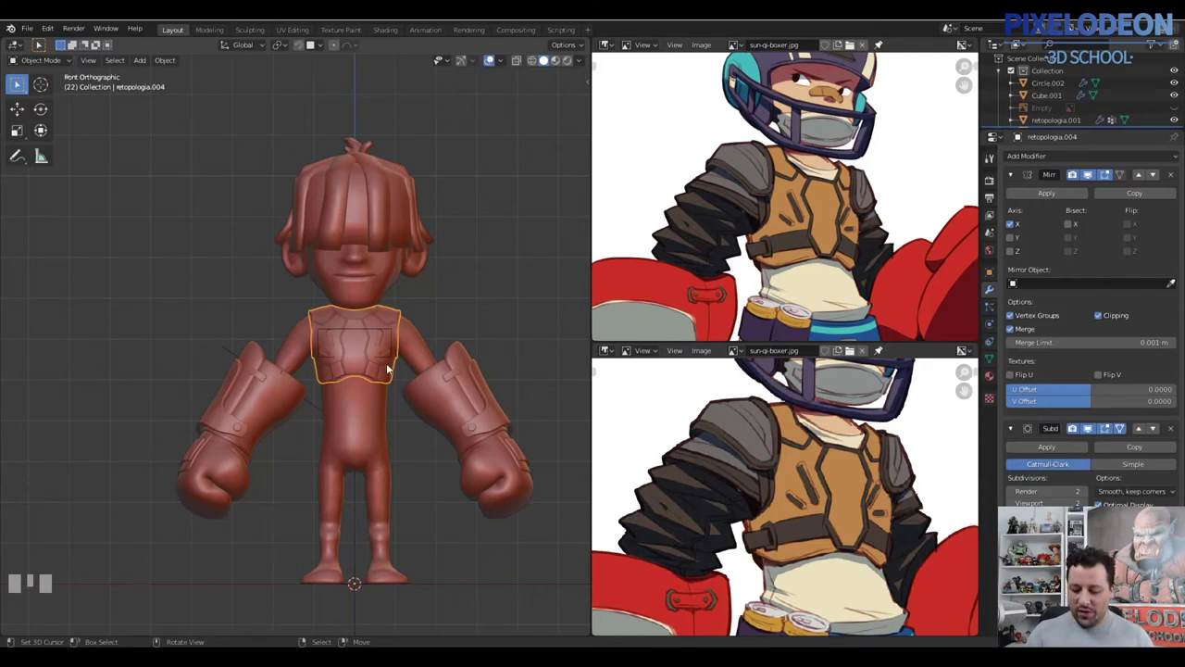
{"action": "left_click_drag", "start_coordinate": [377, 353], "coordinate": [371, 317]}
{"action": "key", "text": "h"}
{"action": "right_click", "coordinate": [371, 318]}
{"action": "left_click_drag", "start_coordinate": [371, 317], "coordinate": [478, 343]}
{"action": "key", "text": "ctrl+z"}
Add the remaining chest plate pieces to the selection and move them into the 'pectoral' collection
{"action": "right_click", "coordinate": [493, 325]}
{"action": "right_click", "coordinate": [455, 329]}
{"action": "right_click", "coordinate": [472, 340]}
{"action": "right_click", "coordinate": [490, 436]}
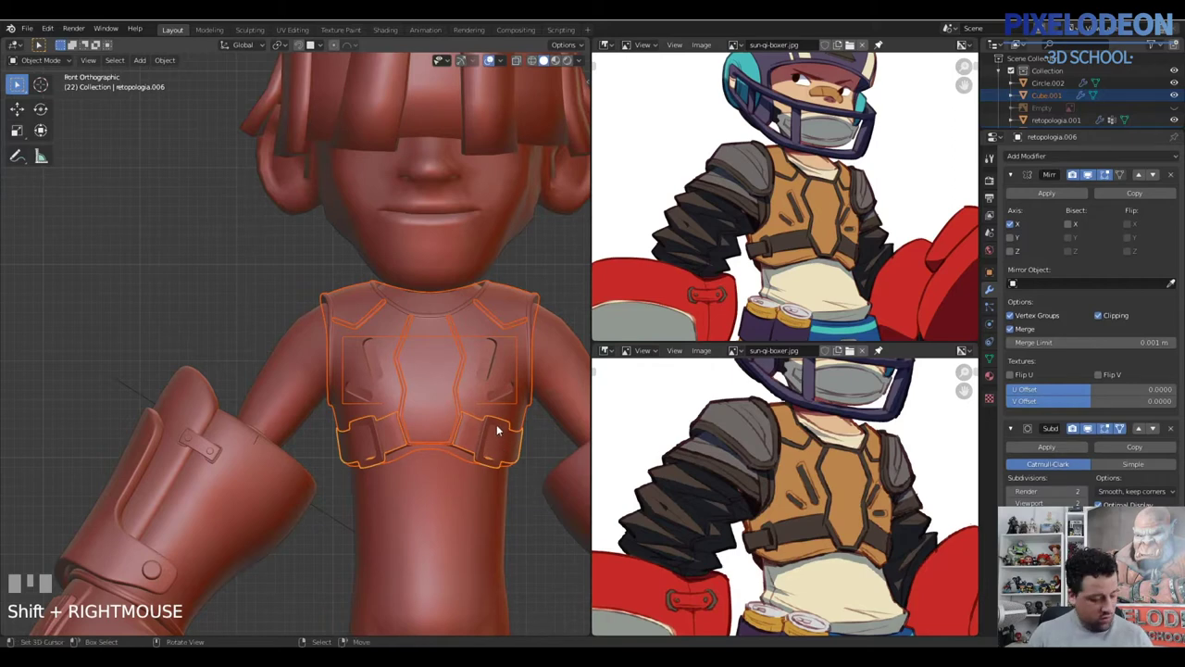
{"action": "key", "text": "m"}
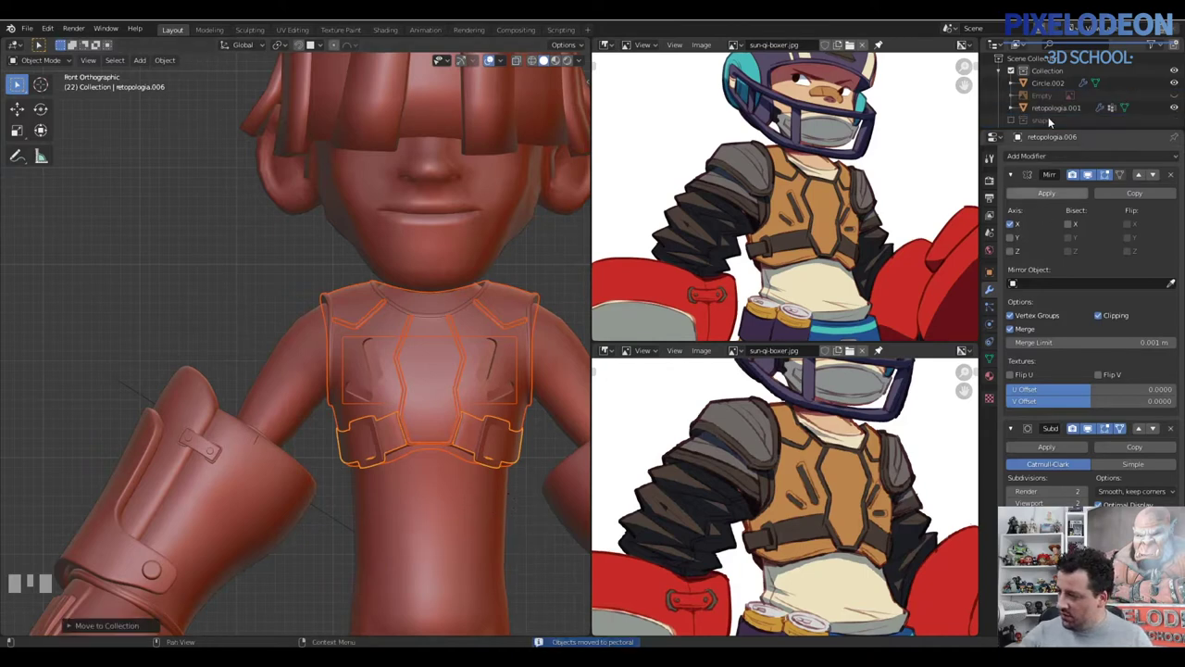
Select the body mesh, enter Edit Mode in face select and pick a face on the left shoulder
{"action": "left_click_drag", "start_coordinate": [598, 258], "coordinate": [597, 257]}
{"action": "left_click_drag", "start_coordinate": [597, 257], "coordinate": [438, 371]}
{"action": "right_click", "coordinate": [438, 370]}
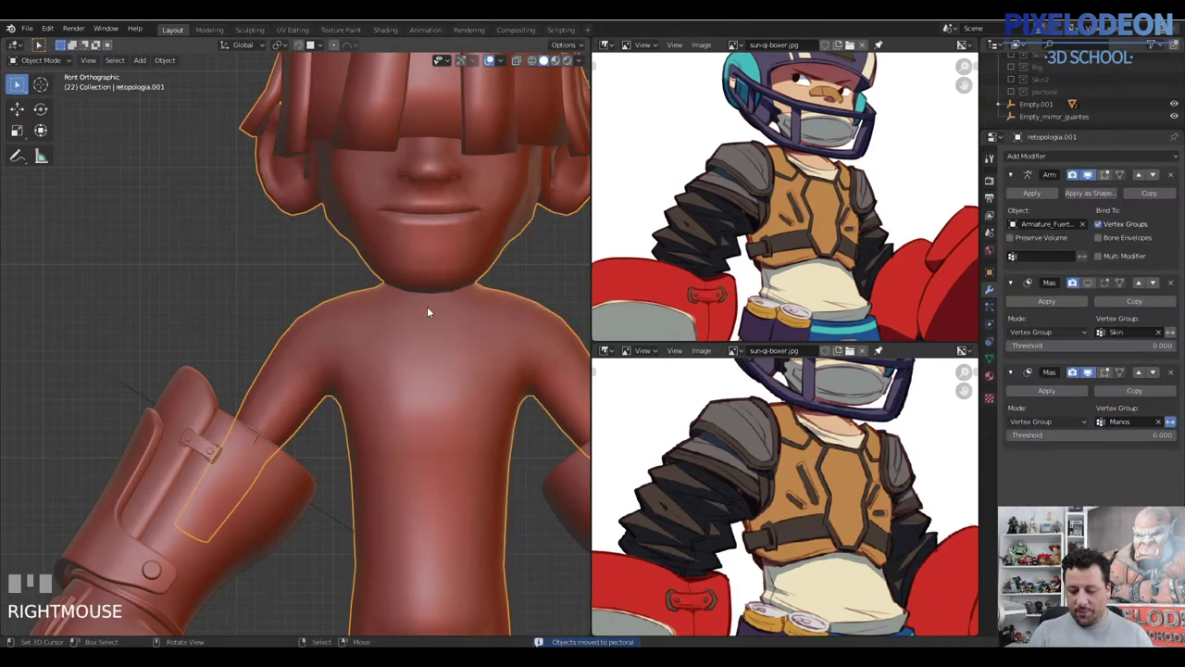
{"action": "key", "text": "Tab"}
{"action": "left_click_drag", "start_coordinate": [363, 372], "coordinate": [336, 385]}
{"action": "key", "text": "3"}
{"action": "right_click", "coordinate": [335, 385]}
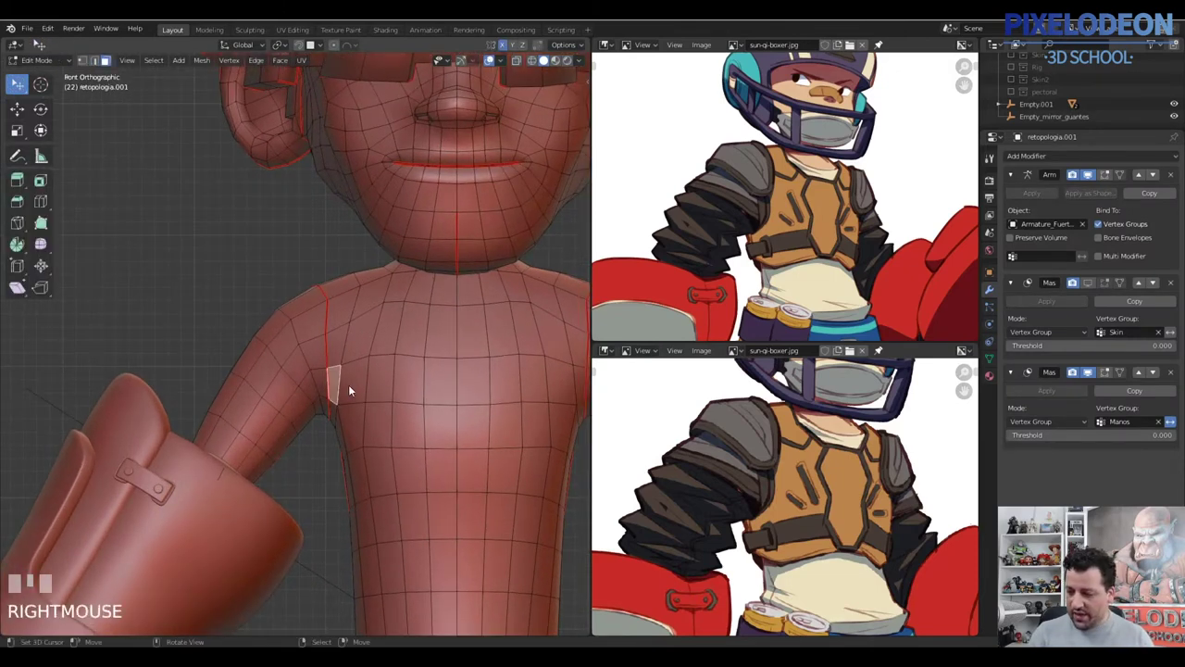
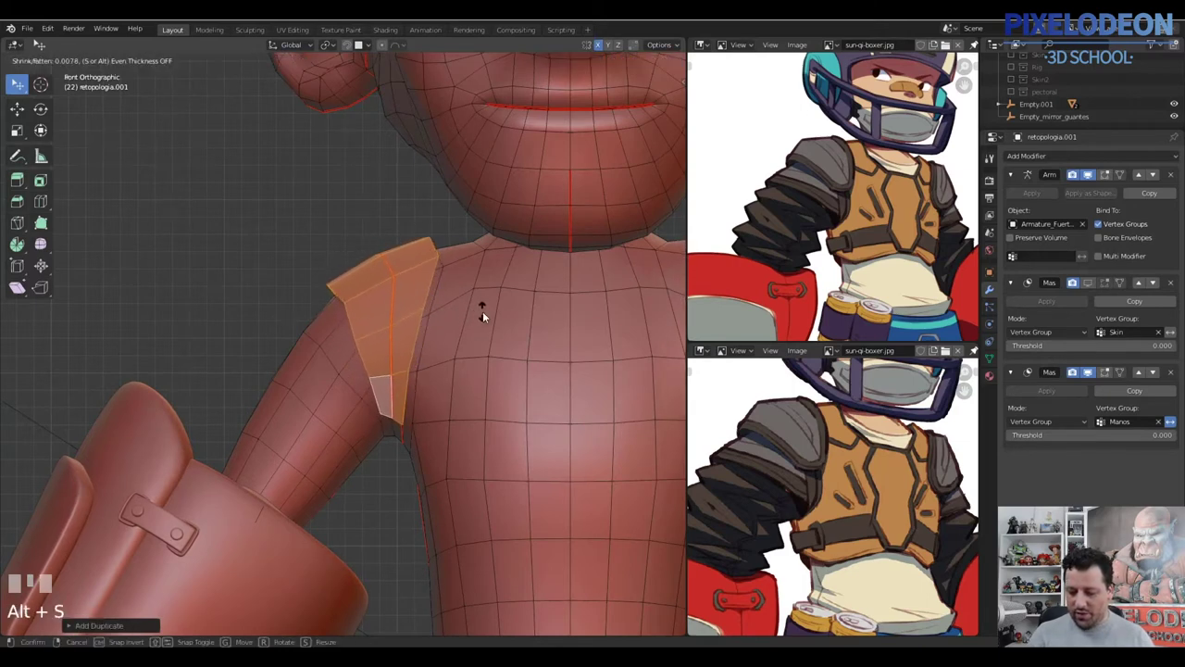
Extend the face selection across the left shoulder to cover the pad area
{"action": "left_click", "coordinate": [485, 284]}
{"action": "left_click_drag", "start_coordinate": [476, 344], "coordinate": [383, 427]}
{"action": "key", "text": "p"}
{"action": "right_click", "coordinate": [383, 427]}
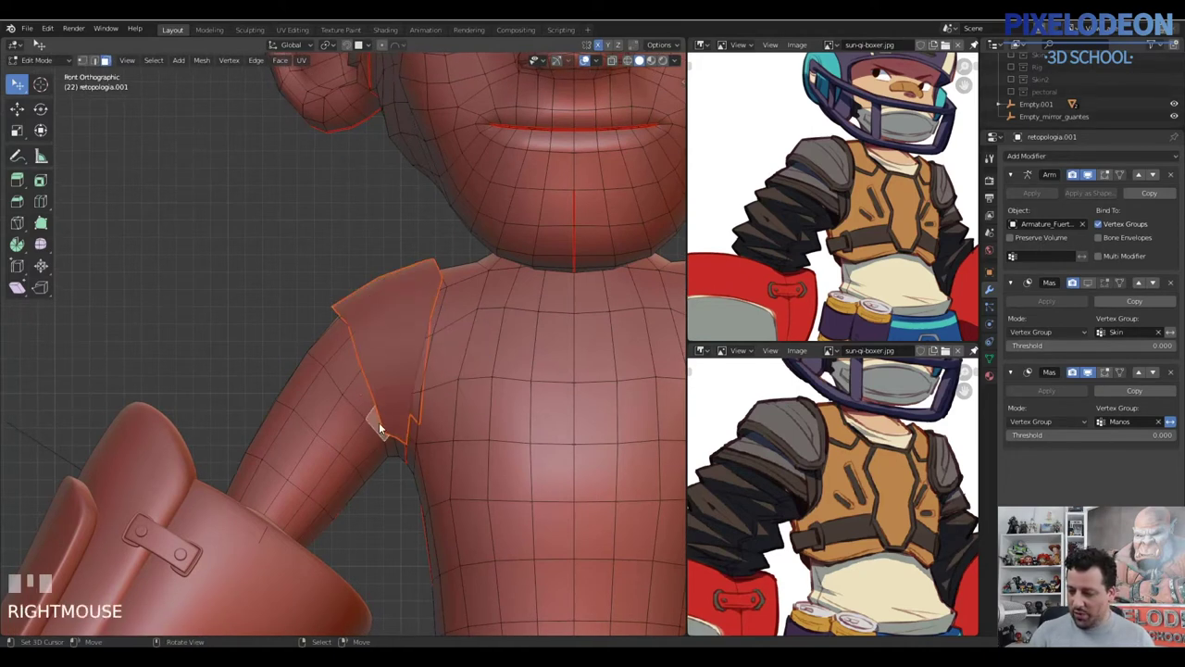
{"action": "right_click", "coordinate": [333, 342]}
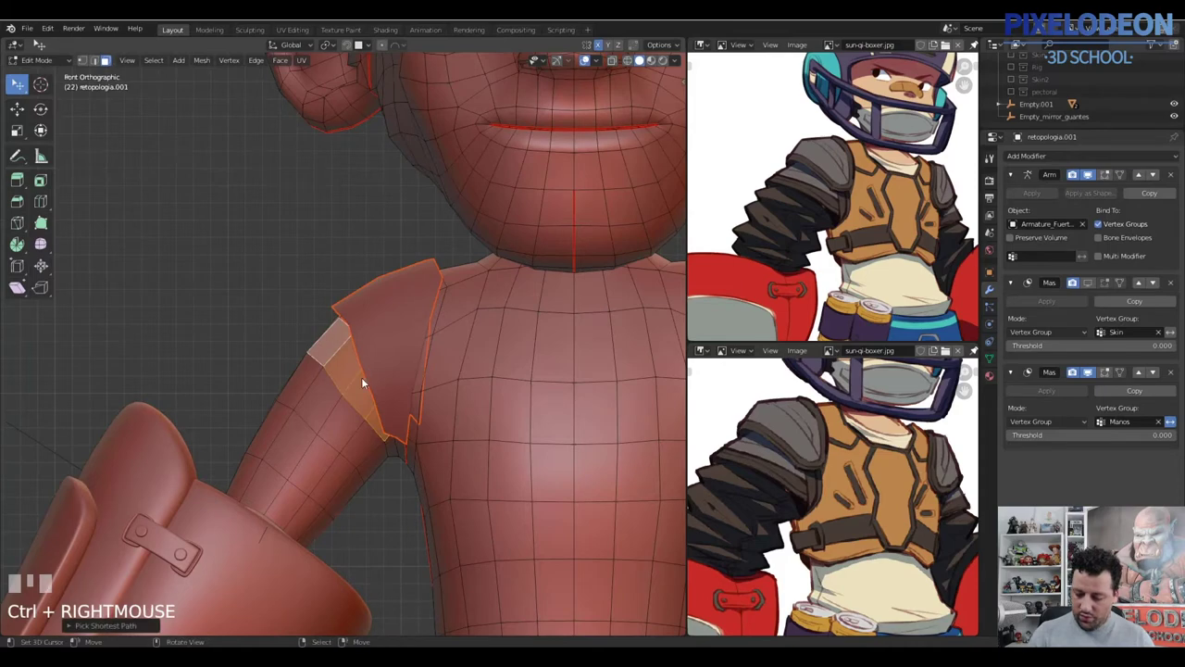
{"action": "left_click_drag", "start_coordinate": [390, 379], "coordinate": [283, 423]}
{"action": "right_click", "coordinate": [284, 423]}
{"action": "left_click_drag", "start_coordinate": [390, 351], "coordinate": [255, 386]}
{"action": "right_click", "coordinate": [255, 386]}
{"action": "right_click", "coordinate": [327, 318]}
{"action": "left_click_drag", "start_coordinate": [336, 358], "coordinate": [407, 412]}
{"action": "right_click", "coordinate": [406, 412]}
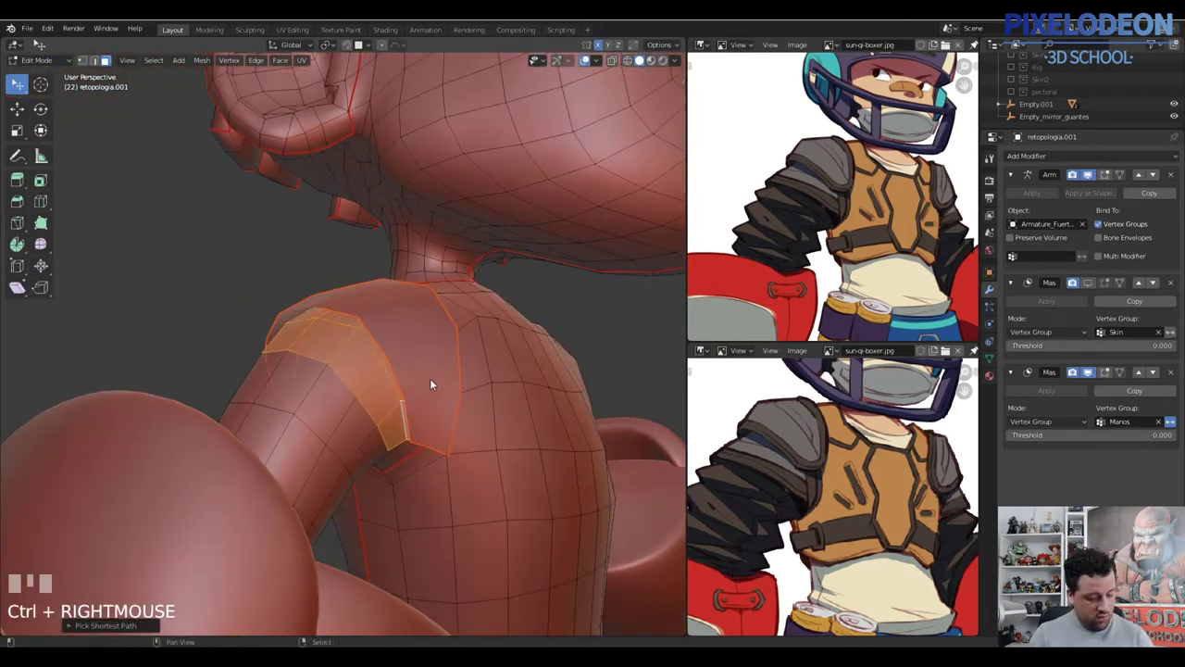
Duplicate the shoulder faces and separate them into their own object
{"action": "key", "text": "shift+d"}
{"action": "right_click", "coordinate": [432, 388]}
{"action": "key", "text": "p"}
{"action": "key", "text": "Tab"}
{"action": "right_click", "coordinate": [370, 391]}
{"action": "left_click_drag", "start_coordinate": [351, 403], "coordinate": [287, 405]}
{"action": "key", "text": "Tab"}
Select the whole new pad mesh and push it outward with Shrink/Fatten
{"action": "right_click", "coordinate": [287, 404]}
{"action": "right_click", "coordinate": [287, 406]}
{"action": "right_click", "coordinate": [287, 407]}
{"action": "key", "text": "Tab"}
{"action": "key", "text": "a"}
{"action": "left_click_drag", "start_coordinate": [359, 385], "coordinate": [421, 382]}
{"action": "key", "text": "alt+s"}
{"action": "left_click", "coordinate": [421, 382]}
Select the shoulder-pad object from the front view and remove its armature and mask modifiers
{"action": "key", "text": "Tab"}
{"action": "left_click_drag", "start_coordinate": [459, 332], "coordinate": [431, 370]}
{"action": "right_click", "coordinate": [430, 370]}
{"action": "key", "text": "alt+q"}
{"action": "left_click_drag", "start_coordinate": [498, 326], "coordinate": [1173, 177]}
{"action": "key", "text": "Tab"}
{"action": "key", "text": "Tab"}
{"action": "left_click_drag", "start_coordinate": [1173, 176], "coordinate": [248, 370]}
{"action": "right_click", "coordinate": [248, 370]}
{"action": "left_click_drag", "start_coordinate": [1177, 178], "coordinate": [287, 295]}
{"action": "right_click", "coordinate": [287, 294]}
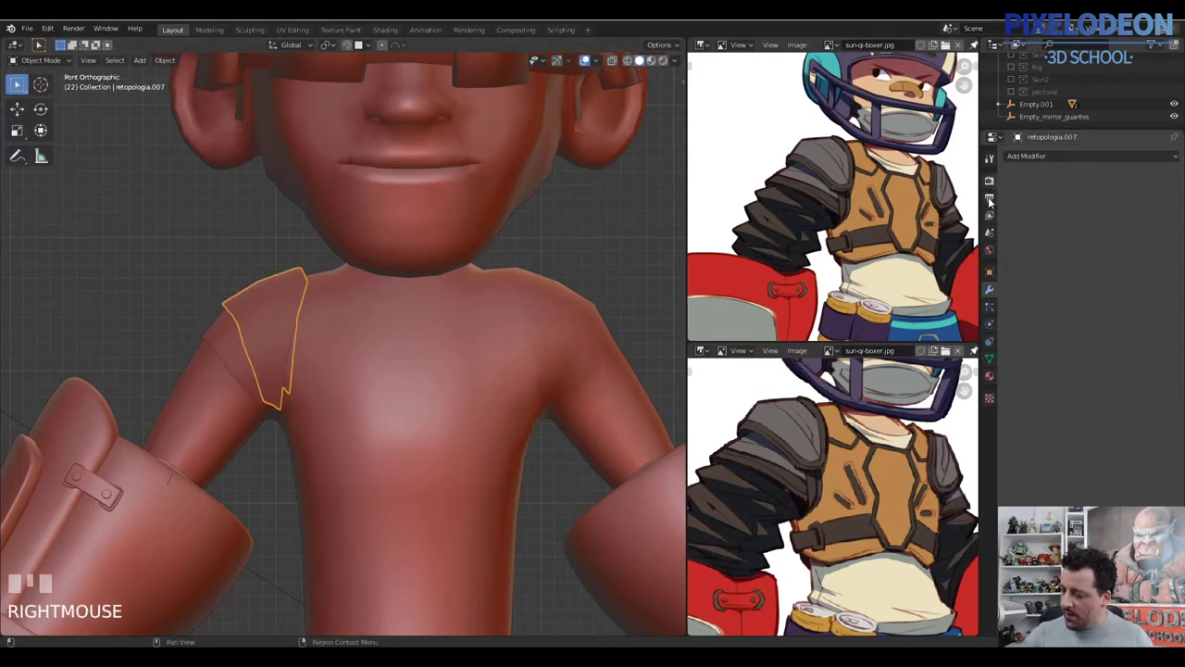
Clear the shoulder pad's vertex groups and empty its modifier stack
{"action": "left_click_drag", "start_coordinate": [1002, 349], "coordinate": [245, 365]}
{"action": "right_click", "coordinate": [245, 365]}
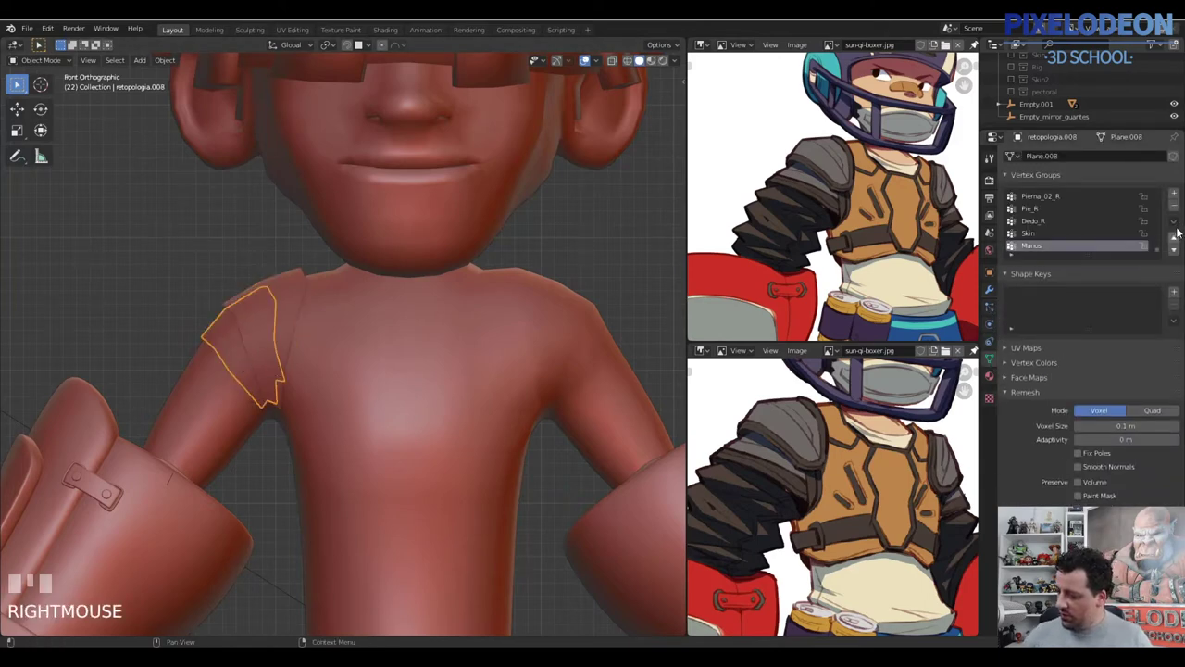
{"action": "left_click_drag", "start_coordinate": [1175, 226], "coordinate": [300, 284]}
{"action": "right_click", "coordinate": [299, 284]}
{"action": "left_click_drag", "start_coordinate": [993, 297], "coordinate": [393, 387]}
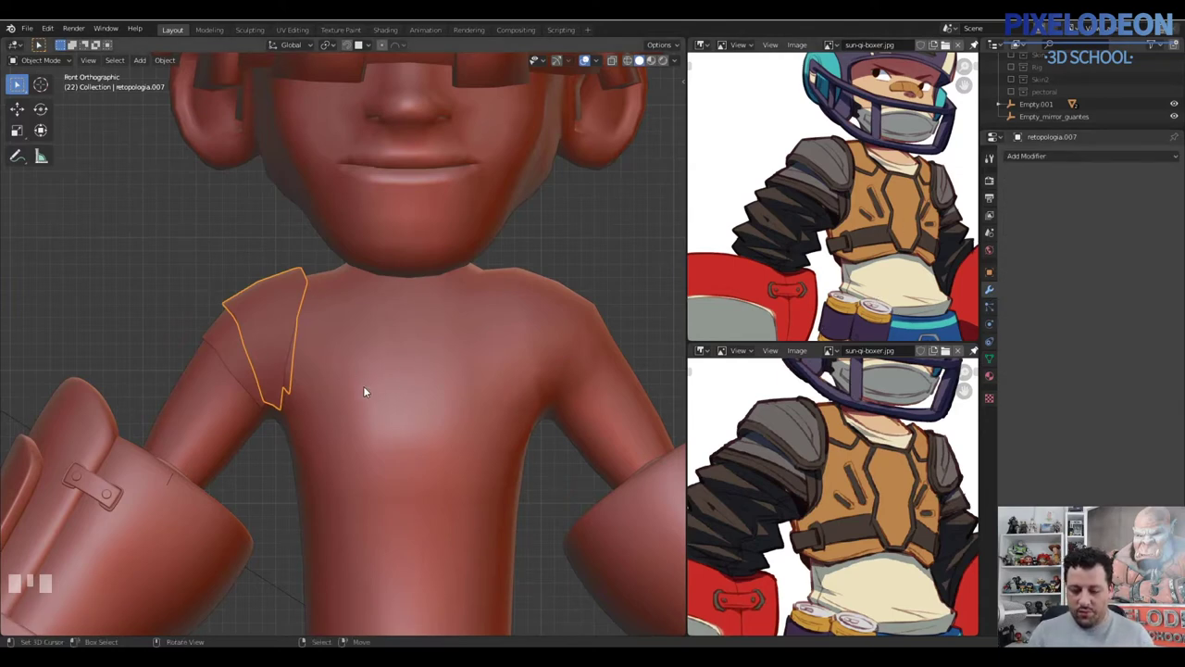
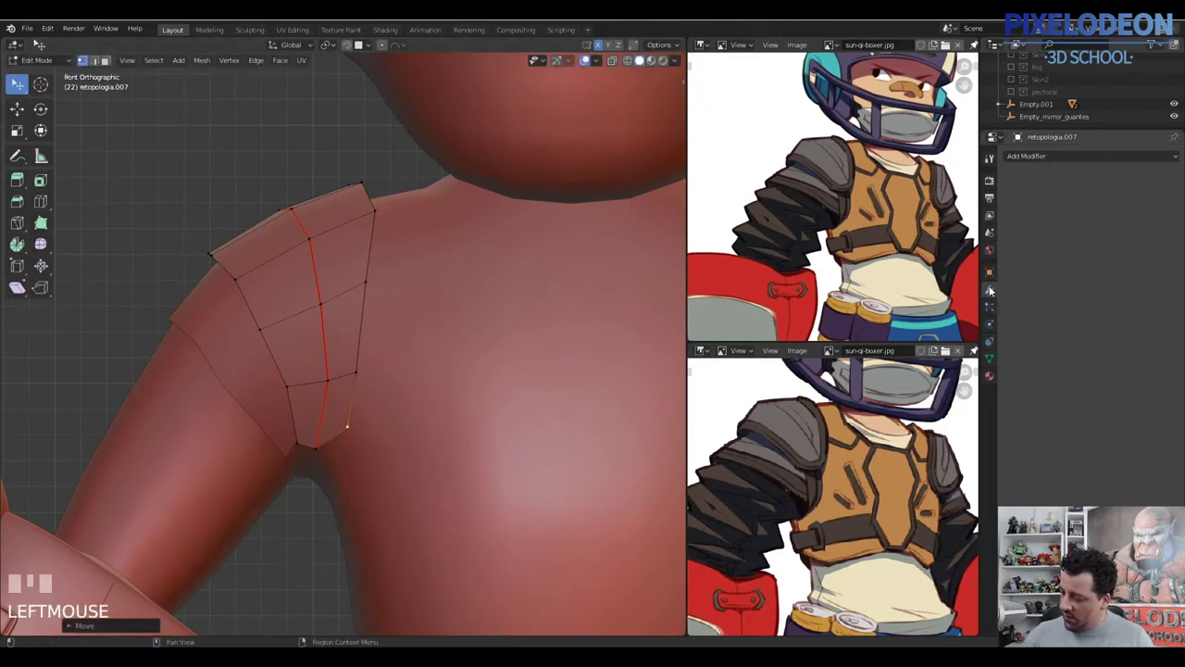
Add a level-2 Subdivision Surface to the pad and grab its top-edge vertices to fit the shoulder
{"action": "key", "text": "Tab"}
{"action": "key", "text": "ctrl+2"}
{"action": "left_click_drag", "start_coordinate": [399, 352], "coordinate": [278, 240]}
{"action": "key", "text": "Tab"}
{"action": "right_click", "coordinate": [278, 240]}
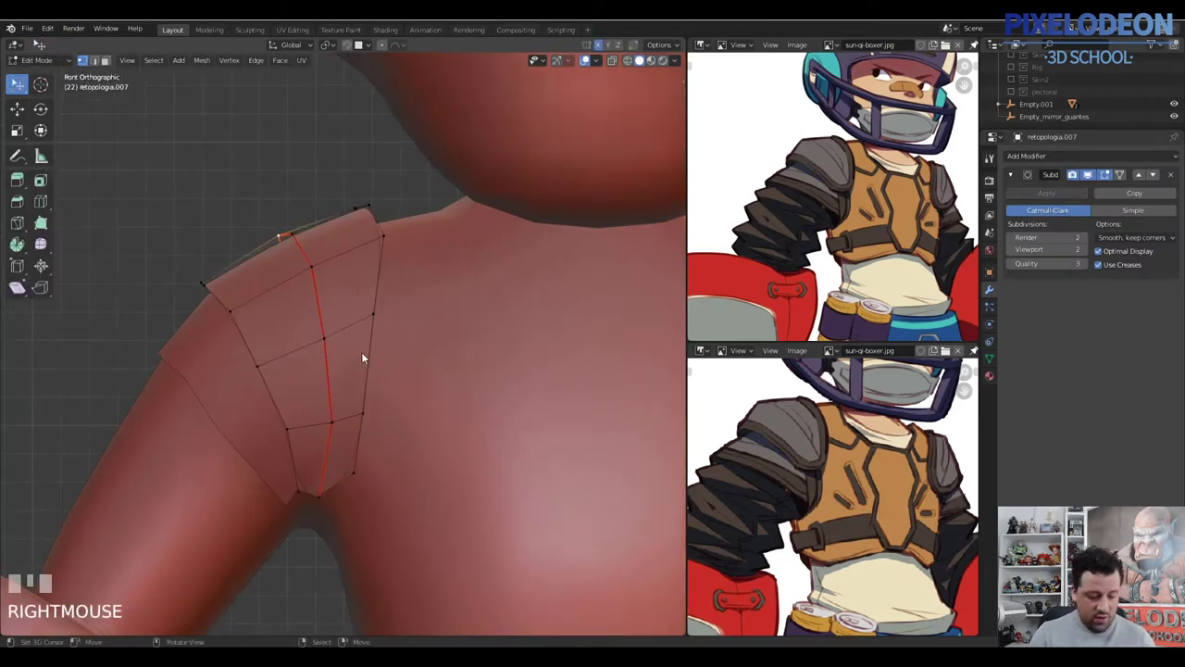
{"action": "left_click", "coordinate": [385, 104]}
{"action": "key", "text": "g"}
{"action": "right_click", "coordinate": [290, 233]}
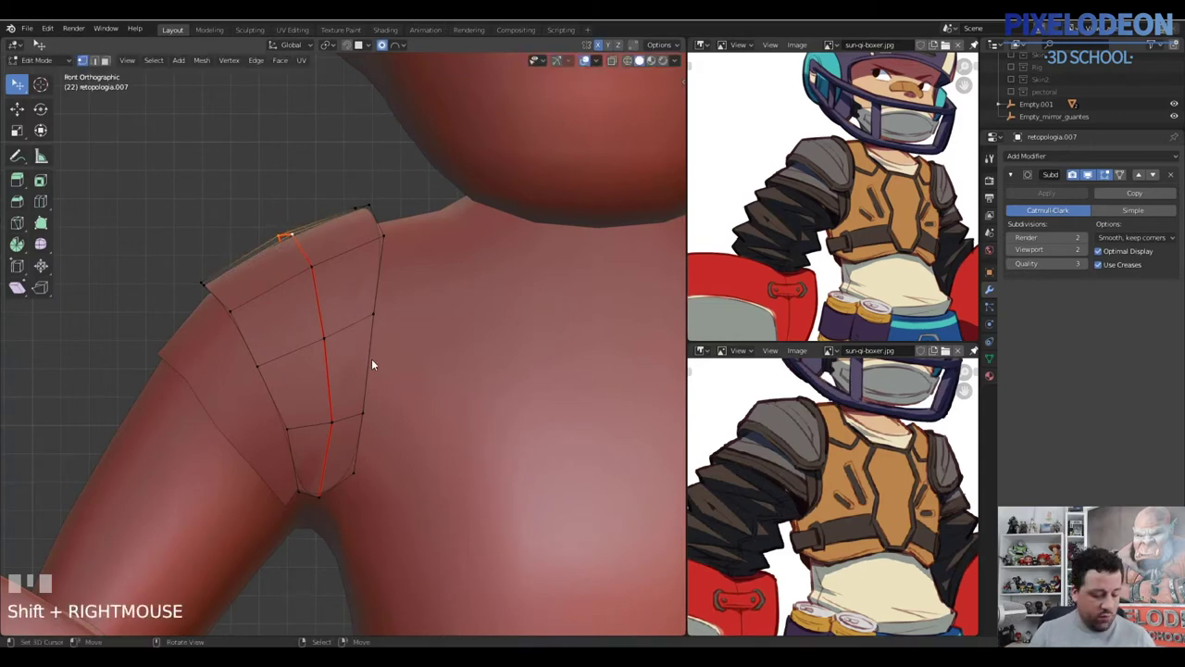
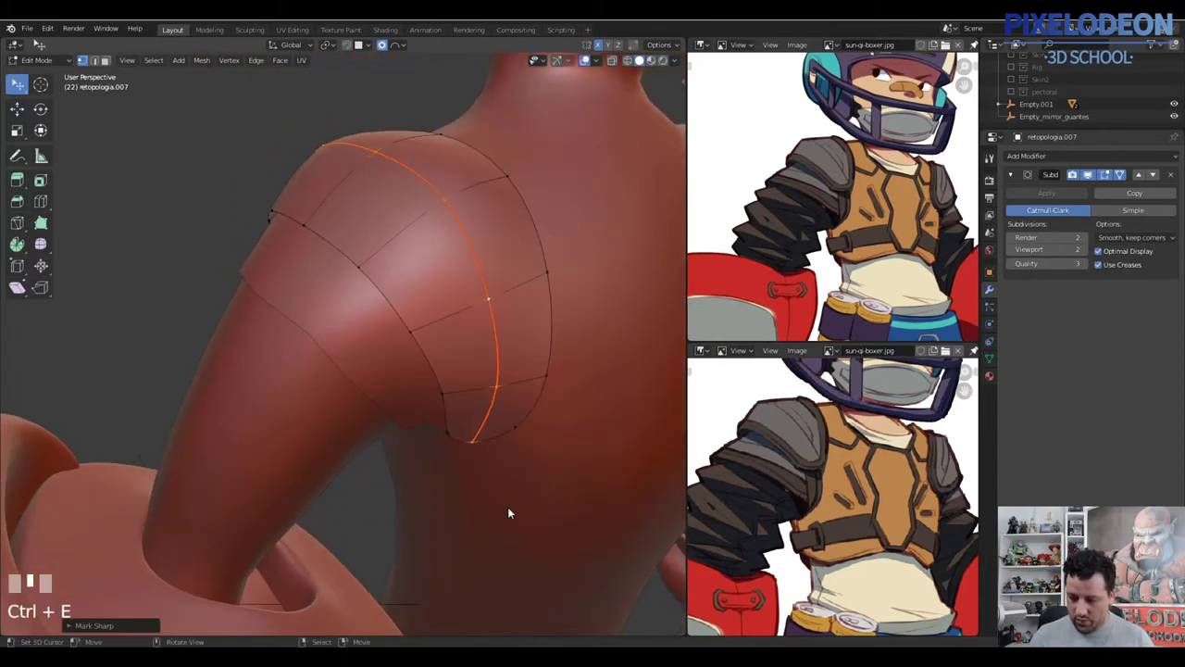
Add two edge loops slid toward the pad's borders for a sharper rim, then select the whole pad
{"action": "key", "text": "ctrl+e"}
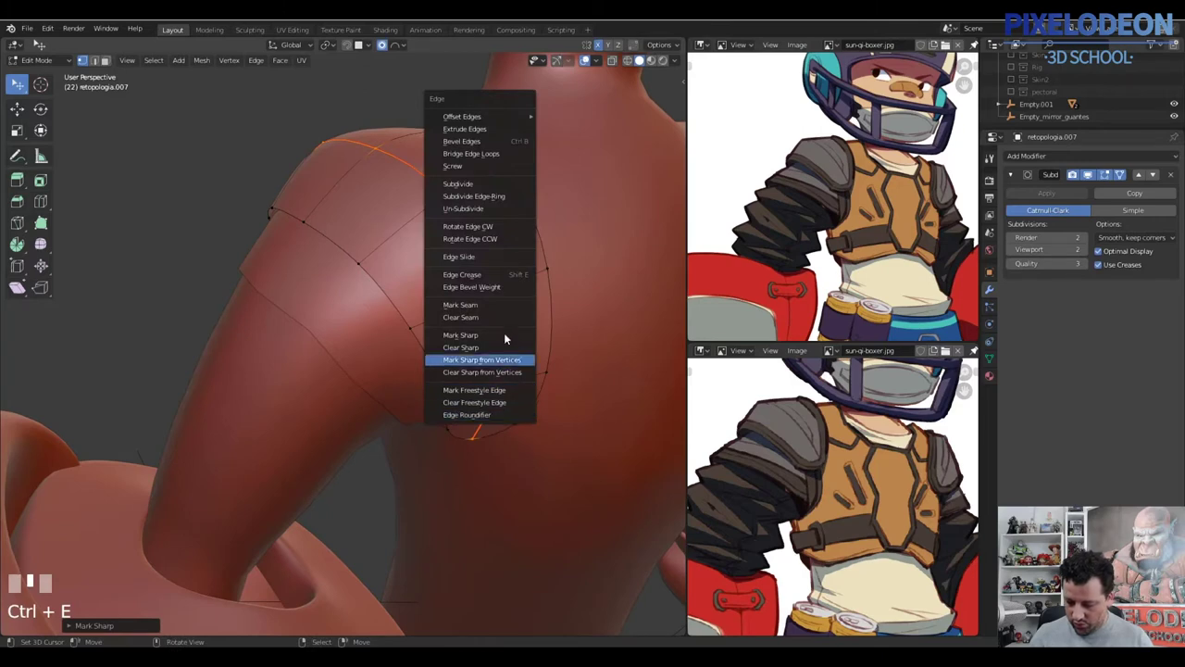
{"action": "middle_click", "coordinate": [477, 329]}
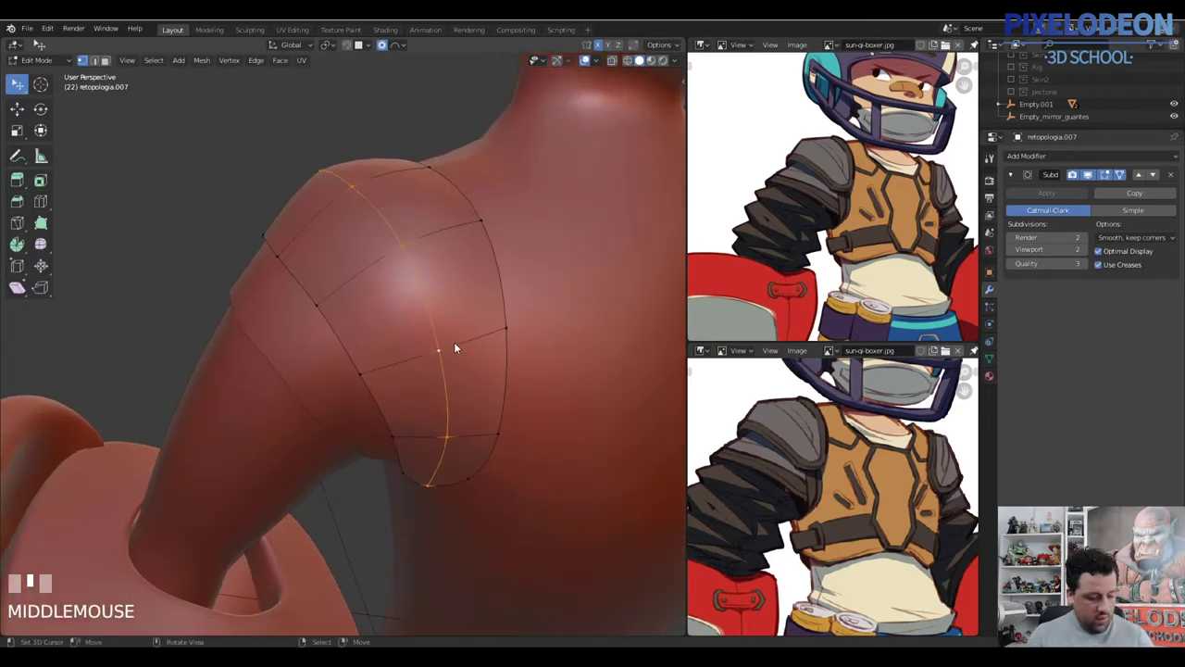
{"action": "key", "text": "ctrl+r"}
{"action": "left_click_drag", "start_coordinate": [411, 262], "coordinate": [381, 271]}
{"action": "left_click", "coordinate": [382, 271]}
{"action": "key", "text": "ctrl+r"}
{"action": "left_click", "coordinate": [386, 360]}
{"action": "middle_click", "coordinate": [471, 341]}
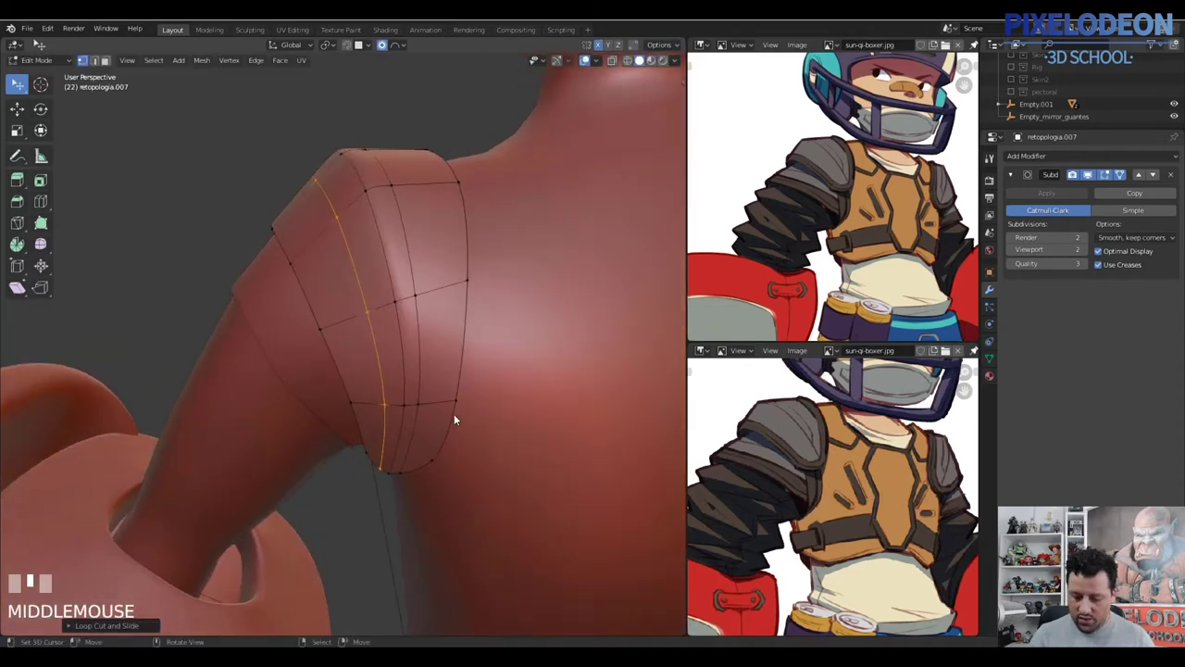
{"action": "key", "text": "a"}
{"action": "key", "text": "3"}
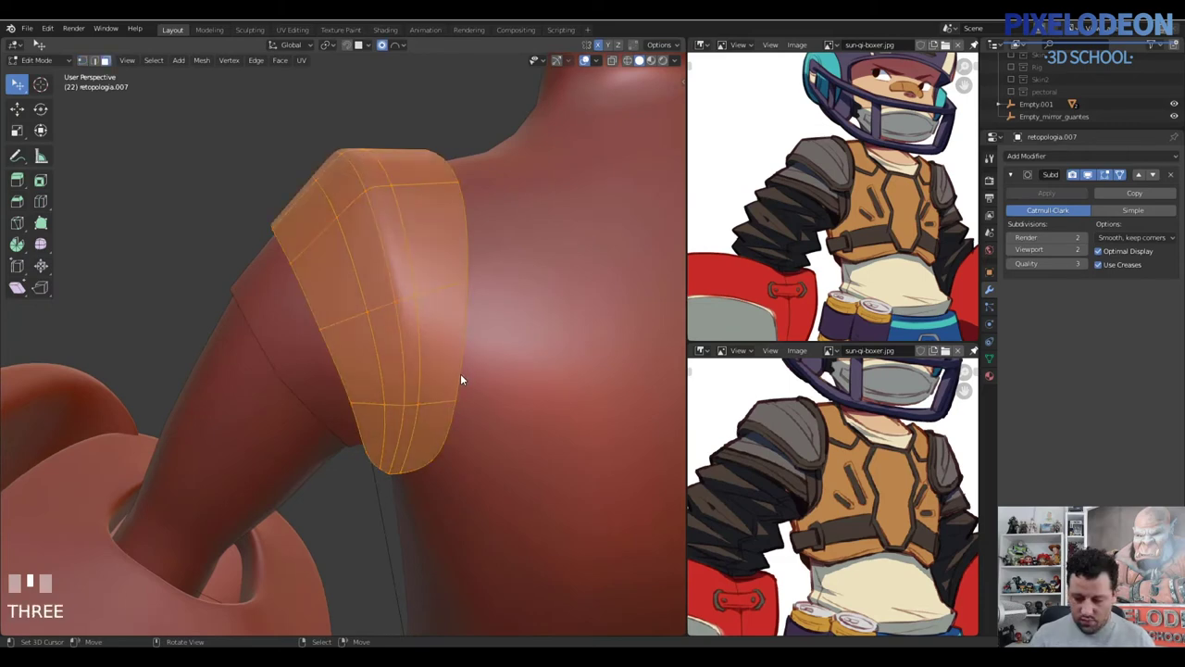
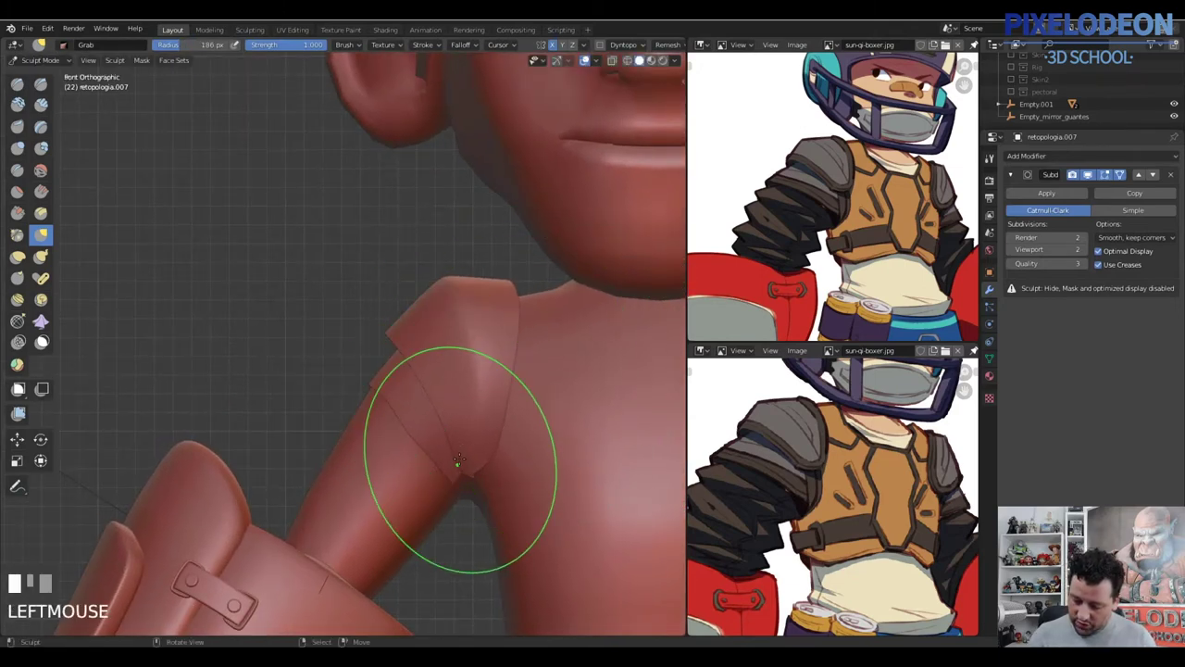
Extrude the pad's border loop and fatten it into a raised lip along the outer edge
{"action": "key", "text": "Tab"}
{"action": "left_click_drag", "start_coordinate": [549, 372], "coordinate": [469, 346]}
{"action": "left_click_drag", "start_coordinate": [470, 345], "coordinate": [488, 338]}
{"action": "left_click", "coordinate": [489, 338]}
{"action": "left_click_drag", "start_coordinate": [482, 344], "coordinate": [527, 345]}
{"action": "key", "text": "alt+e"}
{"action": "left_click_drag", "start_coordinate": [527, 344], "coordinate": [559, 339]}
{"action": "left_click_drag", "start_coordinate": [558, 339], "coordinate": [515, 348]}
{"action": "left_click", "coordinate": [515, 348]}
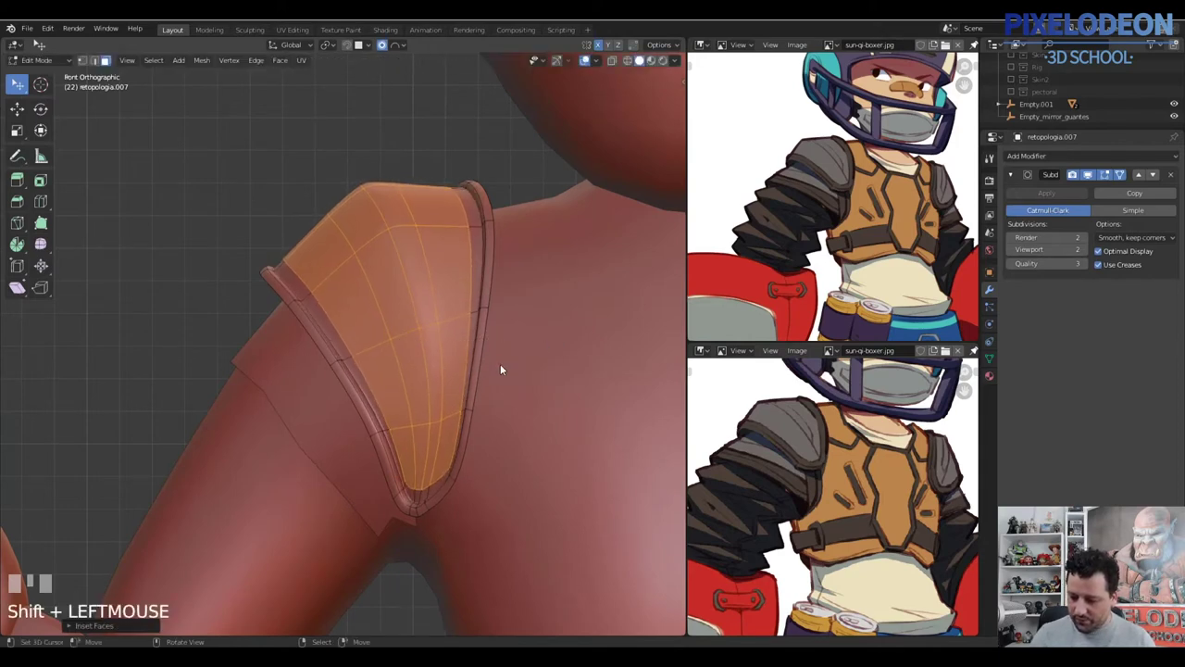
Select the rim edge loops and extrude/fatten them into a thicker, rounder rolled lip
{"action": "right_click", "coordinate": [497, 267]}
{"action": "left_click_drag", "start_coordinate": [485, 283], "coordinate": [487, 228]}
{"action": "right_click", "coordinate": [486, 227]}
{"action": "left_click_drag", "start_coordinate": [496, 233], "coordinate": [508, 233]}
{"action": "key", "text": "x"}
{"action": "right_click", "coordinate": [507, 233]}
{"action": "key", "text": "l"}
{"action": "key", "text": "alt+e"}
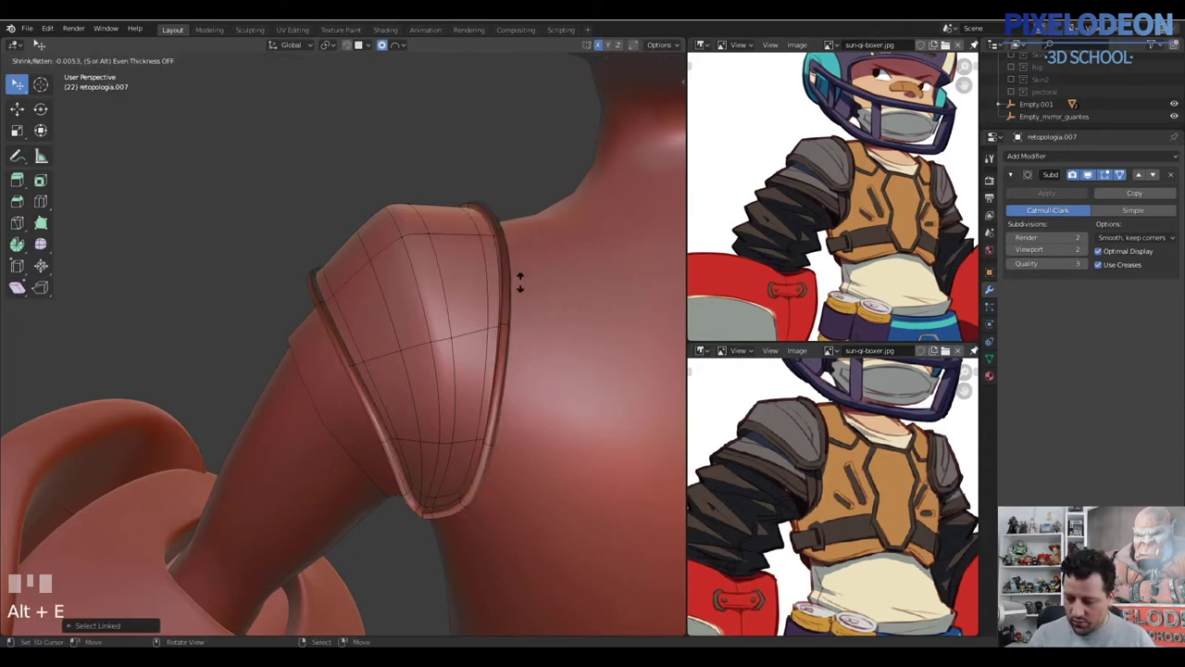
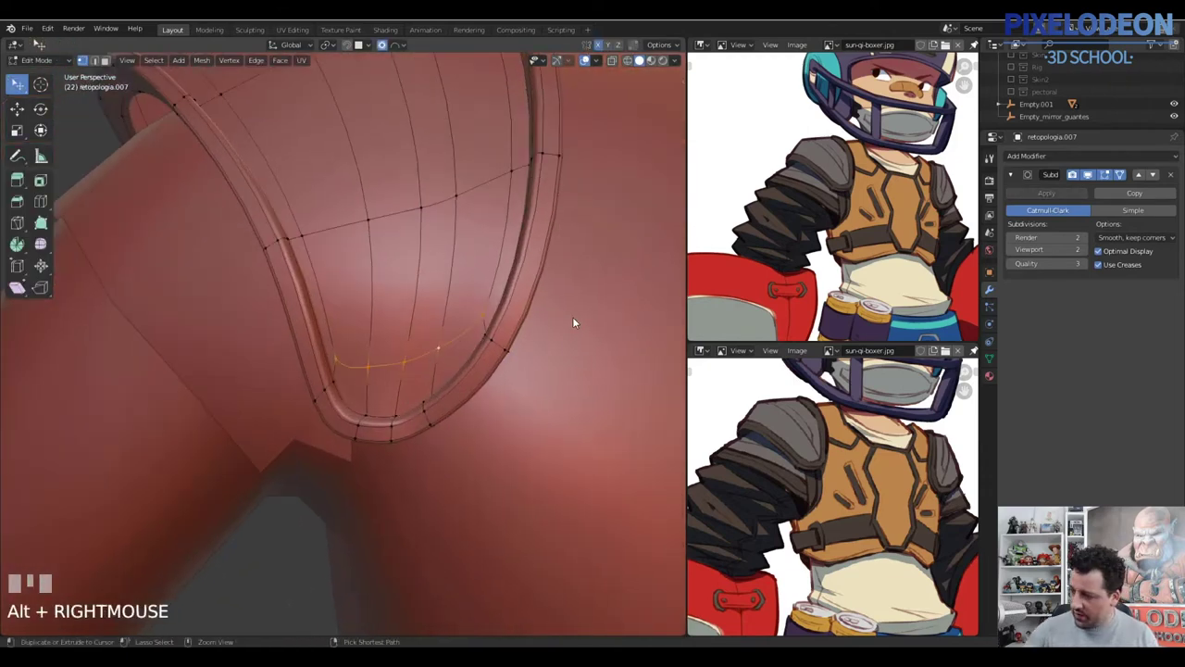
{"action": "key", "text": "ctrl+KP_Add"}
{"action": "key", "text": "ctrl+KP_Subtract"}
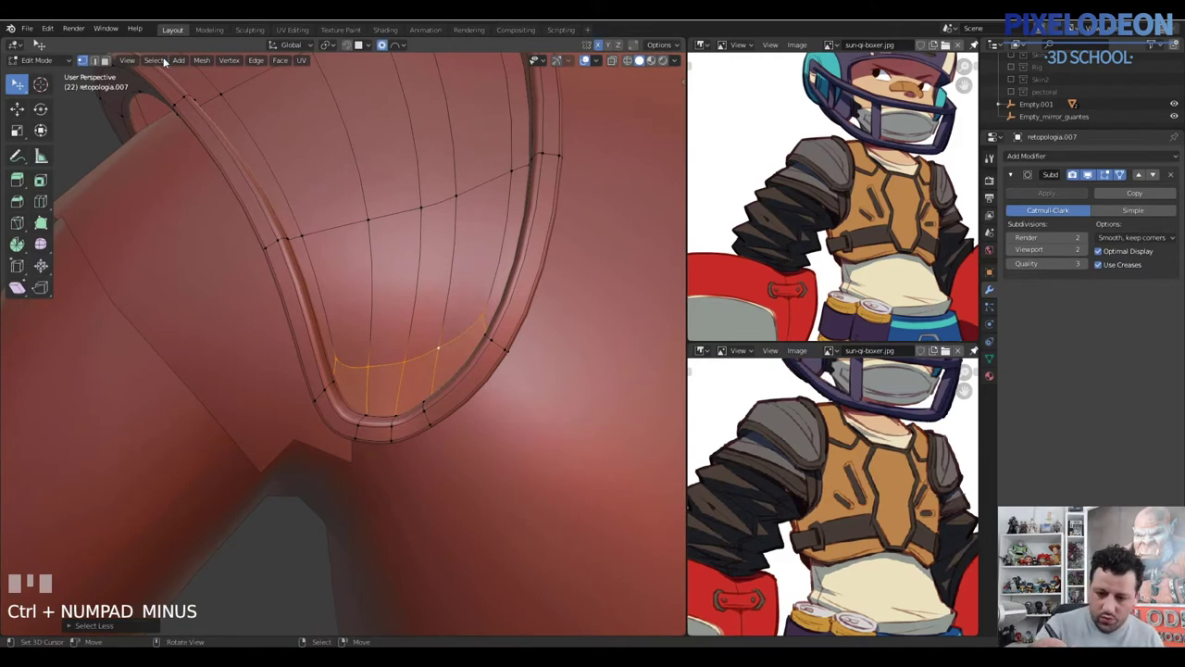
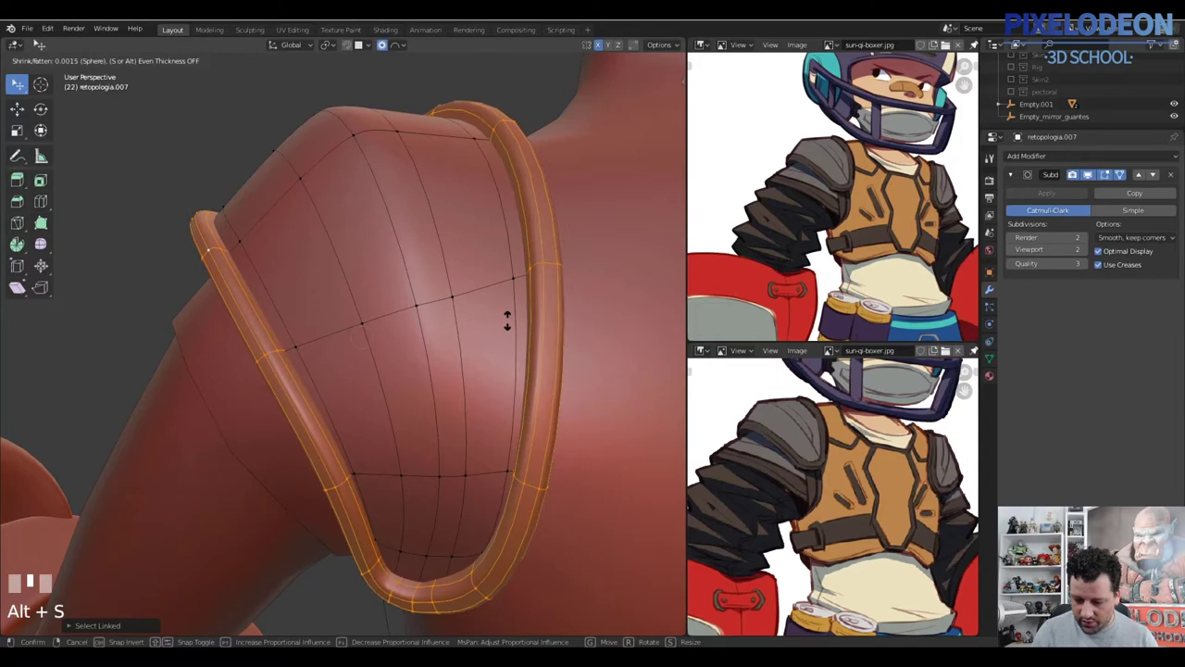
{"action": "left_click", "coordinate": [509, 343]}
Leave Edit Mode and check the subdivided pad on the shoulder from the front view
{"action": "middle_click", "coordinate": [509, 394]}
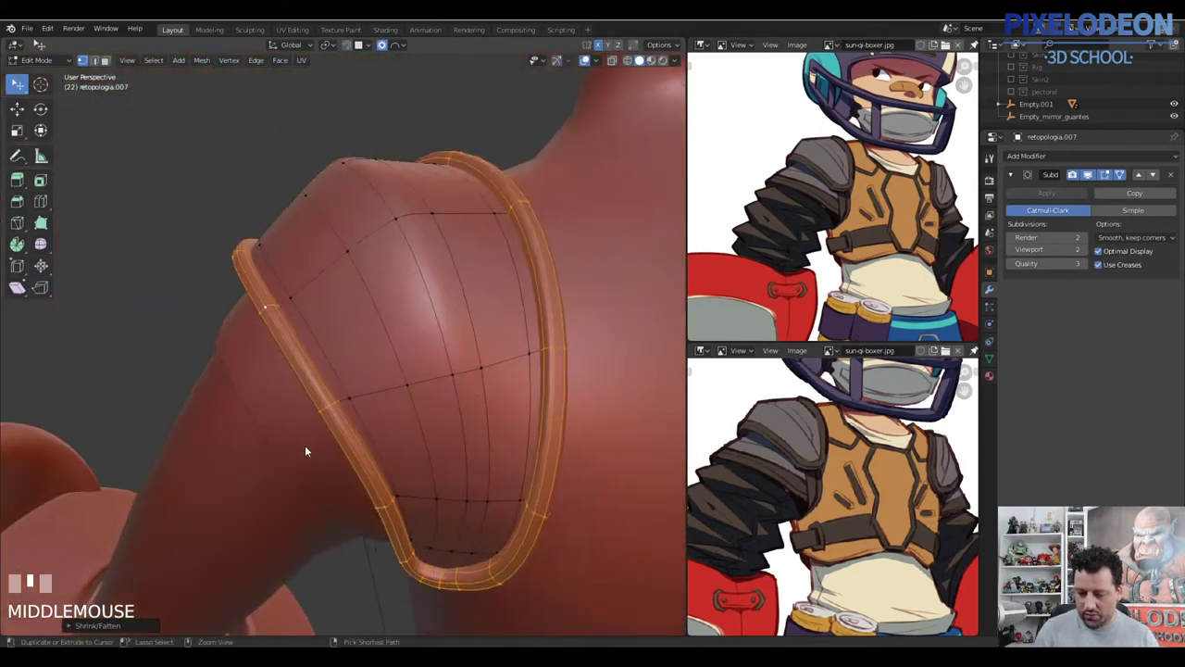
{"action": "key", "text": "Tab"}
{"action": "middle_click", "coordinate": [448, 352]}
{"action": "key", "text": "alt+q"}
{"action": "middle_click", "coordinate": [486, 325]}
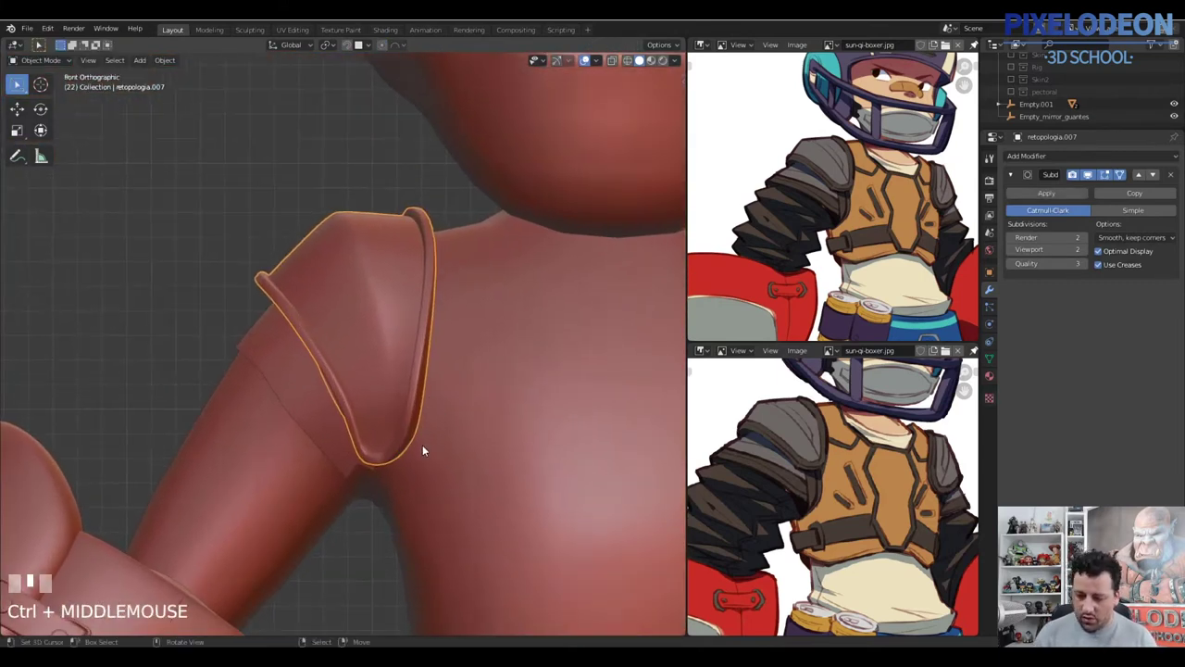
Zoom to the shoulder and start editing a strip of quads hanging below the pad
{"action": "middle_click", "coordinate": [425, 346]}
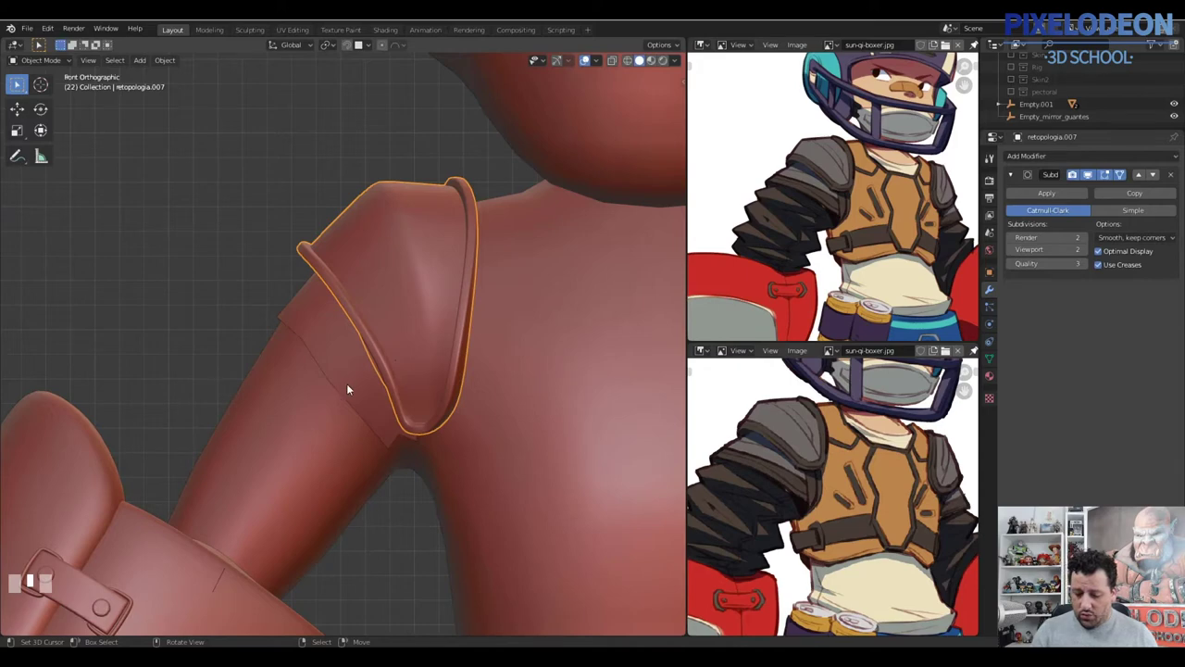
{"action": "left_click_drag", "start_coordinate": [354, 386], "coordinate": [391, 376]}
{"action": "left_click_drag", "start_coordinate": [391, 376], "coordinate": [407, 484]}
{"action": "key", "text": "Tab"}
{"action": "right_click", "coordinate": [408, 484]}
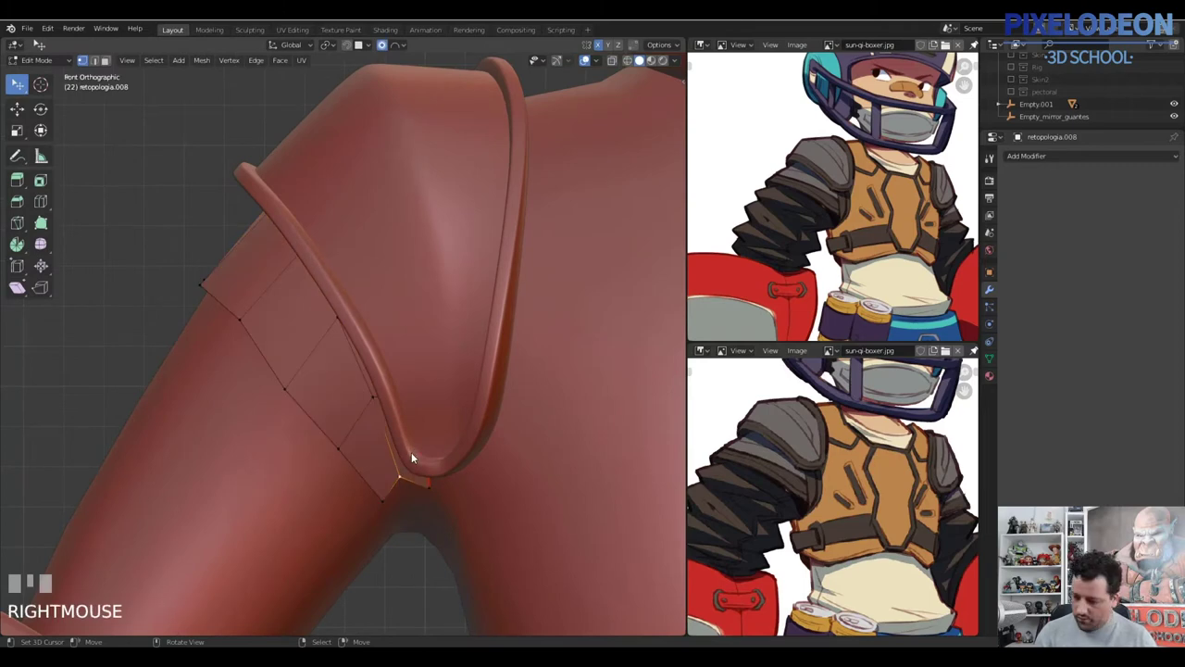
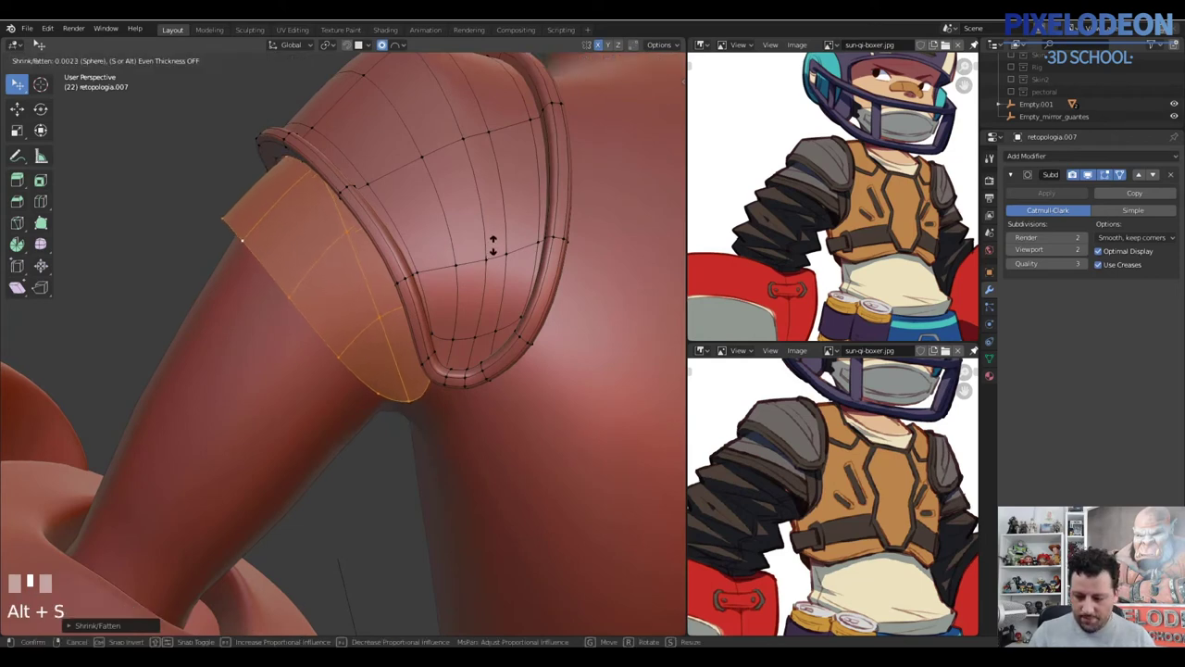
Inset the flap faces and then the pad faces to create raised border rings
{"action": "left_click", "coordinate": [500, 242]}
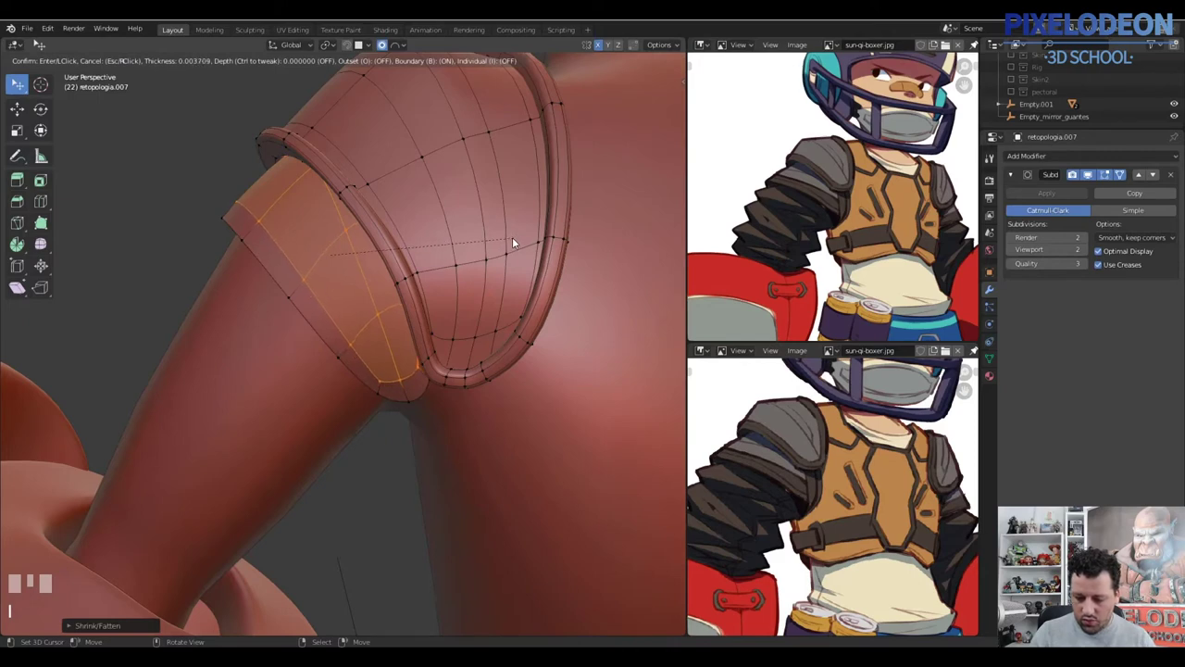
{"action": "left_click", "coordinate": [510, 242]}
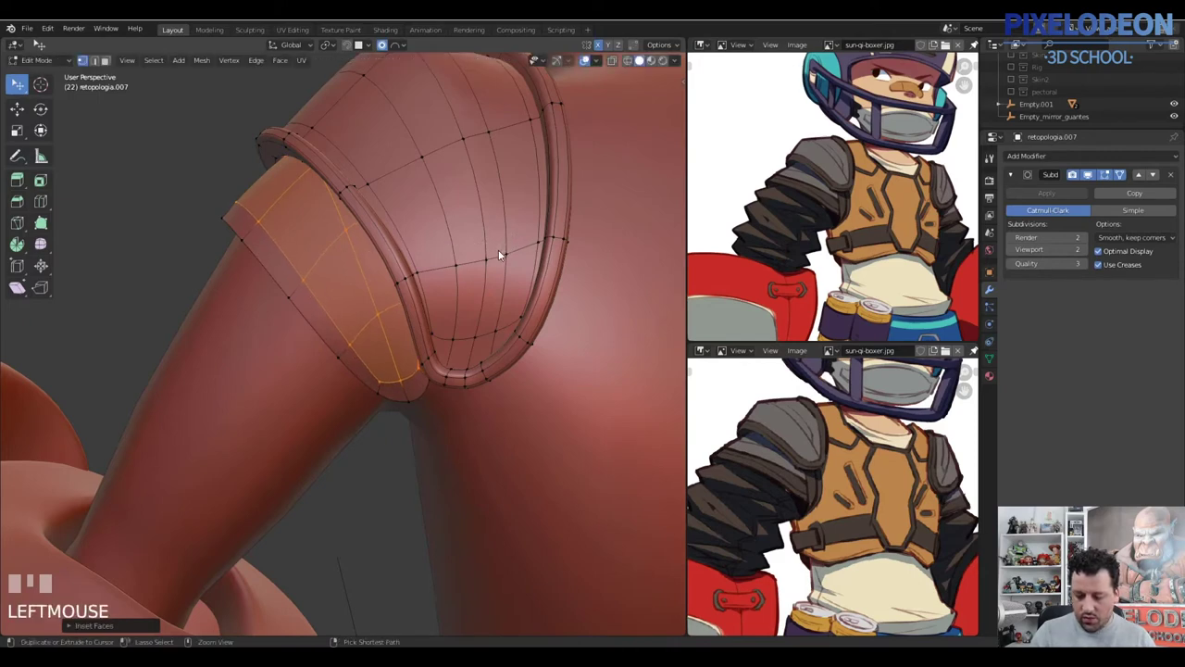
{"action": "key", "text": "ctrl+z"}
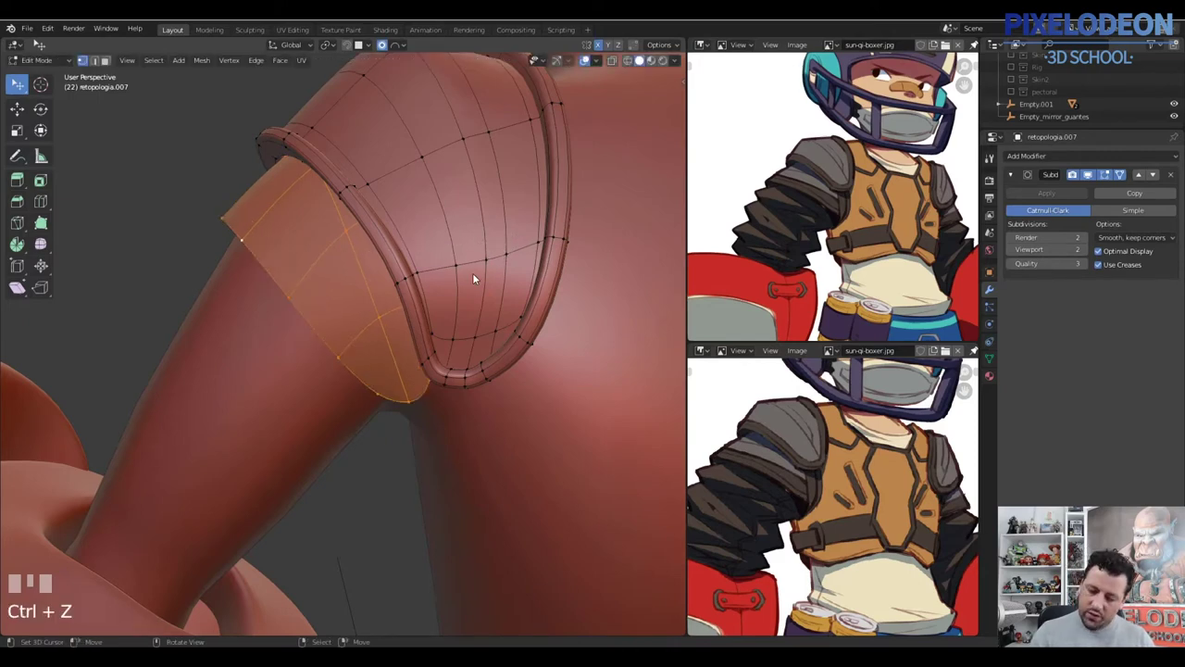
{"action": "left_click_drag", "start_coordinate": [474, 248], "coordinate": [505, 236]}
{"action": "key", "text": "alt+e"}
{"action": "left_click", "coordinate": [506, 235]}
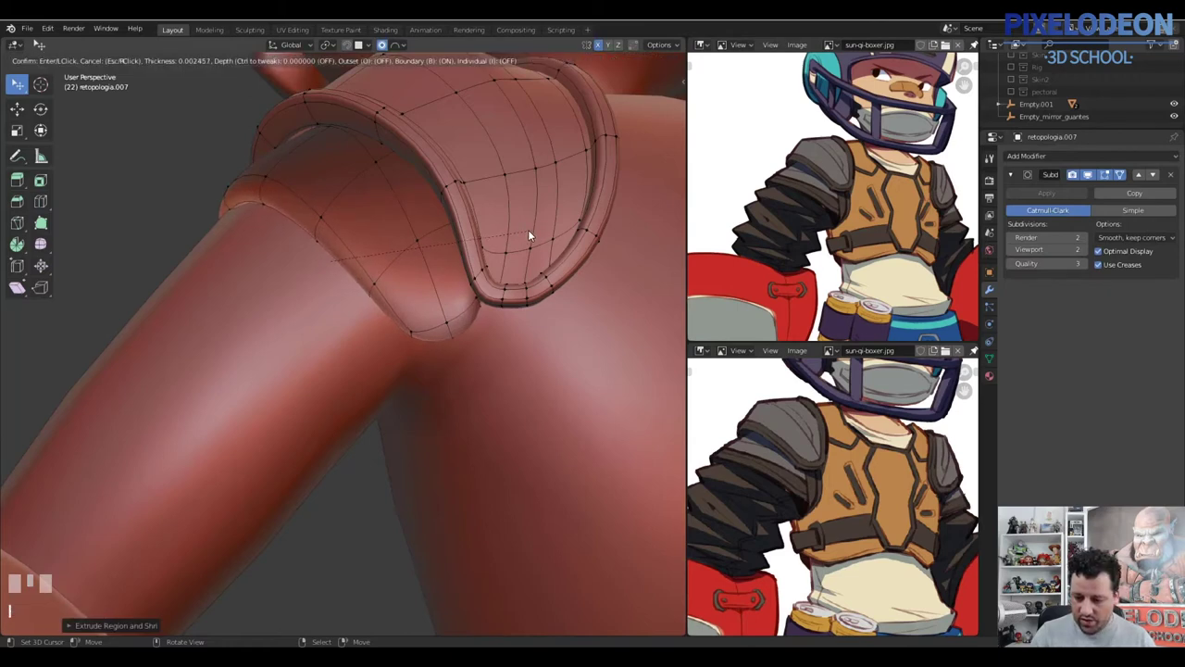
{"action": "left_click", "coordinate": [532, 234]}
Recalculate normals, select the flap faces and extrude their border outward
{"action": "key", "text": "a"}
{"action": "key", "text": "shift+n"}
{"action": "left_click_drag", "start_coordinate": [482, 262], "coordinate": [459, 345]}
{"action": "key", "text": "3"}
{"action": "right_click", "coordinate": [458, 344]}
{"action": "key", "text": "ctrl+KP_Add"}
{"action": "key", "text": "ctrl+KP_Subtract"}
{"action": "left_click_drag", "start_coordinate": [471, 280], "coordinate": [508, 274]}
{"action": "left_click", "coordinate": [509, 274]}
{"action": "key", "text": "alt+e"}
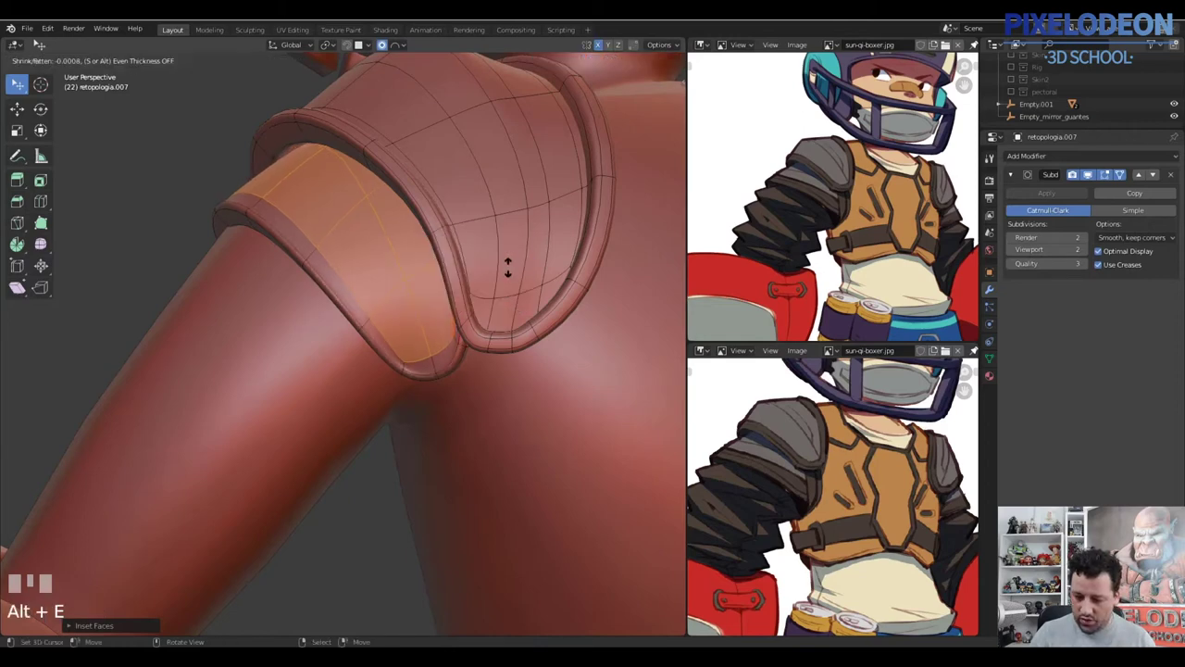
{"action": "left_click", "coordinate": [513, 267]}
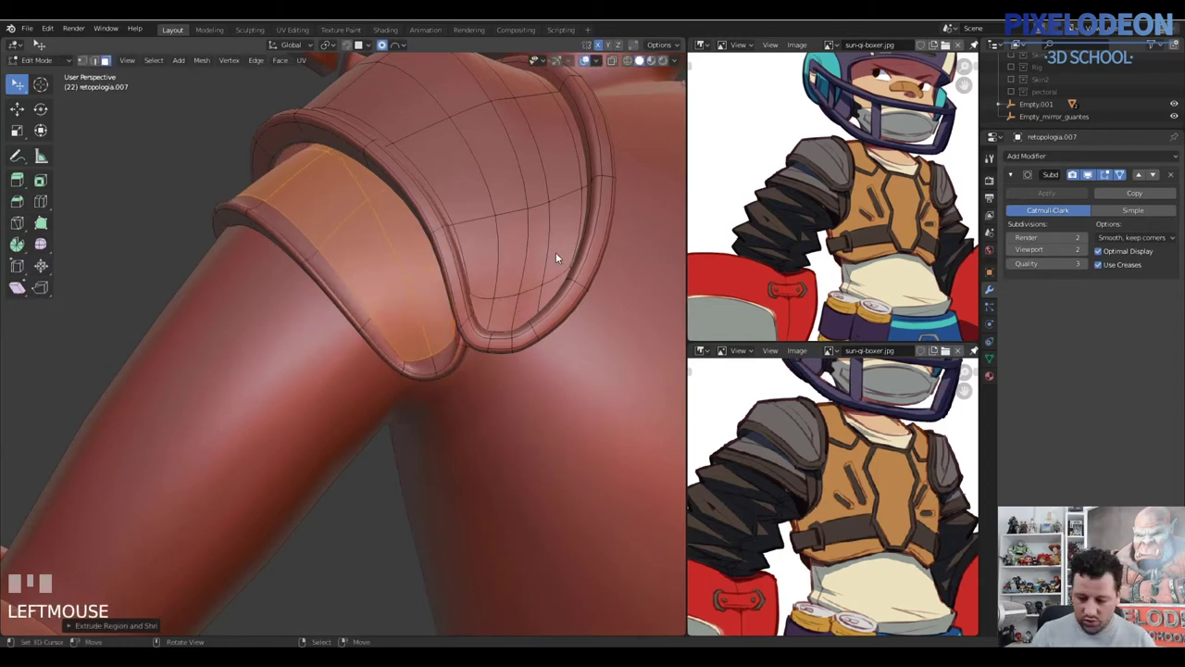
Push the side strip of faces inward and raise its flap border with another extrude
{"action": "left_click", "coordinate": [557, 260]}
{"action": "key", "text": "Tab"}
{"action": "left_click_drag", "start_coordinate": [489, 296], "coordinate": [558, 260]}
{"action": "key", "text": "ctrl+z"}
{"action": "key", "text": "|"}
{"action": "left_click", "coordinate": [558, 260]}
{"action": "key", "text": "alt+e"}
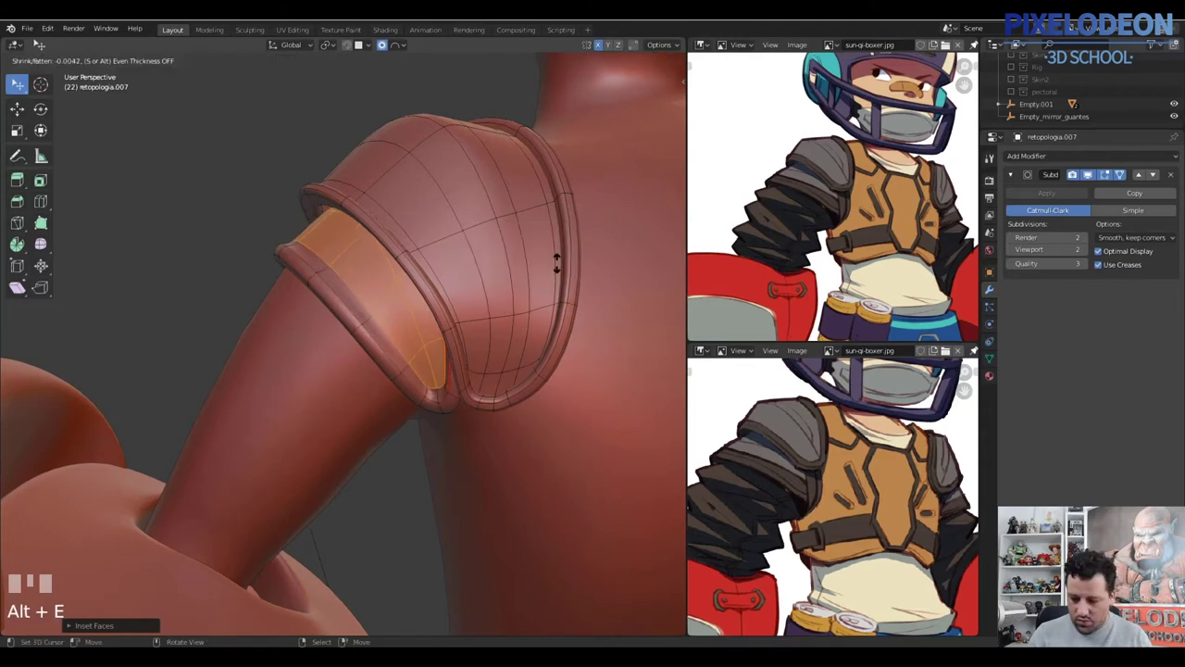
{"action": "left_click", "coordinate": [567, 264]}
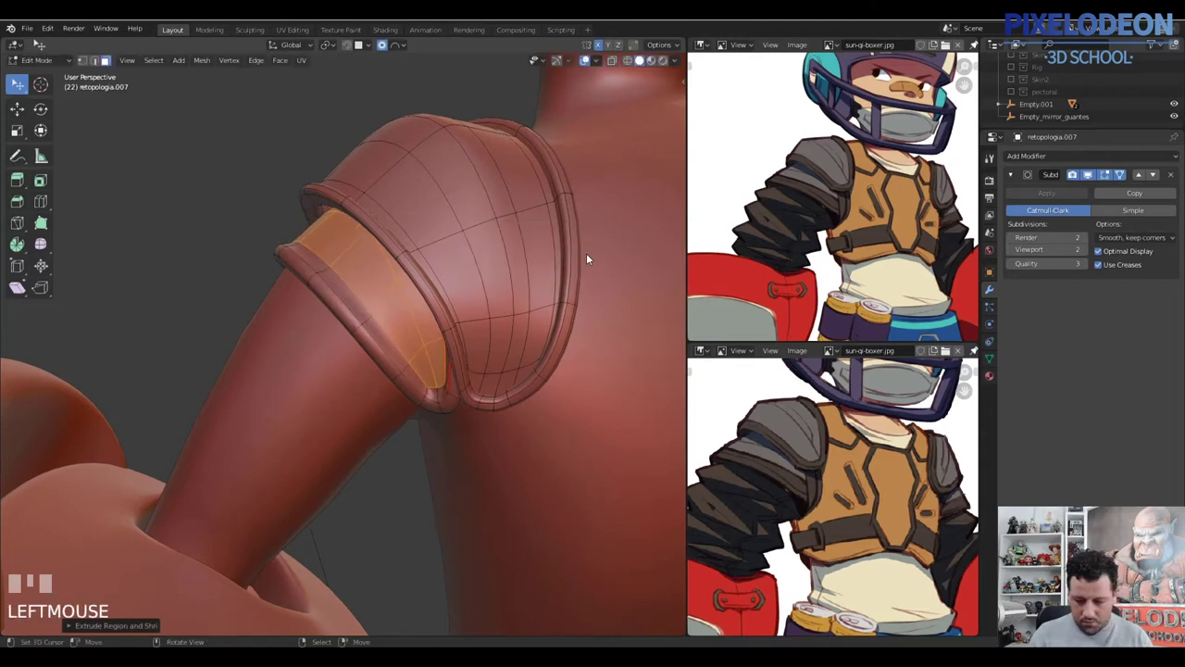
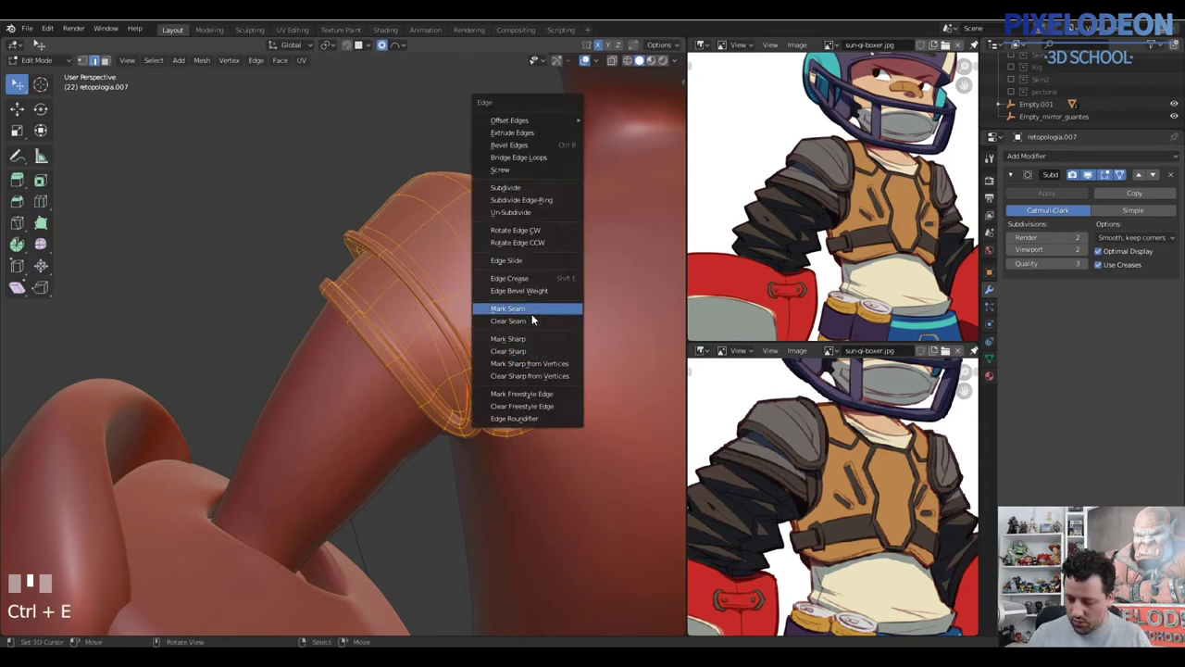
{"action": "middle_click", "coordinate": [489, 374]}
{"action": "key", "text": "Tab"}
{"action": "middle_click", "coordinate": [514, 352]}
{"action": "key", "text": "alt+q"}
{"action": "middle_click", "coordinate": [535, 357]}
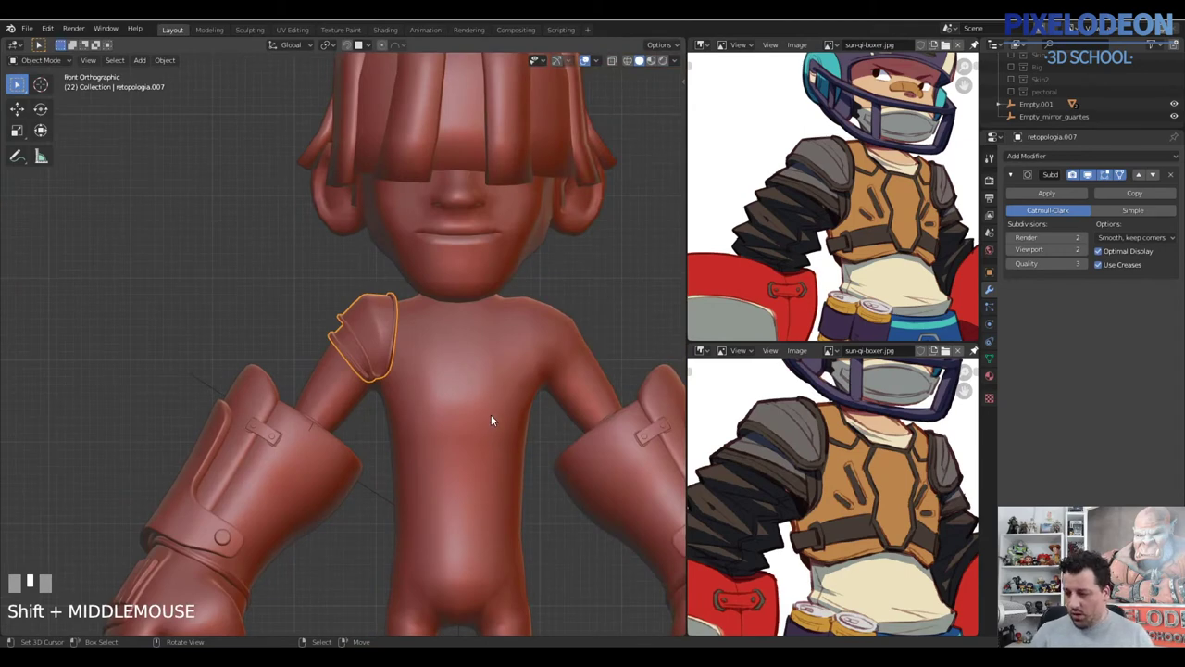
{"action": "left_click_drag", "start_coordinate": [827, 249], "coordinate": [1016, 98]}
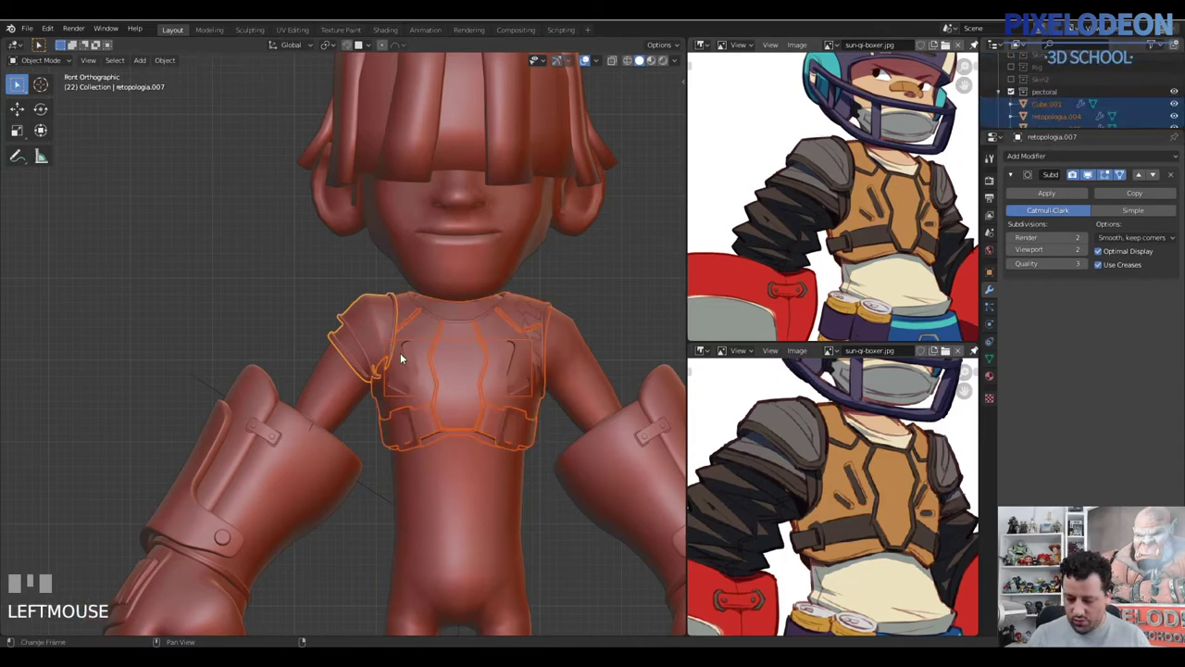
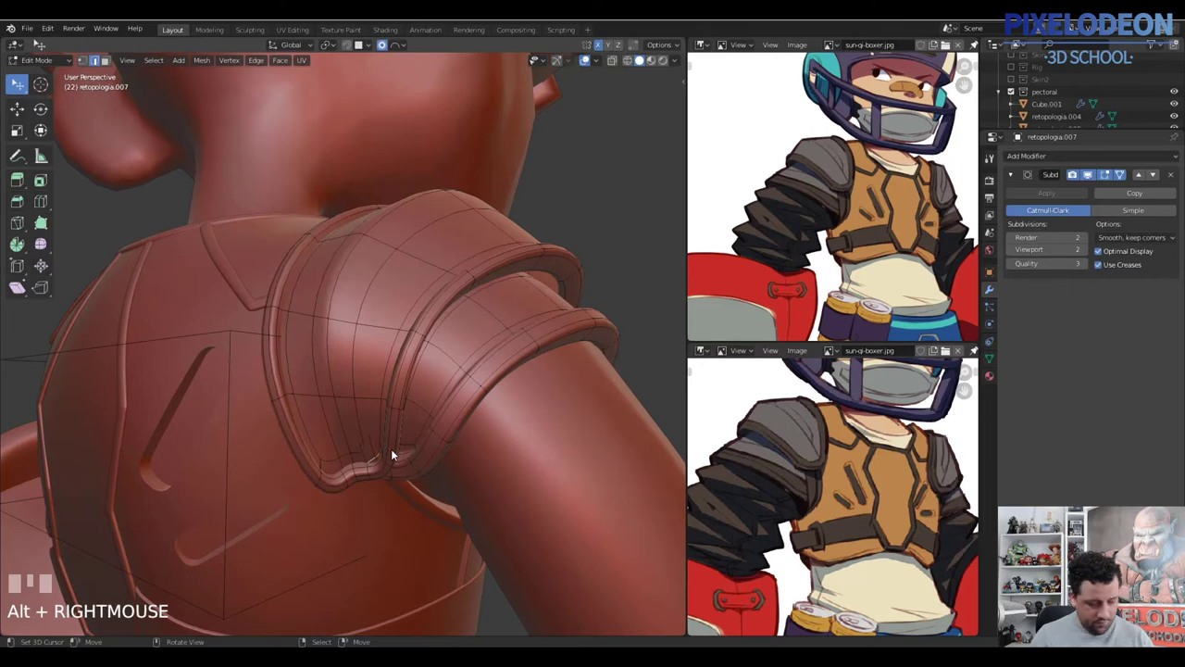
Move the shoulder pad's back-edge vertices down so they sit snugly on the chest plate
{"action": "left_click_drag", "start_coordinate": [414, 435], "coordinate": [104, 172]}
{"action": "key", "text": "g"}
{"action": "right_click", "coordinate": [105, 172]}
{"action": "key", "text": "g"}
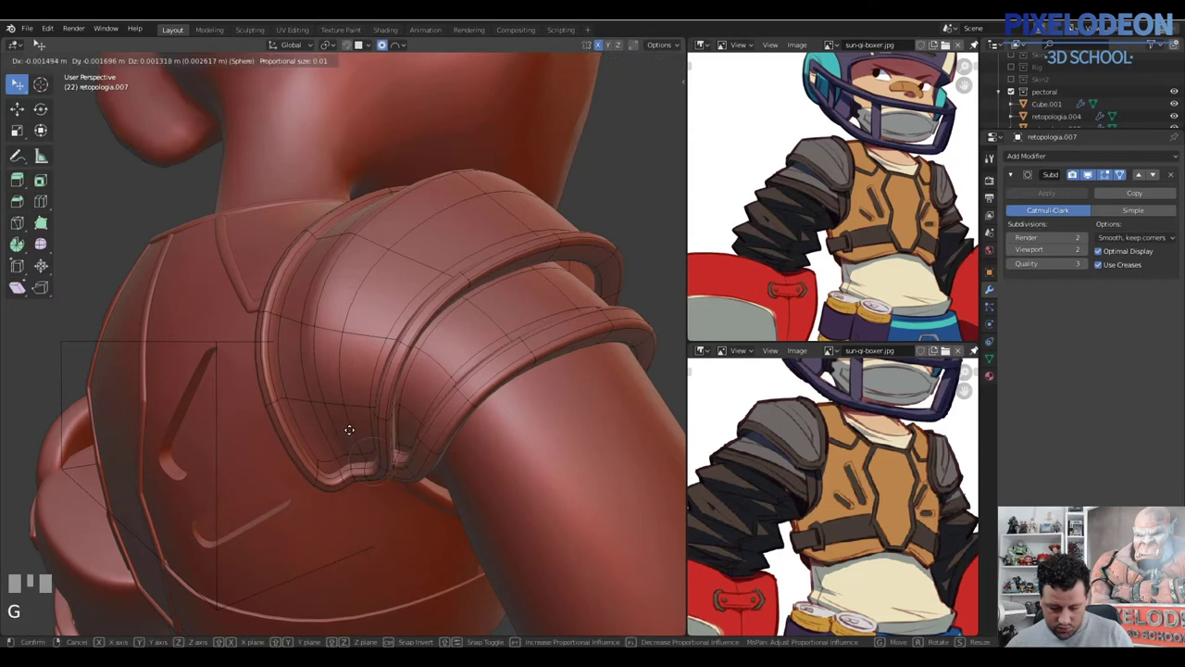
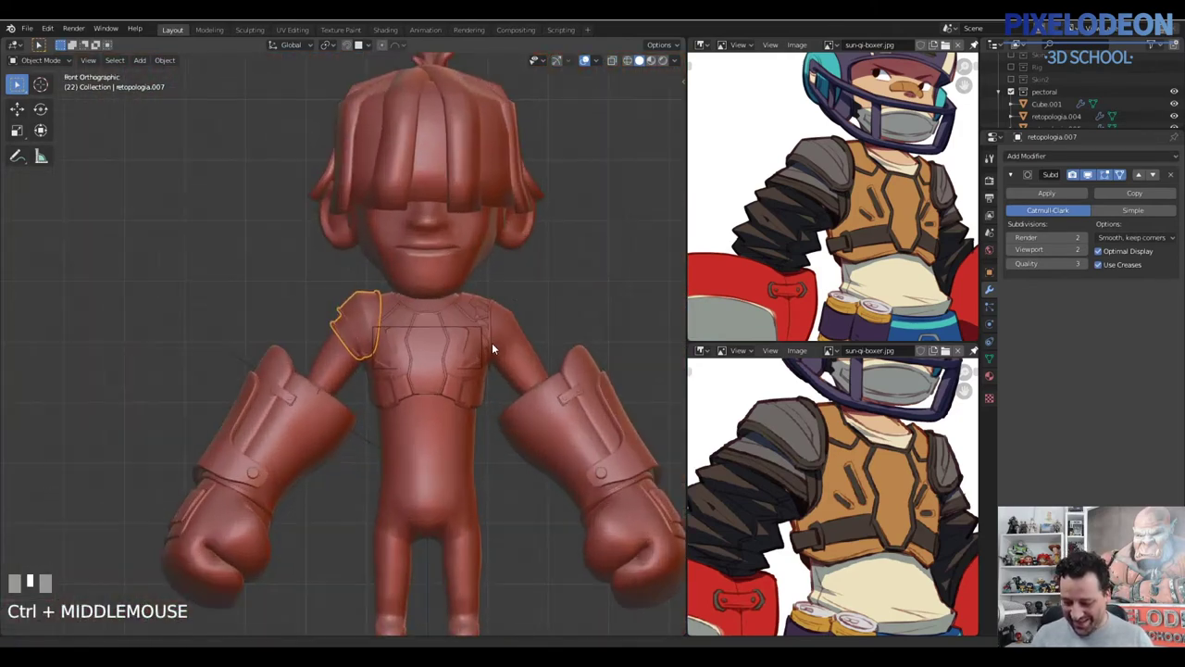
Orbit behind the boxer and select the body mesh object
{"action": "left_click_drag", "start_coordinate": [486, 369], "coordinate": [1073, 165]}
{"action": "left_click_drag", "start_coordinate": [1072, 165], "coordinate": [474, 353]}
{"action": "key", "text": "a"}
{"action": "left_click_drag", "start_coordinate": [474, 353], "coordinate": [448, 282]}
{"action": "right_click", "coordinate": [448, 282]}
{"action": "left_click_drag", "start_coordinate": [467, 288], "coordinate": [495, 293]}
{"action": "right_click", "coordinate": [495, 294]}
Review the body's Armature and Mask modifiers and show its Skin and Manos vertex groups
{"action": "left_click_drag", "start_coordinate": [484, 290], "coordinate": [1080, 180]}
{"action": "left_click_drag", "start_coordinate": [1080, 180], "coordinate": [694, 481]}
{"action": "middle_click", "coordinate": [693, 480]}
{"action": "right_click", "coordinate": [694, 480]}
{"action": "right_click", "coordinate": [693, 481]}
{"action": "right_click", "coordinate": [694, 481]}
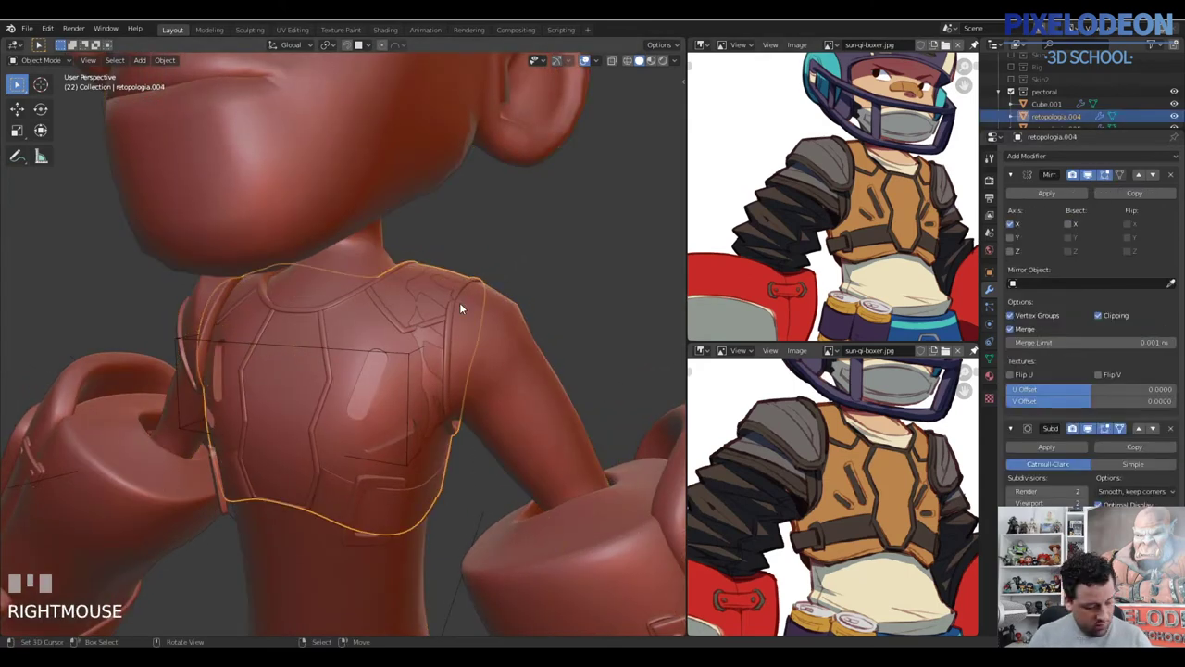
{"action": "key", "text": "g"}
{"action": "right_click", "coordinate": [694, 480]}
{"action": "left_click_drag", "start_coordinate": [694, 481], "coordinate": [694, 481]}
{"action": "right_click", "coordinate": [694, 481]}
{"action": "left_click_drag", "start_coordinate": [694, 480], "coordinate": [694, 481]}
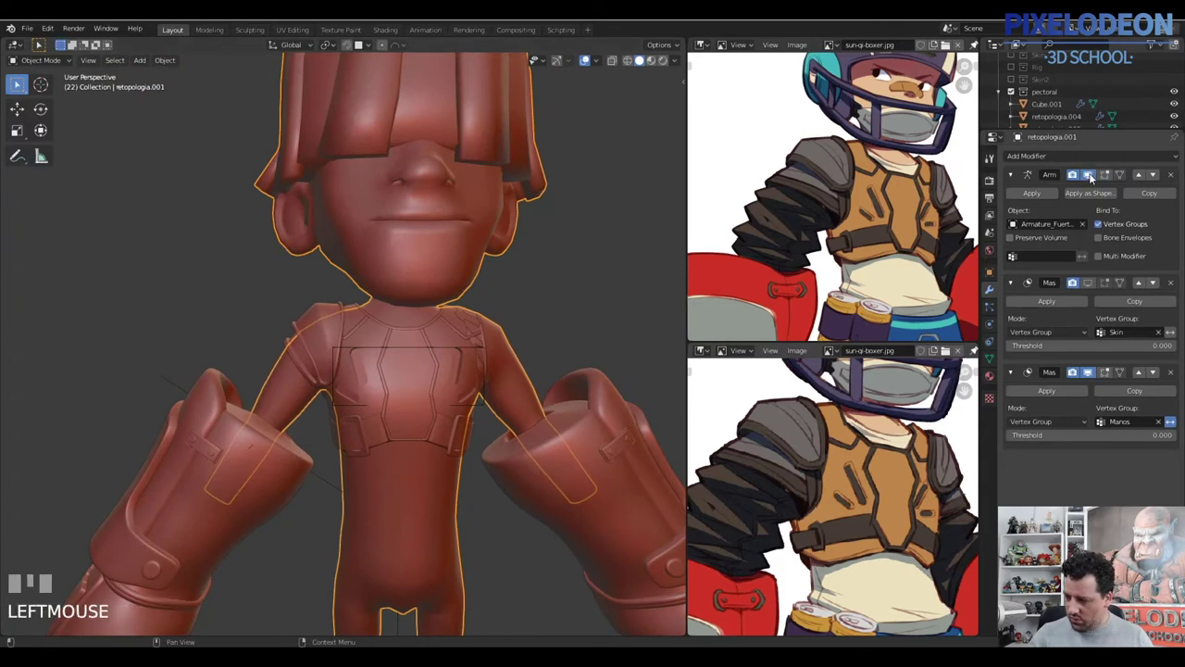
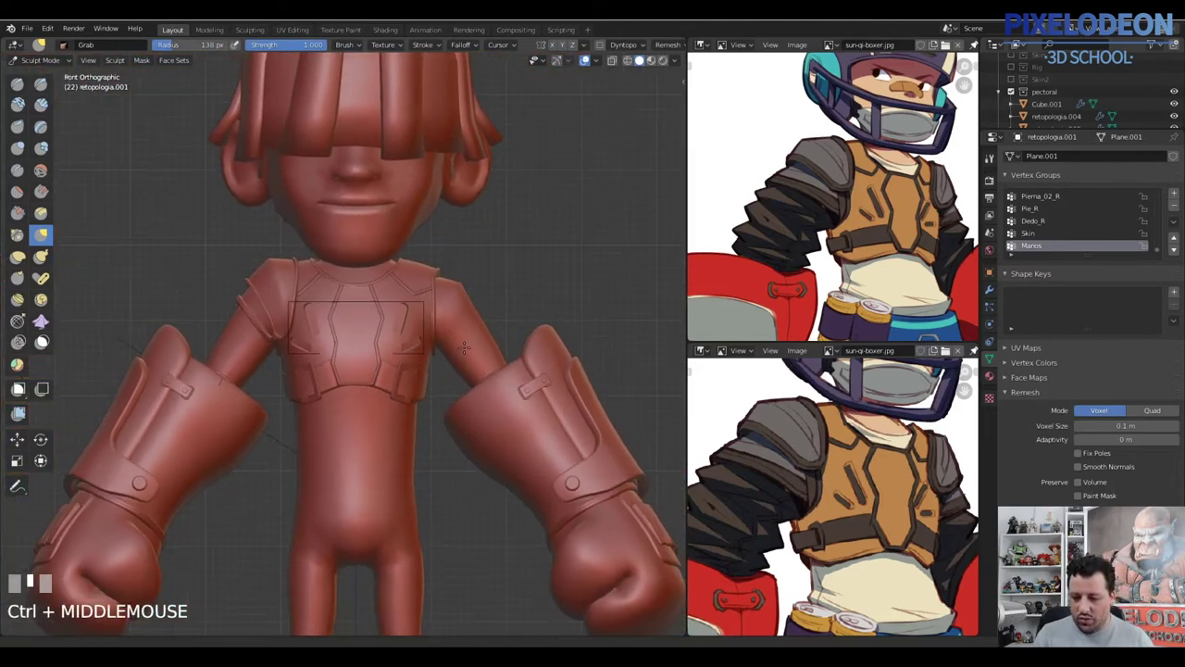
Leave sculpting, enter Edit Mode on the body and switch to see-through face selection
{"action": "key", "text": "Tab"}
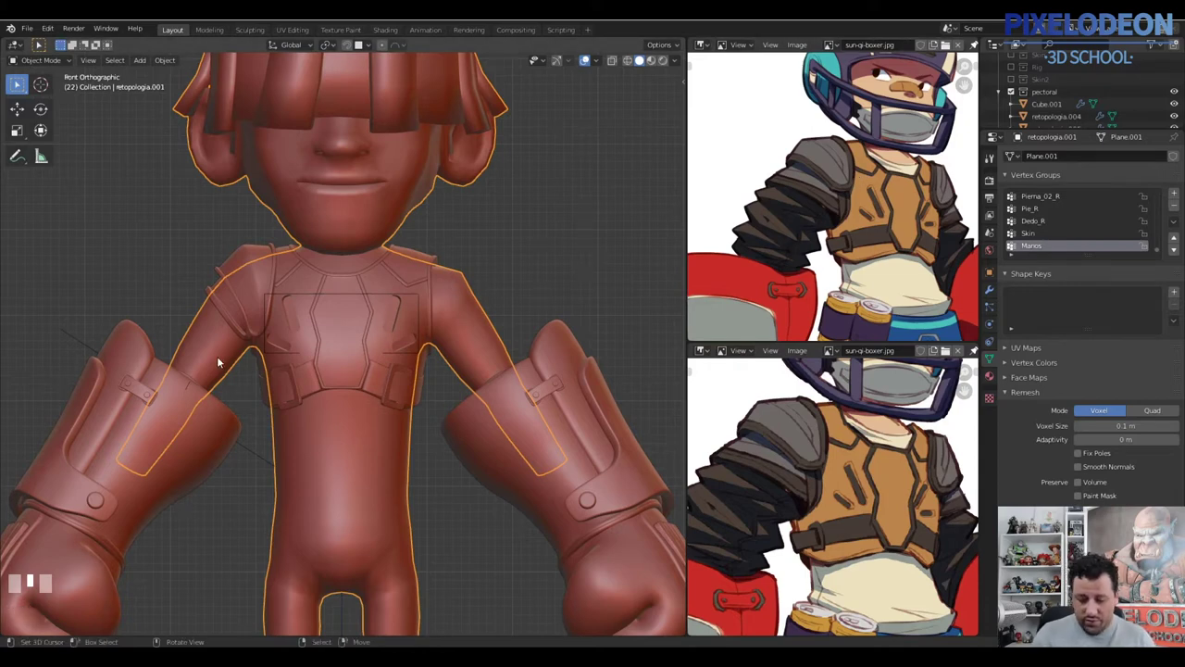
{"action": "middle_click", "coordinate": [481, 347]}
{"action": "key", "text": "Tab"}
{"action": "middle_click", "coordinate": [331, 339]}
{"action": "key", "text": "3"}
Box-select the band of upper-arm faces hidden under the shoulder pad
{"action": "right_click", "coordinate": [314, 307]}
{"action": "right_click", "coordinate": [293, 327]}
{"action": "right_click", "coordinate": [279, 346]}
{"action": "left_click_drag", "start_coordinate": [378, 339], "coordinate": [246, 274]}
{"action": "right_click", "coordinate": [246, 273]}
{"action": "left_click_drag", "start_coordinate": [256, 299], "coordinate": [239, 306]}
{"action": "right_click", "coordinate": [239, 305]}
Duplicate the selected upper-arm faces and separate them into their own armor object
{"action": "key", "text": "z"}
{"action": "middle_click", "coordinate": [366, 327]}
{"action": "key", "text": "z"}
{"action": "left_click_drag", "start_coordinate": [323, 372], "coordinate": [219, 363]}
{"action": "right_click", "coordinate": [219, 363]}
{"action": "left_click_drag", "start_coordinate": [272, 360], "coordinate": [426, 392]}
{"action": "key", "text": "shift+d"}
{"action": "right_click", "coordinate": [426, 393]}
{"action": "key", "text": "p"}
{"action": "key", "text": "Tab"}
Switch to the separated arm sleeve, hide the other meshes and start editing it
{"action": "right_click", "coordinate": [265, 350]}
{"action": "right_click", "coordinate": [266, 348]}
{"action": "right_click", "coordinate": [265, 349]}
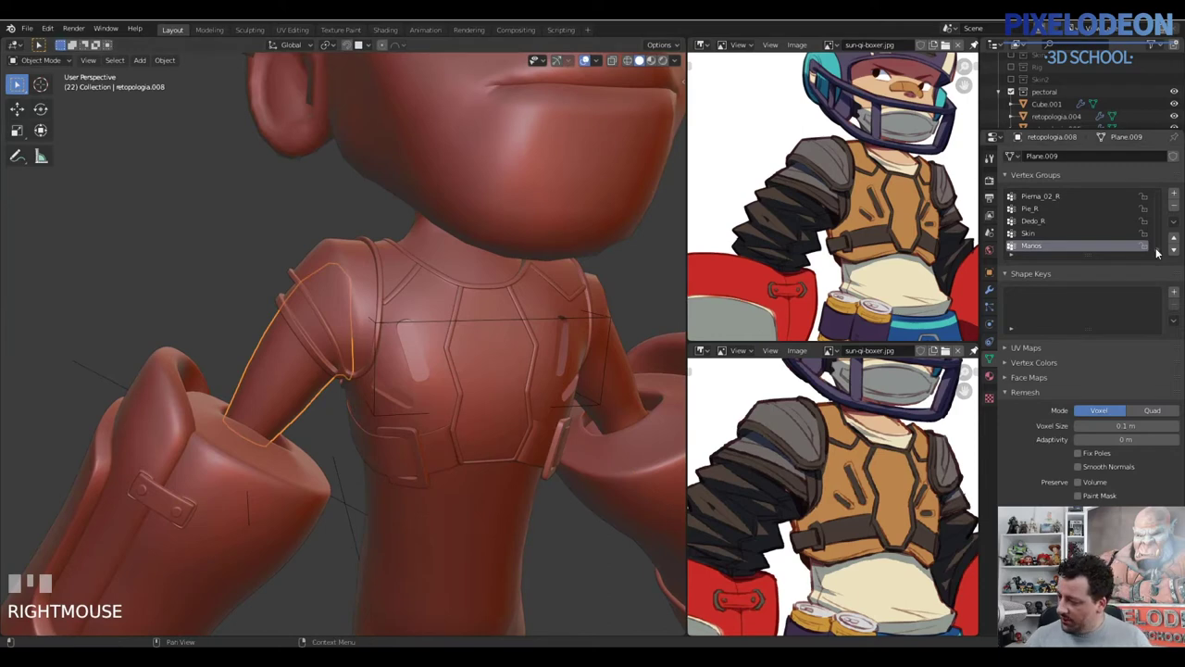
{"action": "left_click_drag", "start_coordinate": [1172, 228], "coordinate": [614, 296]}
{"action": "right_click", "coordinate": [614, 296]}
{"action": "left_click_drag", "start_coordinate": [573, 306], "coordinate": [576, 331]}
{"action": "key", "text": "h"}
{"action": "key", "text": "alt+q"}
{"action": "right_click", "coordinate": [276, 372]}
{"action": "middle_click", "coordinate": [276, 414]}
{"action": "key", "text": "Tab"}
Add several loop cuts along the sleeve, sliding one near its lower end toward the shoulder rings
{"action": "left_click_drag", "start_coordinate": [378, 413], "coordinate": [334, 400]}
{"action": "key", "text": "ctrl+r"}
{"action": "right_click", "coordinate": [334, 400]}
{"action": "key", "text": "ctrl+r"}
{"action": "right_click", "coordinate": [298, 423]}
{"action": "key", "text": "ctrl+r"}
{"action": "right_click", "coordinate": [324, 439]}
{"action": "left_click_drag", "start_coordinate": [371, 381], "coordinate": [355, 351]}
{"action": "key", "text": "ctrl+z"}
{"action": "key", "text": "ctrl+r"}
{"action": "right_click", "coordinate": [337, 374]}
{"action": "key", "text": "ctrl+r"}
{"action": "right_click", "coordinate": [276, 430]}
{"action": "key", "text": "ctrl+r"}
{"action": "right_click", "coordinate": [343, 403]}
{"action": "key", "text": "ctrl+s"}
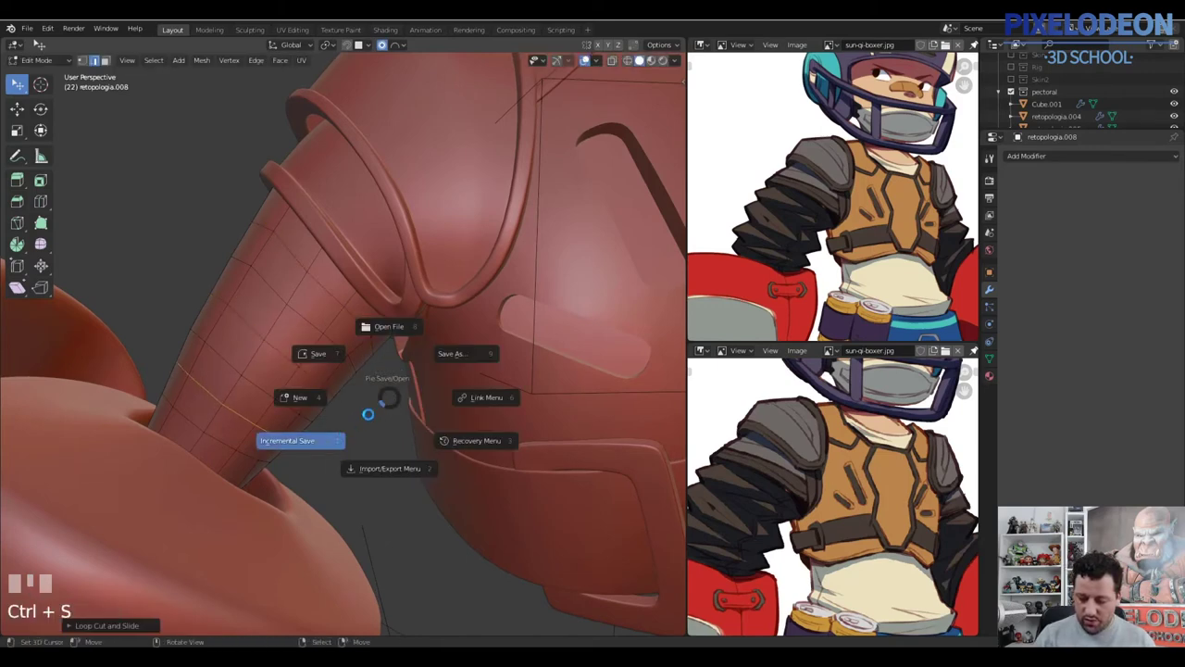
{"action": "left_click_drag", "start_coordinate": [376, 409], "coordinate": [259, 455]}
{"action": "key", "text": "ctrl+r"}
{"action": "left_click_drag", "start_coordinate": [259, 455], "coordinate": [376, 304]}
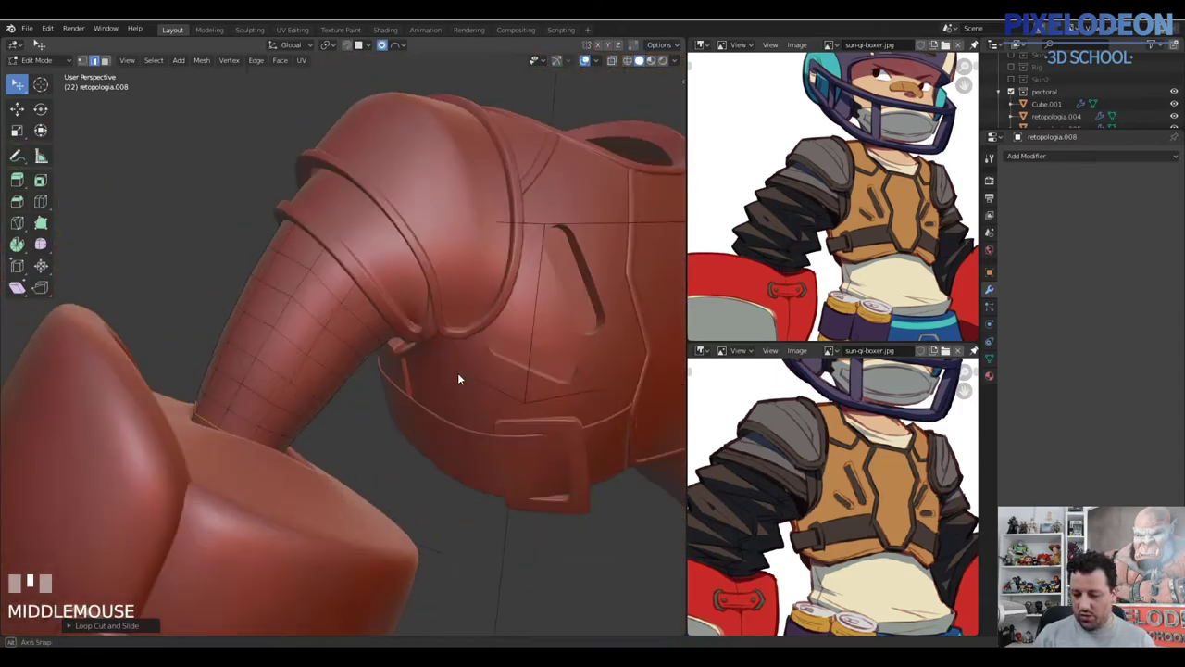
Switch the arm armor into Sculpt Mode to start forming the ribs
{"action": "key", "text": "Tab"}
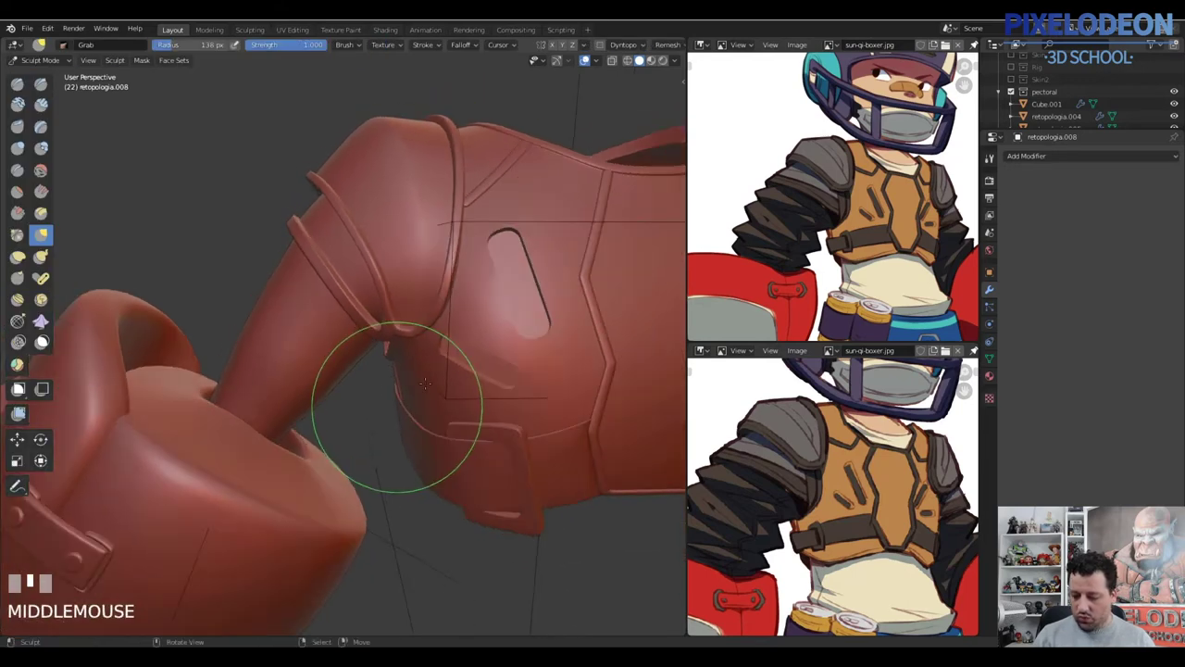
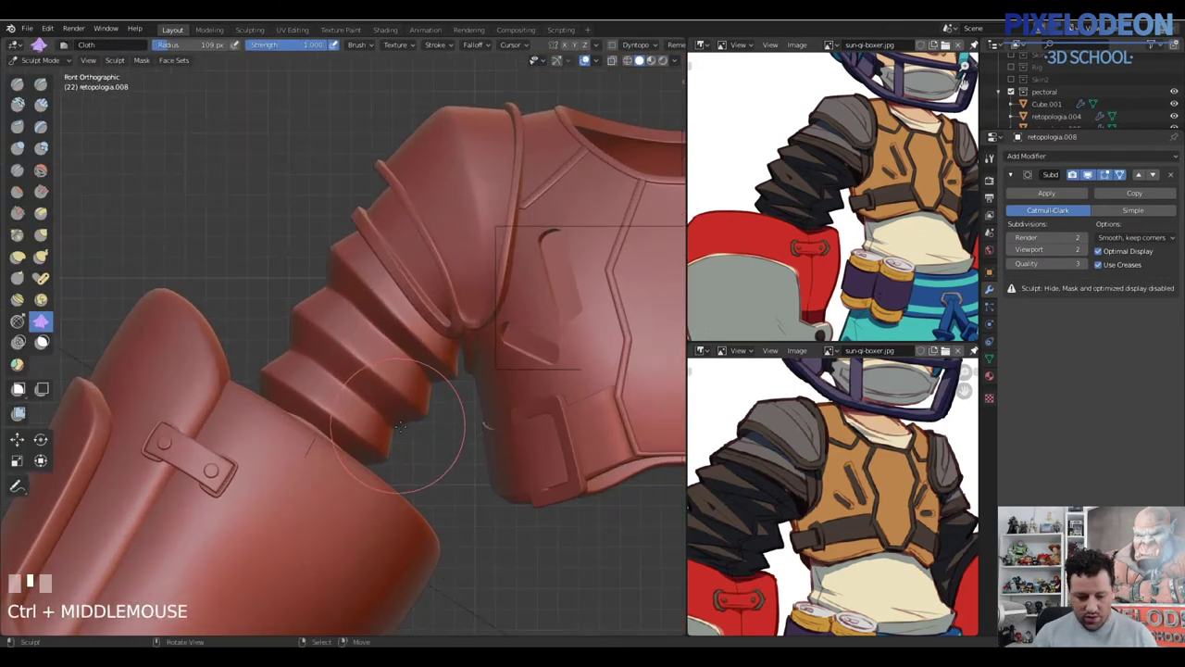
Pick the Grab brush to tighten the sleeve's lowest rib into a cuff
{"action": "key", "text": "g"}
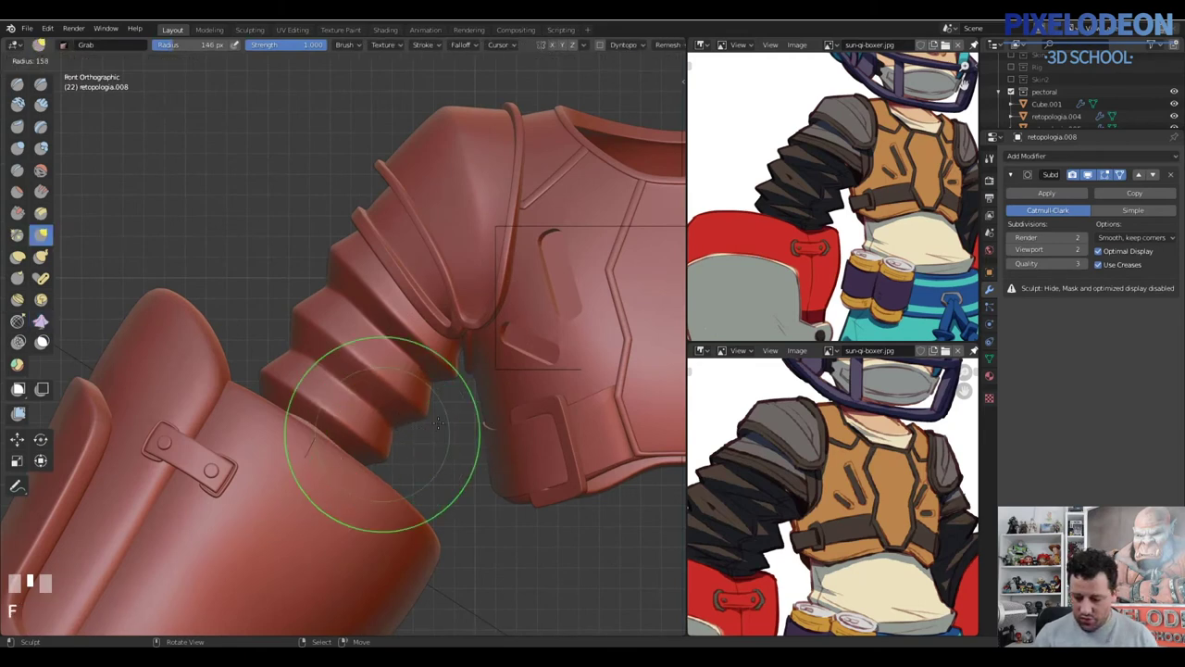
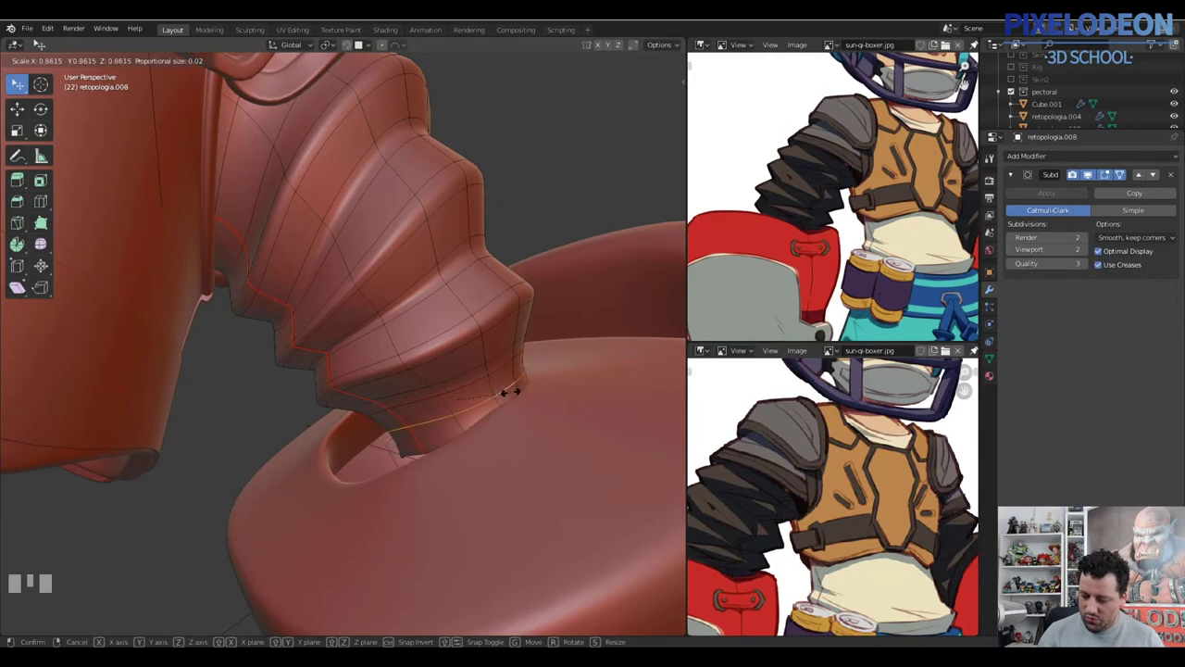
{"action": "left_click", "coordinate": [496, 430]}
{"action": "left_click_drag", "start_coordinate": [472, 426], "coordinate": [694, 481]}
{"action": "key", "text": "Tab"}
{"action": "key", "text": "Tab"}
{"action": "key", "text": "a"}
{"action": "key", "text": "alt+q"}
{"action": "right_click", "coordinate": [694, 481]}
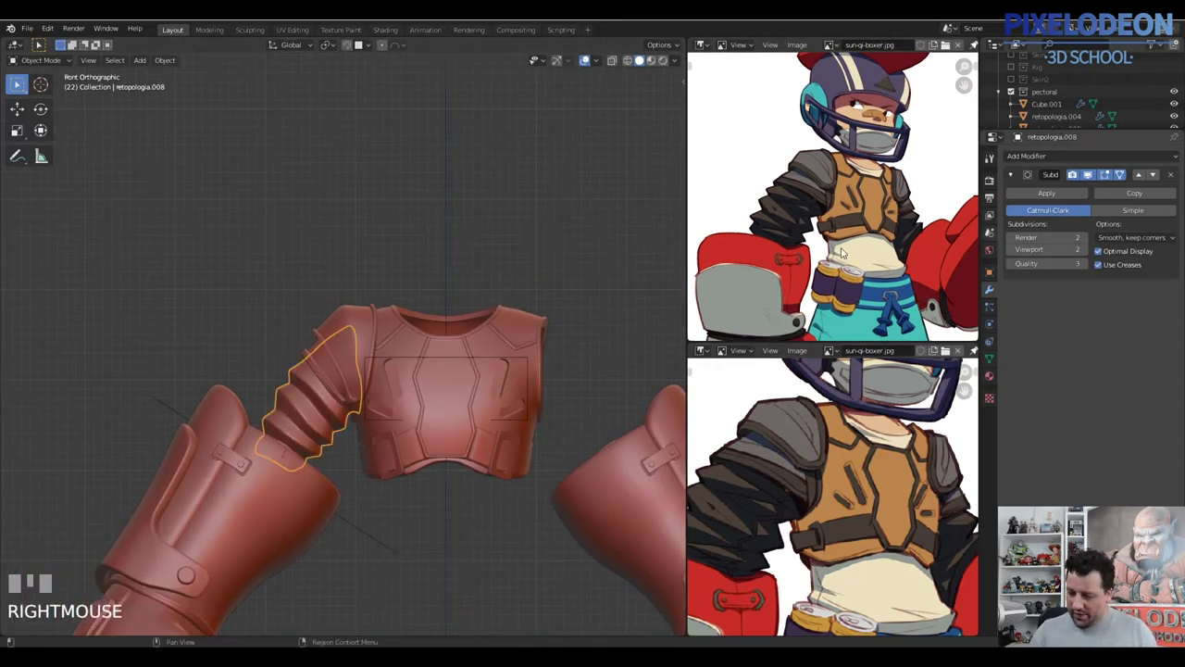
Join the ribbed arm armor pieces into a single object with Ctrl+J
{"action": "right_click", "coordinate": [694, 480]}
{"action": "key", "text": "ctrl+j"}
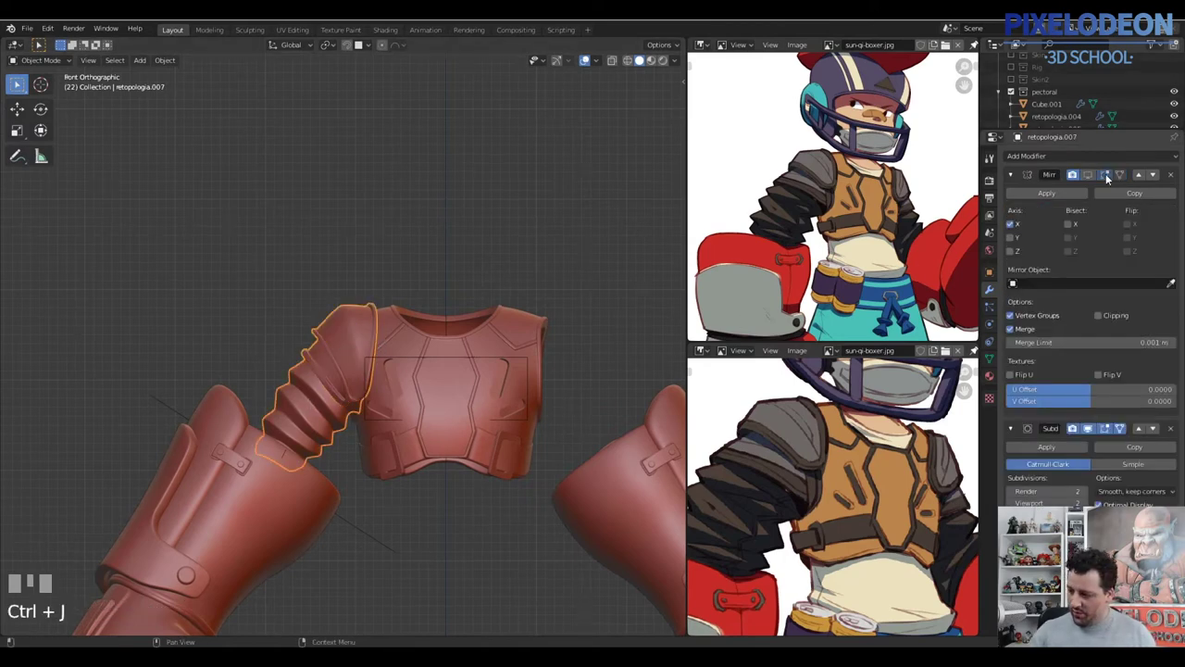
{"action": "left_click", "coordinate": [694, 480]}
Unhide everything and view the fully armored boxer from the front beside the reference sheet
{"action": "left_click_drag", "start_coordinate": [447, 408], "coordinate": [314, 322]}
{"action": "key", "text": "a"}
{"action": "left_click_drag", "start_coordinate": [314, 322], "coordinate": [441, 455]}
{"action": "left_click_drag", "start_coordinate": [440, 455], "coordinate": [421, 496]}
{"action": "key", "text": "alt+h"}
{"action": "right_click", "coordinate": [422, 496]}
{"action": "left_click_drag", "start_coordinate": [481, 343], "coordinate": [249, 387]}
{"action": "right_click", "coordinate": [249, 387]}
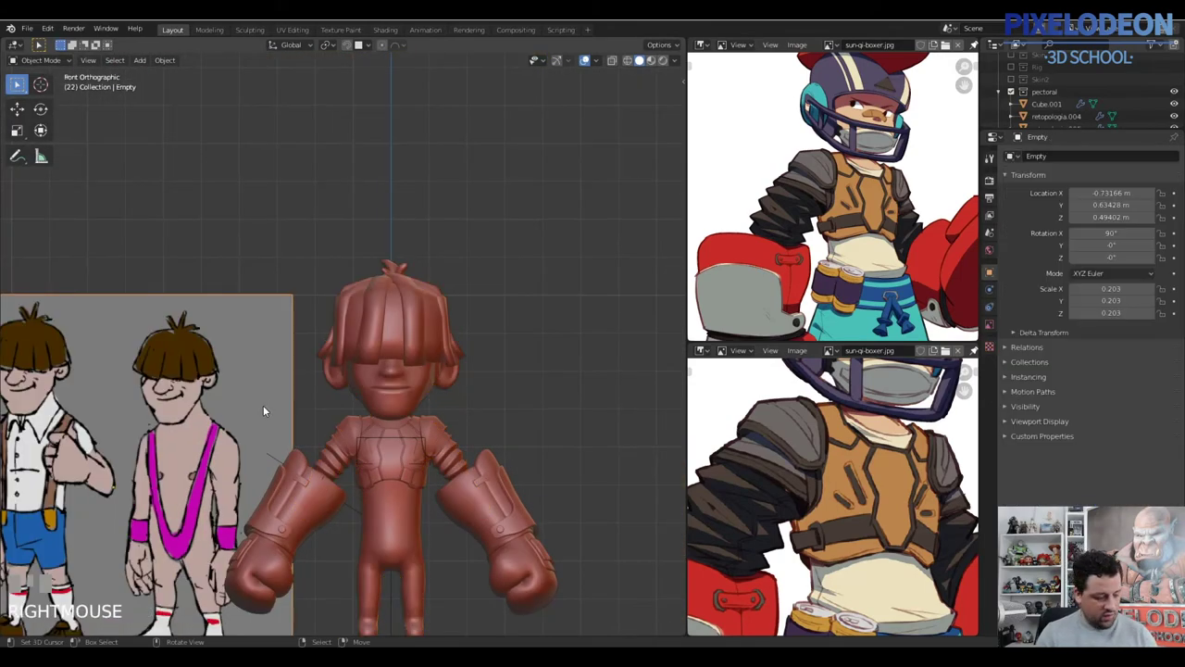
Delete the character-sheet reference image from the scene
{"action": "key", "text": "h"}
{"action": "left_click_drag", "start_coordinate": [497, 311], "coordinate": [342, 311]}
{"action": "key", "text": "alt+h"}
{"action": "right_click", "coordinate": [342, 311]}
{"action": "key", "text": "x"}
{"action": "left_click", "coordinate": [358, 316]}
{"action": "key", "text": "x"}
Select the body mesh retopologia.001 and enter Edit Mode around the collar
{"action": "left_click_drag", "start_coordinate": [430, 382], "coordinate": [458, 403]}
{"action": "right_click", "coordinate": [459, 403]}
{"action": "left_click_drag", "start_coordinate": [461, 450], "coordinate": [405, 377]}
{"action": "key", "text": "Tab"}
{"action": "middle_click", "coordinate": [404, 381]}
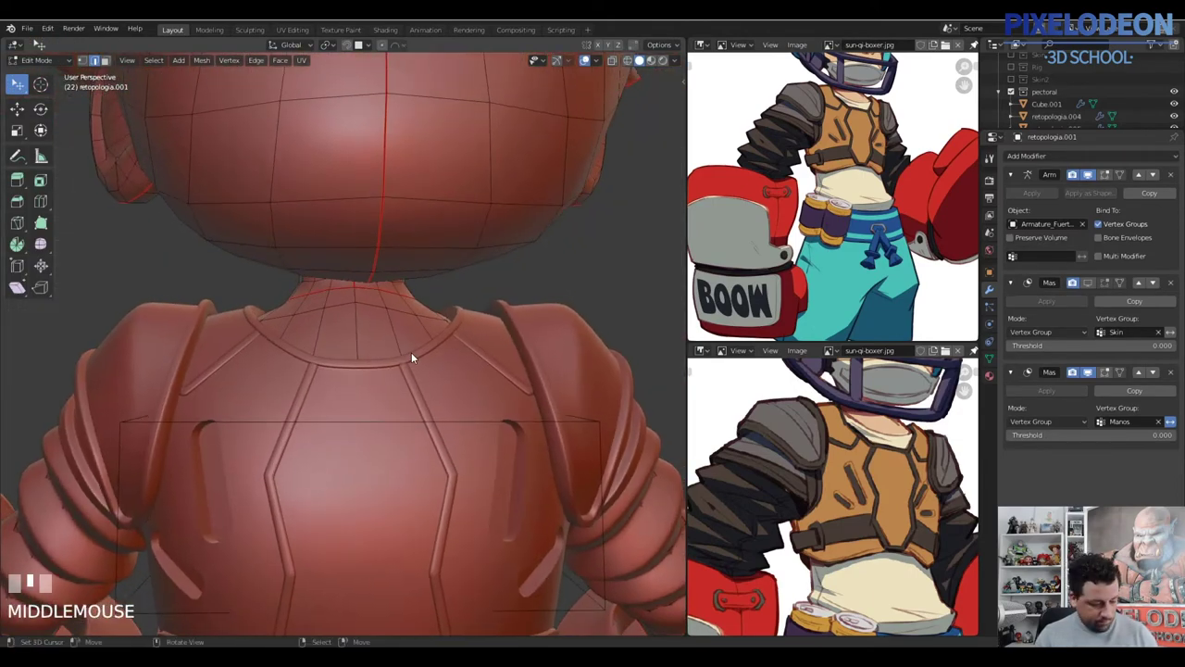
Select the neck faces lying under the chest plate's collar
{"action": "key", "text": "3"}
{"action": "right_click", "coordinate": [387, 303]}
{"action": "middle_click", "coordinate": [418, 331]}
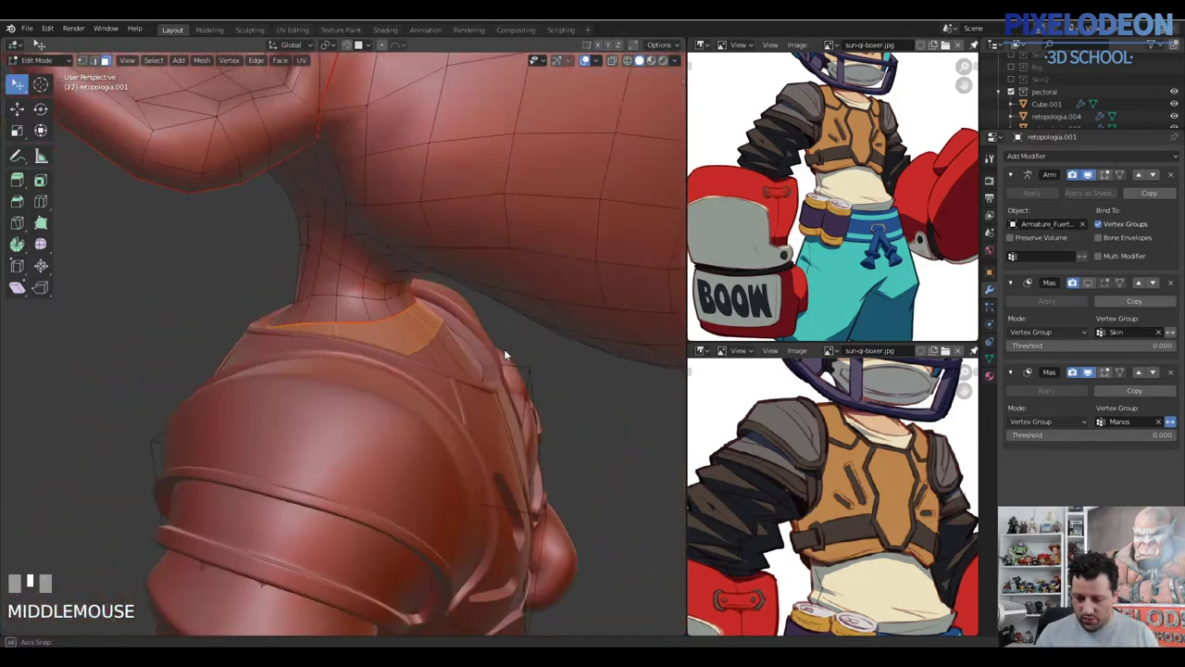
{"action": "right_click", "coordinate": [464, 361]}
{"action": "left_click_drag", "start_coordinate": [495, 366], "coordinate": [399, 308]}
{"action": "right_click", "coordinate": [399, 308]}
{"action": "left_click_drag", "start_coordinate": [449, 355], "coordinate": [392, 347]}
{"action": "left_click_drag", "start_coordinate": [391, 347], "coordinate": [446, 357]}
{"action": "right_click", "coordinate": [486, 343]}
{"action": "left_click_drag", "start_coordinate": [496, 354], "coordinate": [499, 365]}
Duplicate the collar faces and separate them into a new object
{"action": "key", "text": "shift+d"}
{"action": "right_click", "coordinate": [499, 365]}
{"action": "key", "text": "p"}
{"action": "key", "text": "Tab"}
Select the new collar patch object and open it for editing
{"action": "right_click", "coordinate": [475, 347]}
{"action": "right_click", "coordinate": [467, 351]}
{"action": "right_click", "coordinate": [470, 350]}
{"action": "right_click", "coordinate": [455, 351]}
{"action": "right_click", "coordinate": [390, 332]}
{"action": "right_click", "coordinate": [389, 334]}
{"action": "right_click", "coordinate": [391, 339]}
{"action": "right_click", "coordinate": [389, 339]}
{"action": "key", "text": "Tab"}
{"action": "left_click_drag", "start_coordinate": [455, 344], "coordinate": [440, 388]}
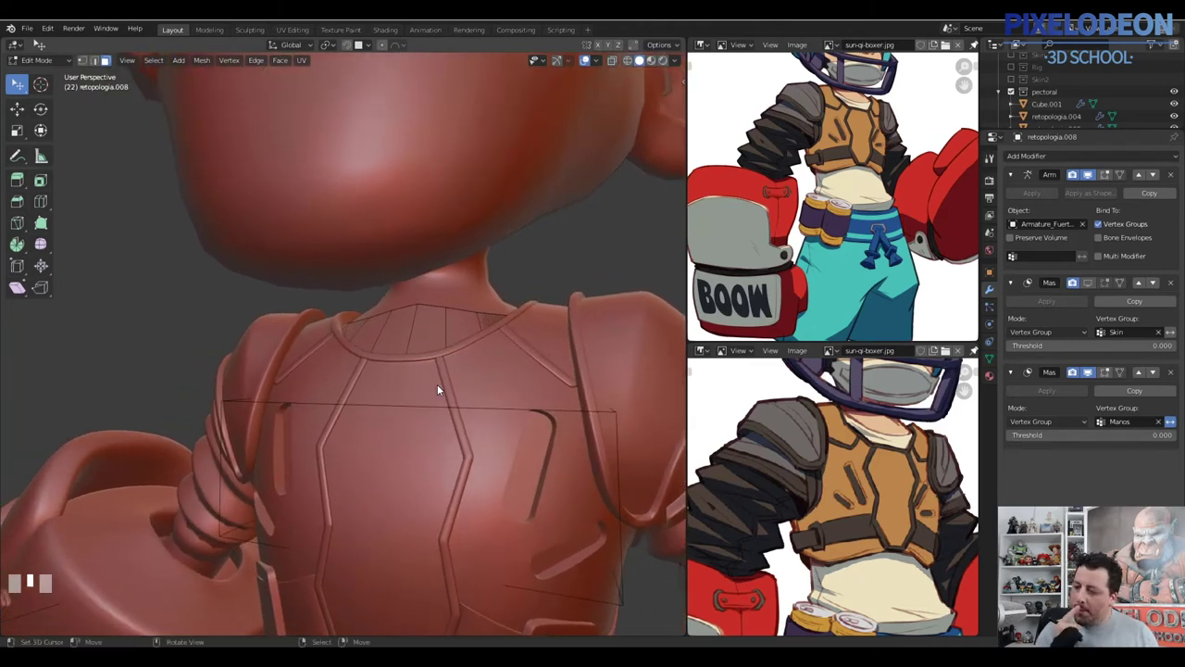
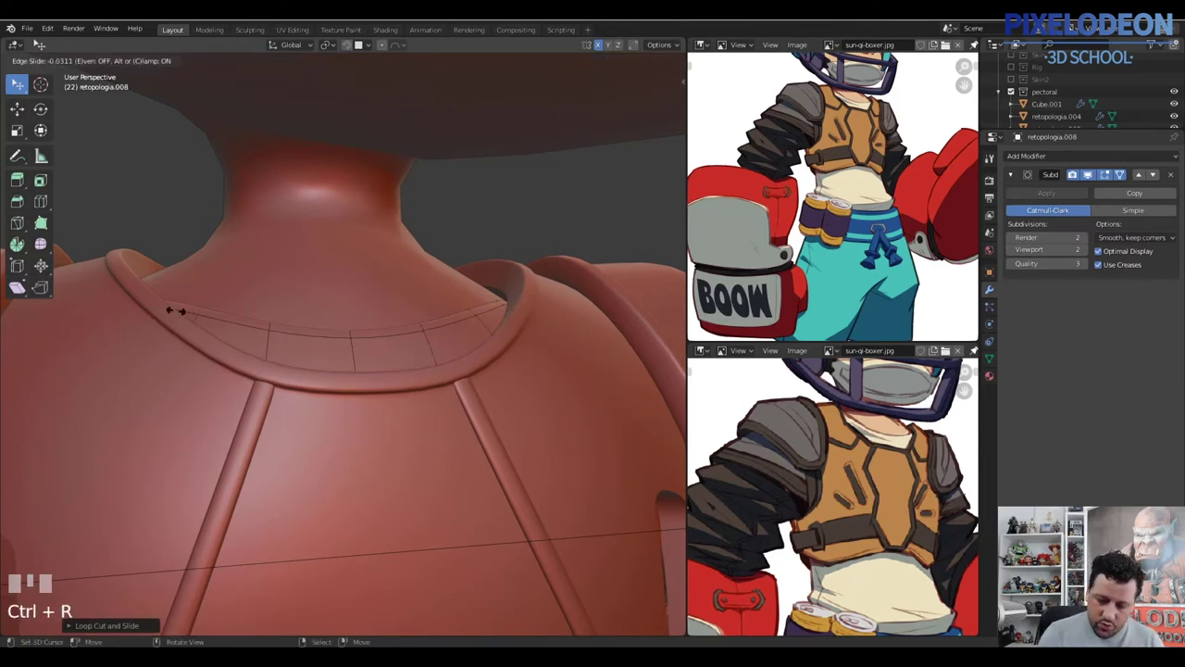
Confirm the slid collar edge loop and start another loop cut along the rim strip
{"action": "left_click", "coordinate": [270, 330]}
{"action": "key", "text": "ctrl+r"}
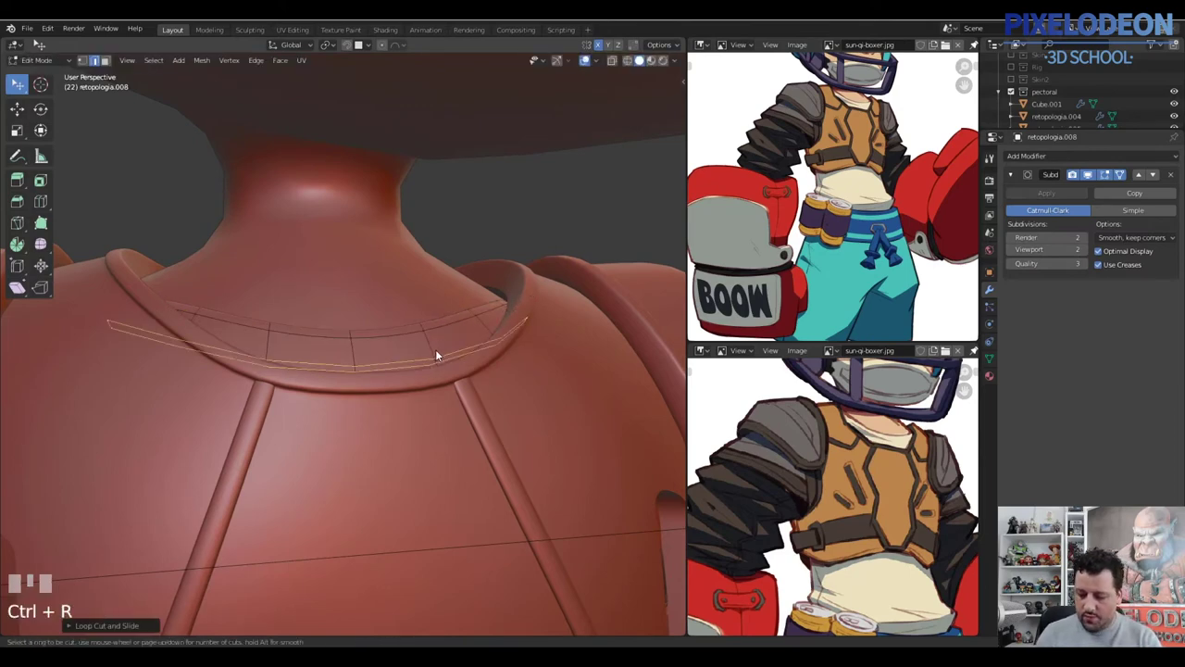
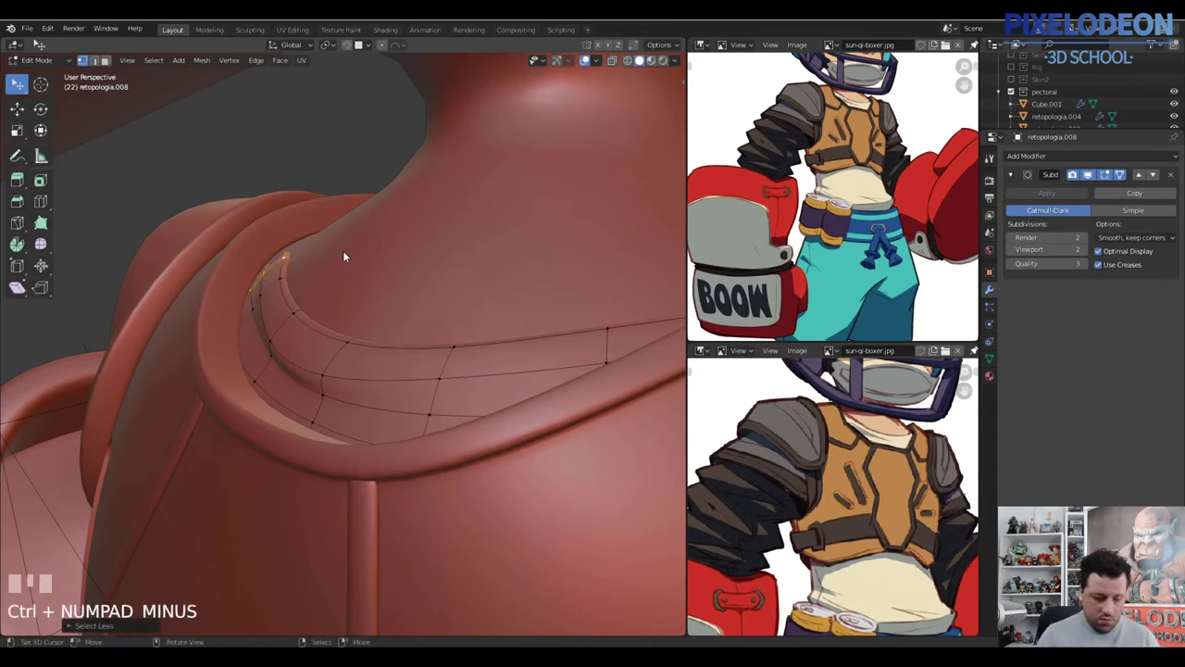
Grab and slide the collar strip vertices so the strip hugs the neck rim
{"action": "left_click_drag", "start_coordinate": [318, 301], "coordinate": [344, 291]}
{"action": "key", "text": "g"}
{"action": "left_click", "coordinate": [344, 291]}
{"action": "left_click_drag", "start_coordinate": [399, 281], "coordinate": [659, 264]}
{"action": "right_click", "coordinate": [659, 264]}
{"action": "key", "text": "ctrl+KP_Add"}
{"action": "key", "text": "ctrl+z"}
{"action": "key", "text": "ctrl+shift+z"}
{"action": "left_click", "coordinate": [594, 56]}
{"action": "key", "text": "g"}
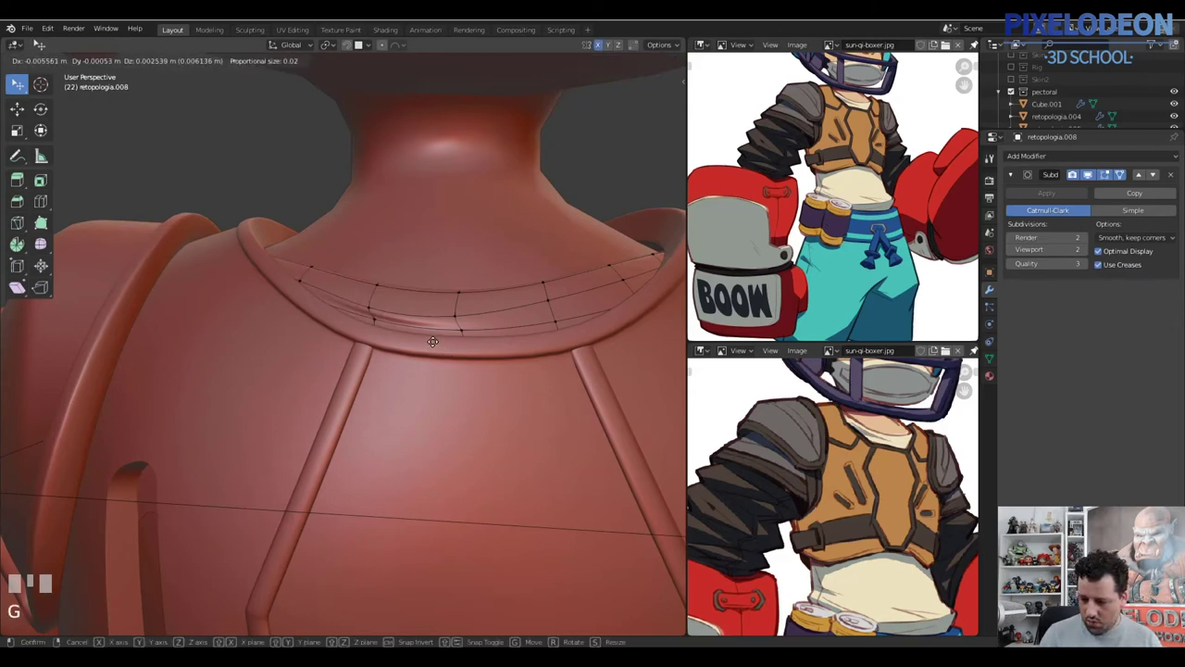
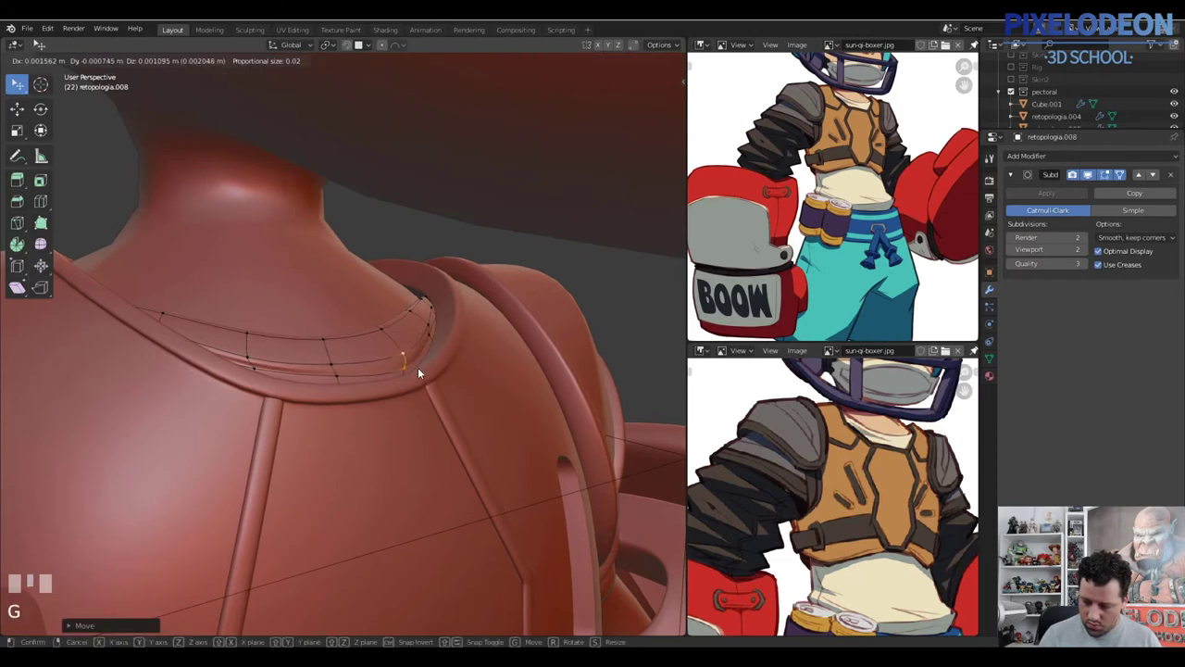
{"action": "left_click", "coordinate": [432, 352]}
Leave the collar edit and bring the retopologia.001 body mesh into Edit Mode
{"action": "key", "text": "Tab"}
{"action": "left_click_drag", "start_coordinate": [428, 339], "coordinate": [426, 404]}
{"action": "key", "text": "a"}
{"action": "right_click", "coordinate": [426, 404]}
{"action": "key", "text": "Tab"}
{"action": "left_click_drag", "start_coordinate": [424, 412], "coordinate": [466, 390]}
Select the abdomen faces, duplicate them and separate them into their own band object
{"action": "key", "text": "3"}
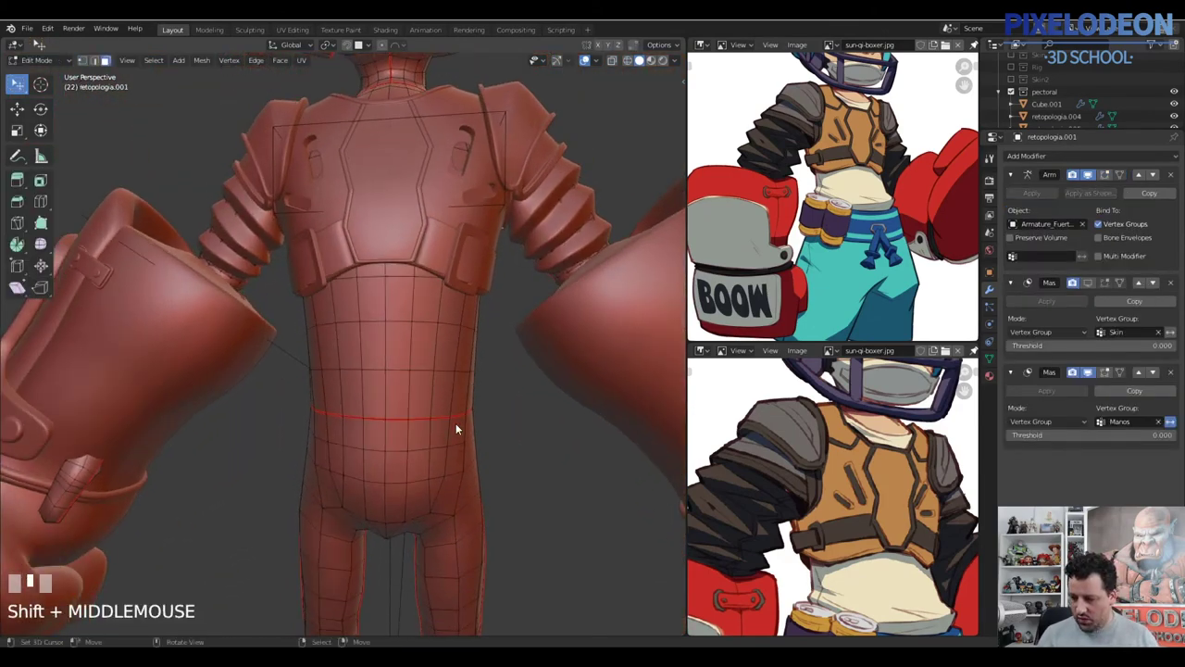
{"action": "left_click_drag", "start_coordinate": [471, 382], "coordinate": [498, 305]}
{"action": "left_click_drag", "start_coordinate": [498, 305], "coordinate": [477, 355]}
{"action": "key", "text": "shift+d"}
{"action": "right_click", "coordinate": [477, 355]}
{"action": "key", "text": "p"}
{"action": "key", "text": "Tab"}
Select the new torso band, strip its inherited modifiers and give it level-2 subdivision smoothing
{"action": "right_click", "coordinate": [473, 355]}
{"action": "right_click", "coordinate": [477, 354]}
{"action": "right_click", "coordinate": [480, 351]}
{"action": "right_click", "coordinate": [478, 357]}
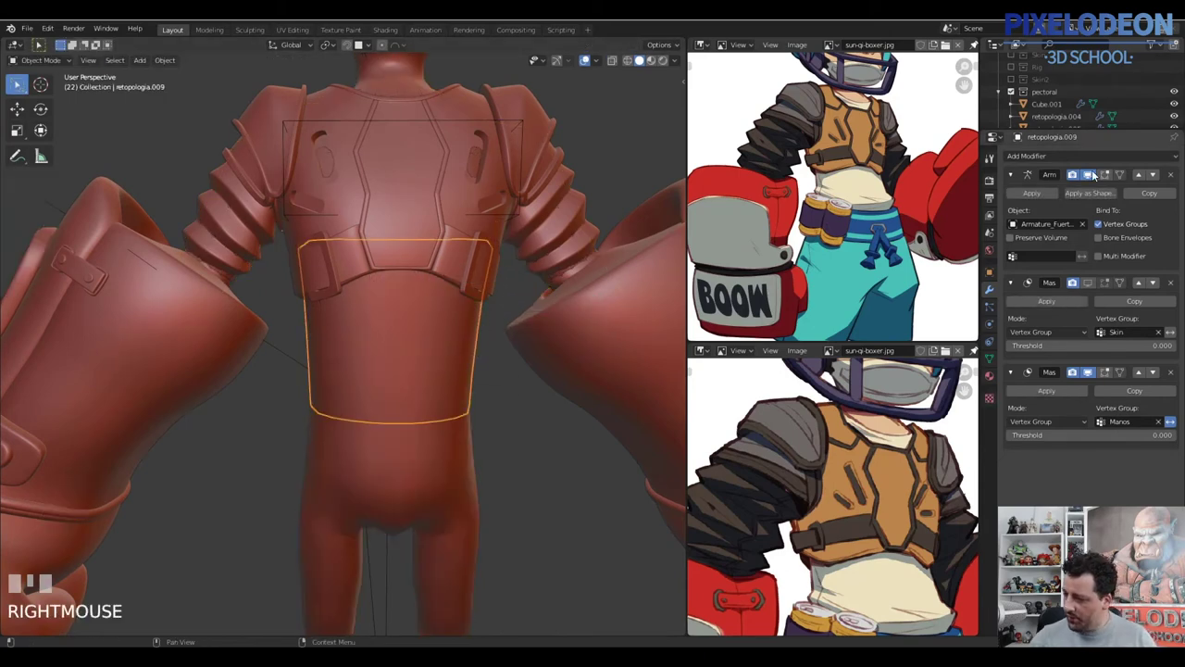
{"action": "left_click_drag", "start_coordinate": [1178, 173], "coordinate": [477, 365]}
{"action": "key", "text": "ctrl+2"}
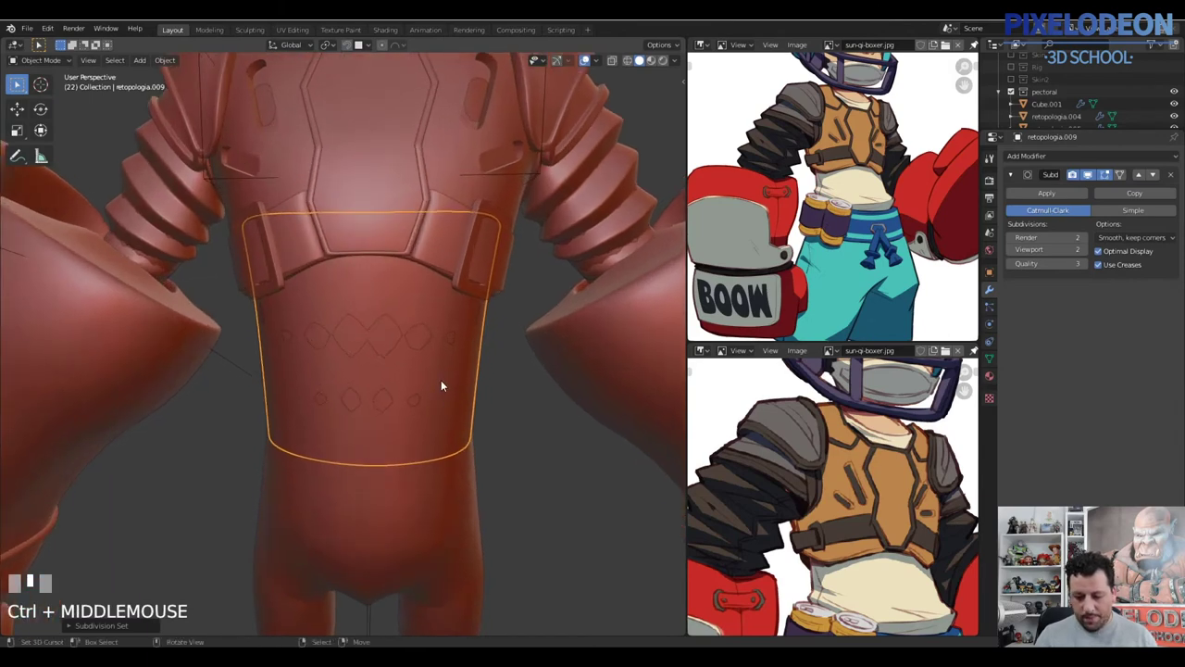
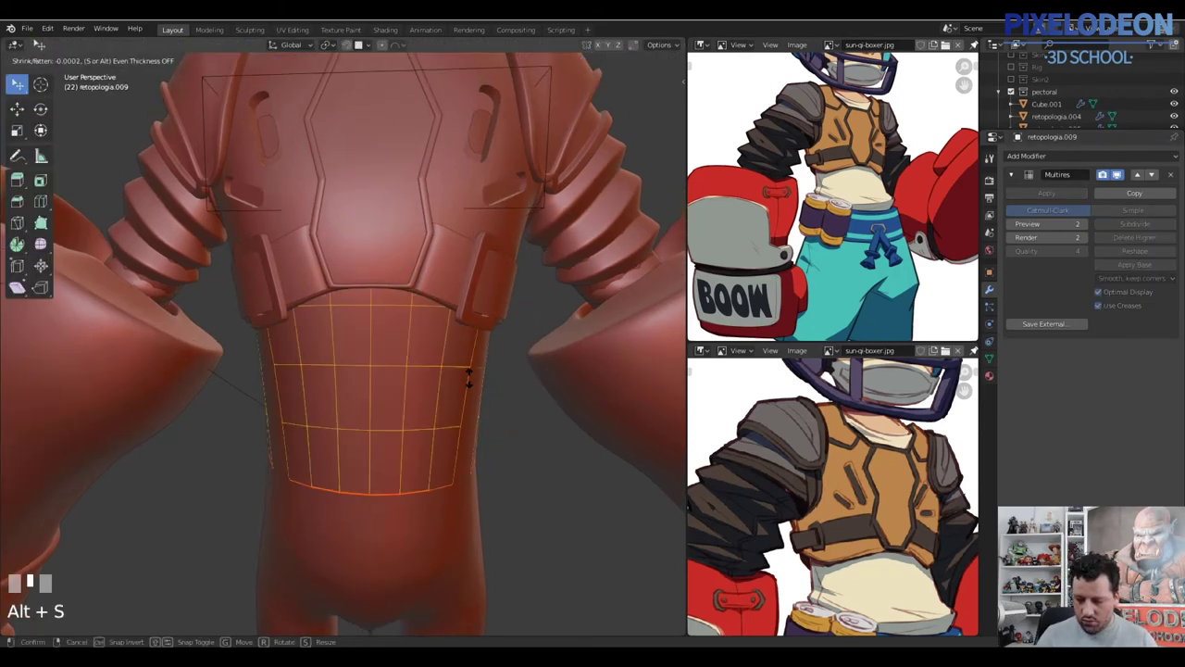
Select the torso band, leave its edit and reselect the boxer's body object
{"action": "right_click", "coordinate": [491, 391]}
{"action": "key", "text": "\\"}
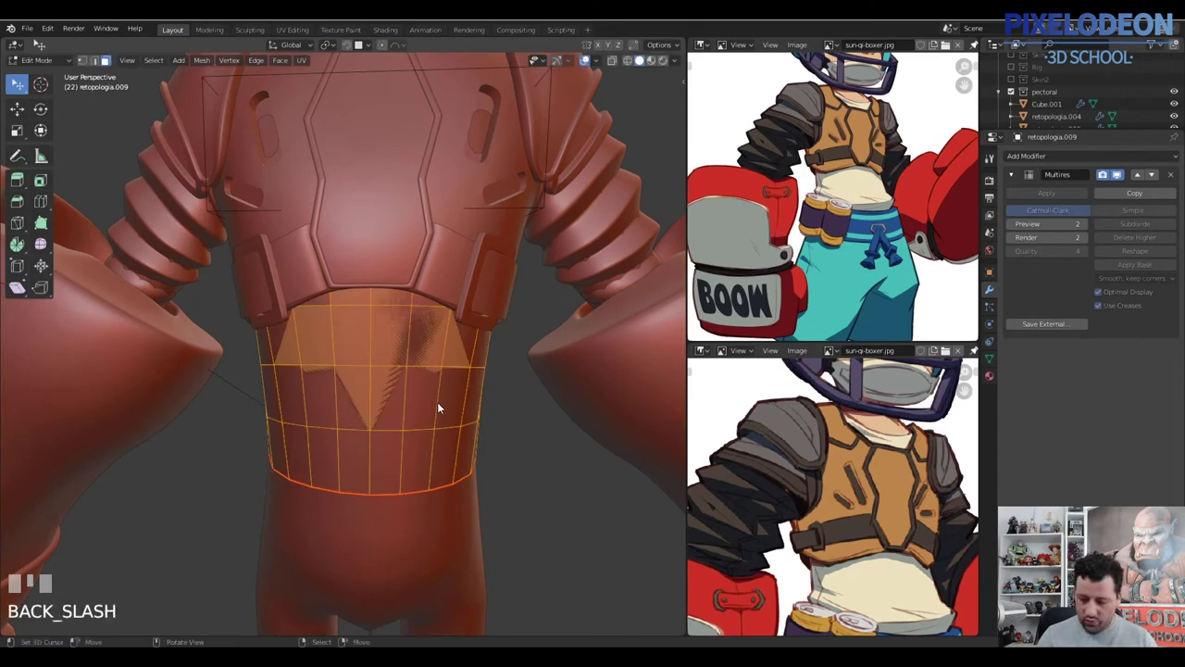
{"action": "key", "text": "Tab"}
{"action": "right_click", "coordinate": [470, 503]}
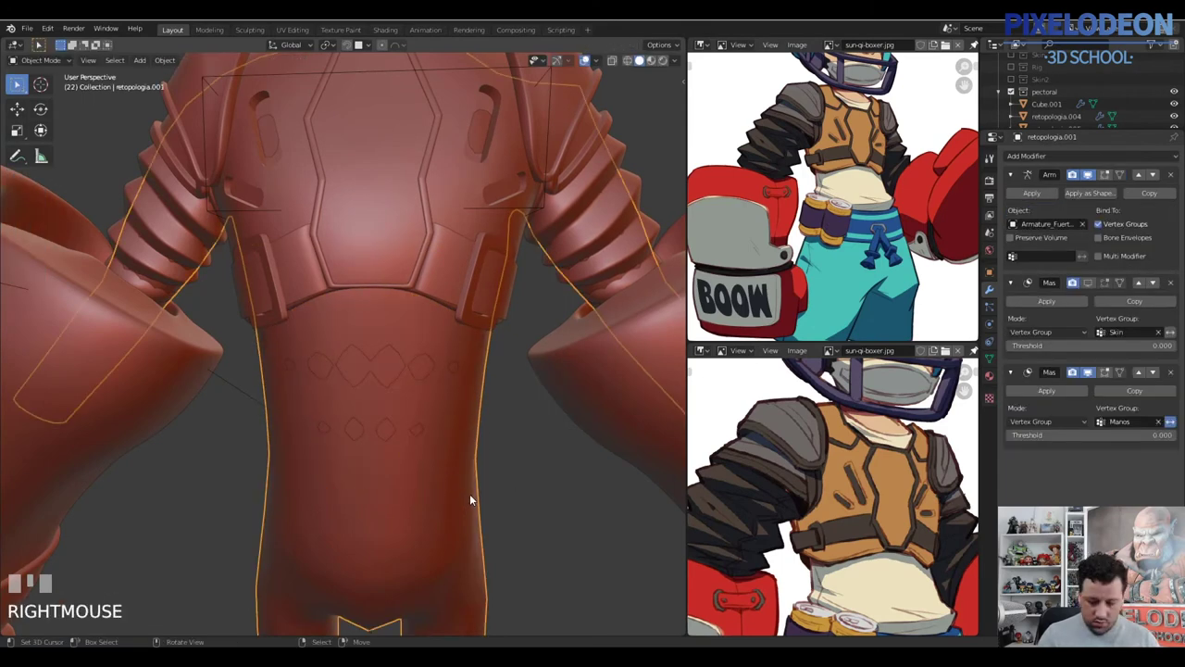
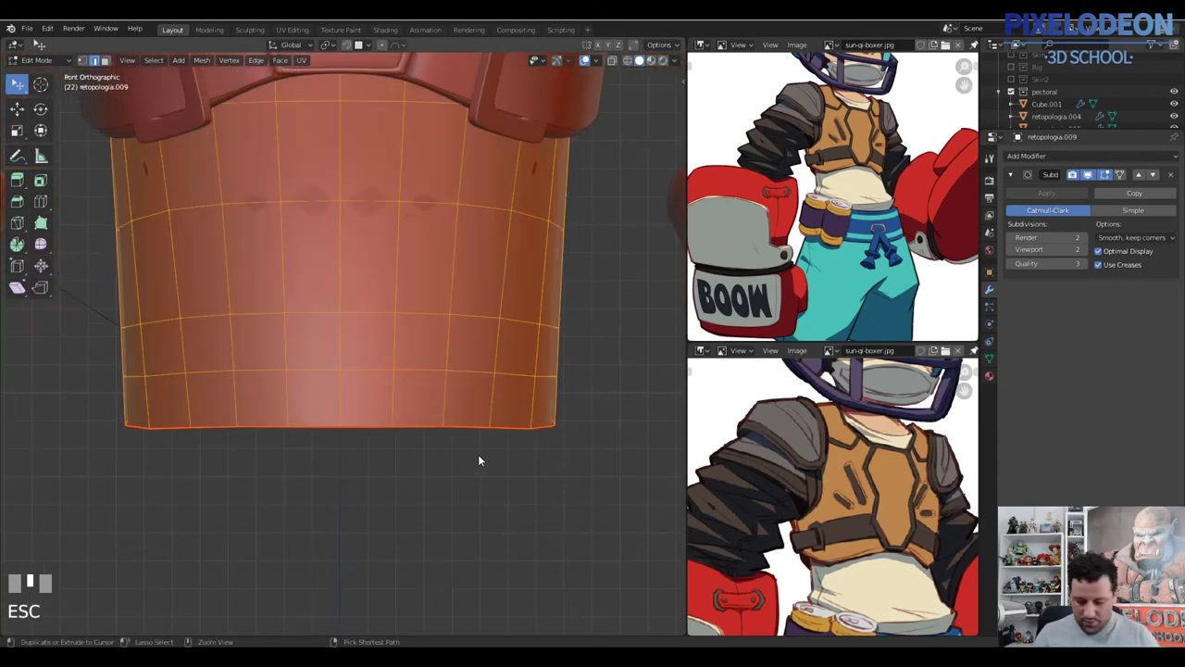
Apply the Edge-menu operation to the selected loops on the torso band
{"action": "key", "text": "ctrl+e"}
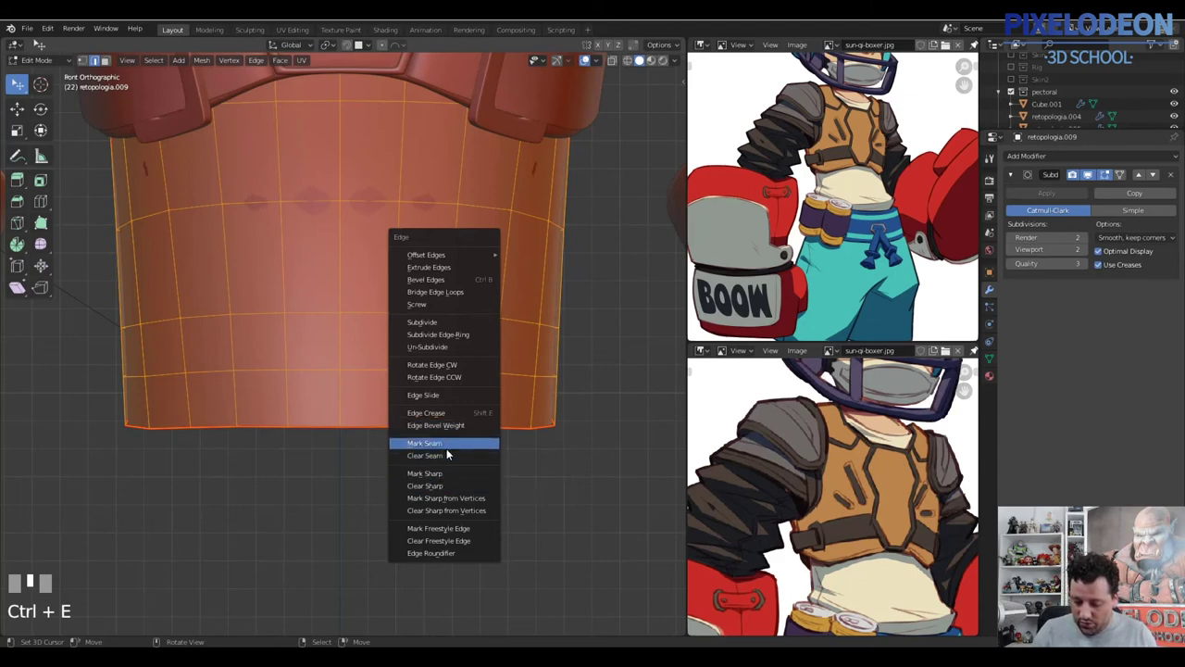
{"action": "middle_click", "coordinate": [463, 447]}
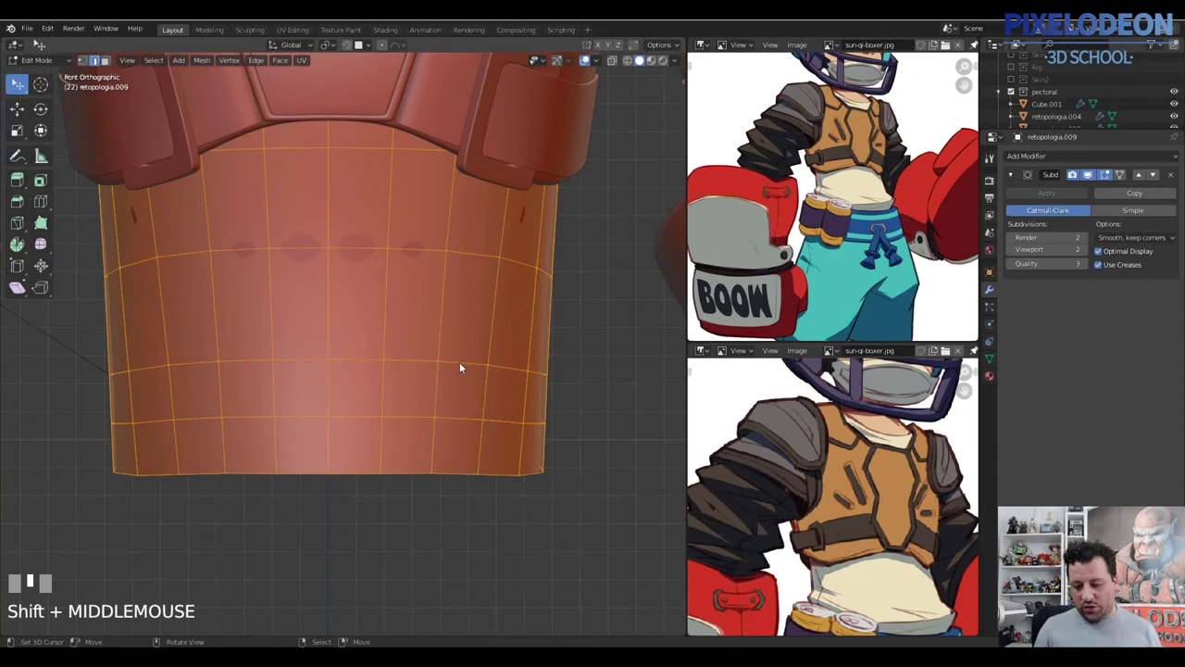
{"action": "middle_click", "coordinate": [483, 373]}
Add three horizontal loop cuts (Ctrl+R) gathered toward the band's lower rim
{"action": "key", "text": "ctrl+r"}
{"action": "right_click", "coordinate": [502, 413]}
{"action": "key", "text": "ctrl+r"}
{"action": "right_click", "coordinate": [528, 448]}
{"action": "key", "text": "ctrl+r"}
{"action": "right_click", "coordinate": [495, 469]}
{"action": "left_click_drag", "start_coordinate": [484, 455], "coordinate": [503, 472]}
{"action": "right_click", "coordinate": [503, 472]}
{"action": "right_click", "coordinate": [524, 476]}
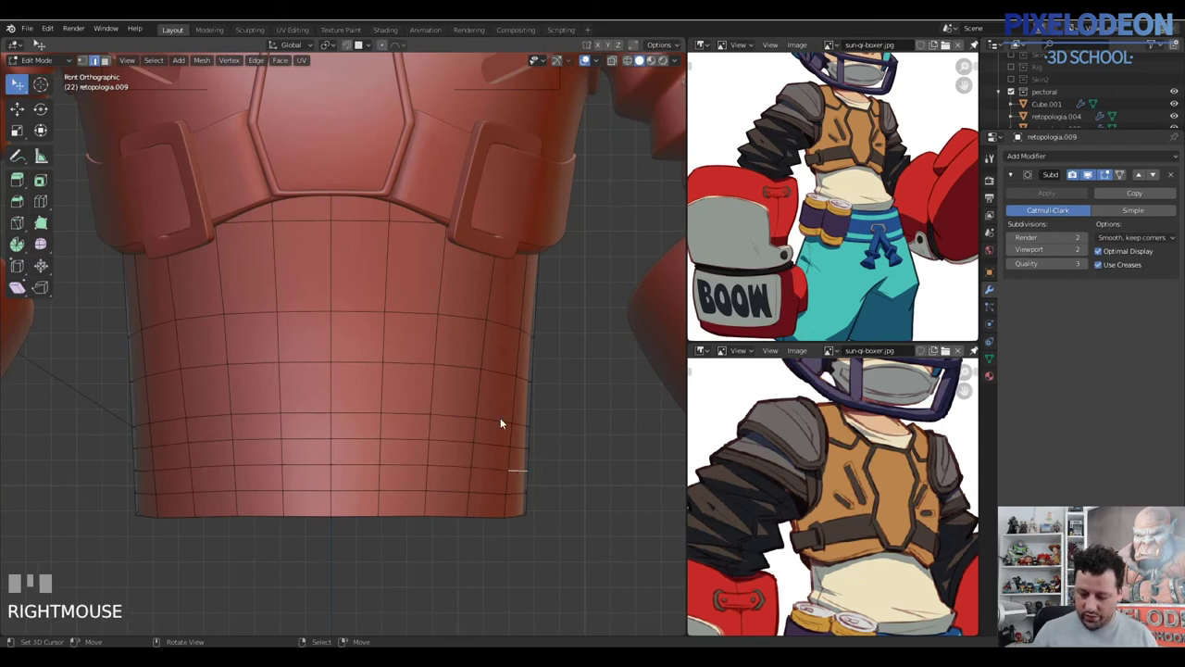
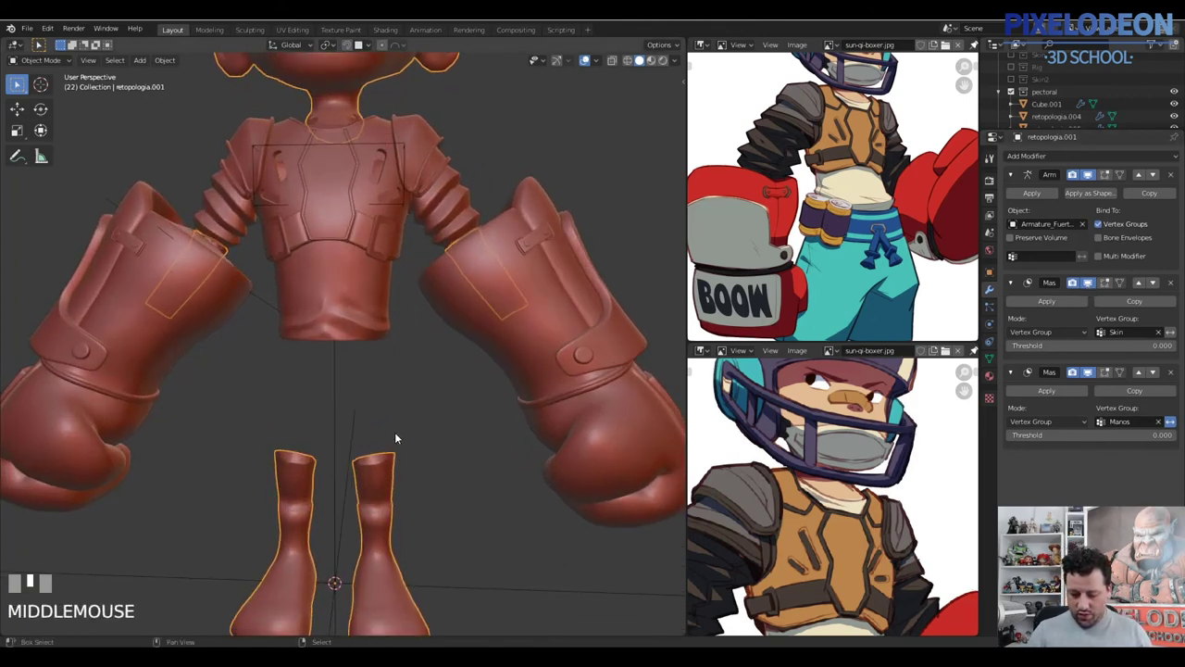
Select the body and create a new vertex group named Skin2 on it
{"action": "right_click", "coordinate": [392, 469]}
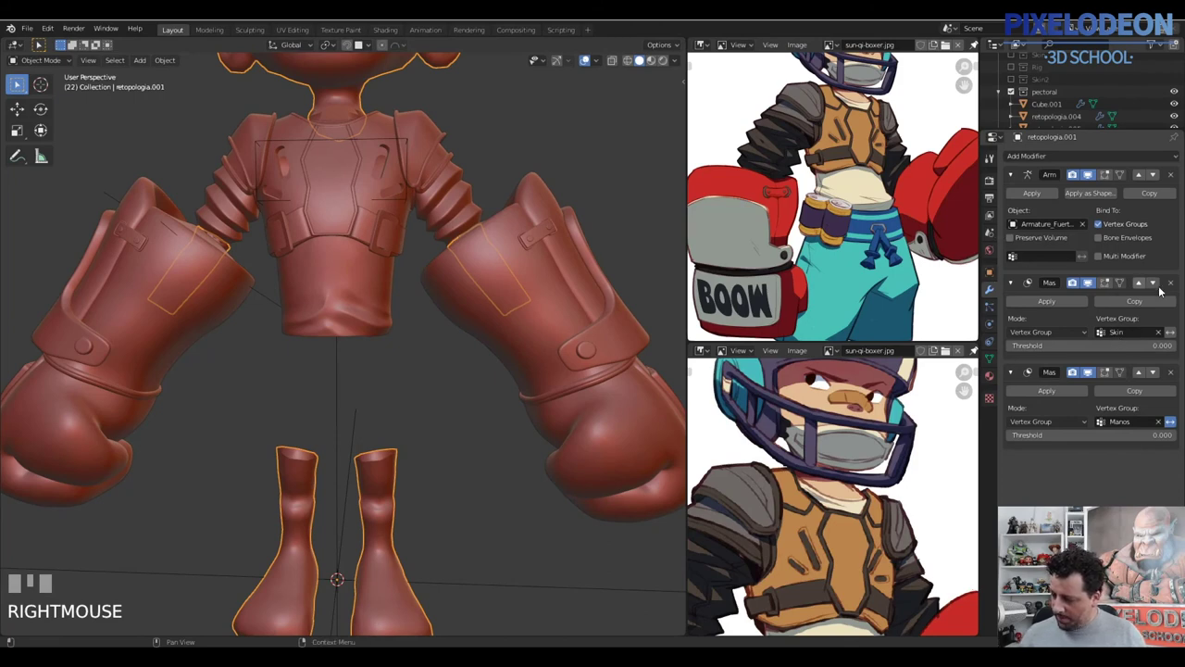
{"action": "left_click_drag", "start_coordinate": [1111, 283], "coordinate": [996, 279]}
{"action": "left_click_drag", "start_coordinate": [997, 280], "coordinate": [389, 281]}
{"action": "key", "text": "Return"}
Enter Edit Mode on the body mesh in face-select mode
{"action": "key", "text": "Tab"}
{"action": "left_click_drag", "start_coordinate": [389, 282], "coordinate": [363, 319]}
{"action": "right_click", "coordinate": [363, 319]}
{"action": "key", "text": "3"}
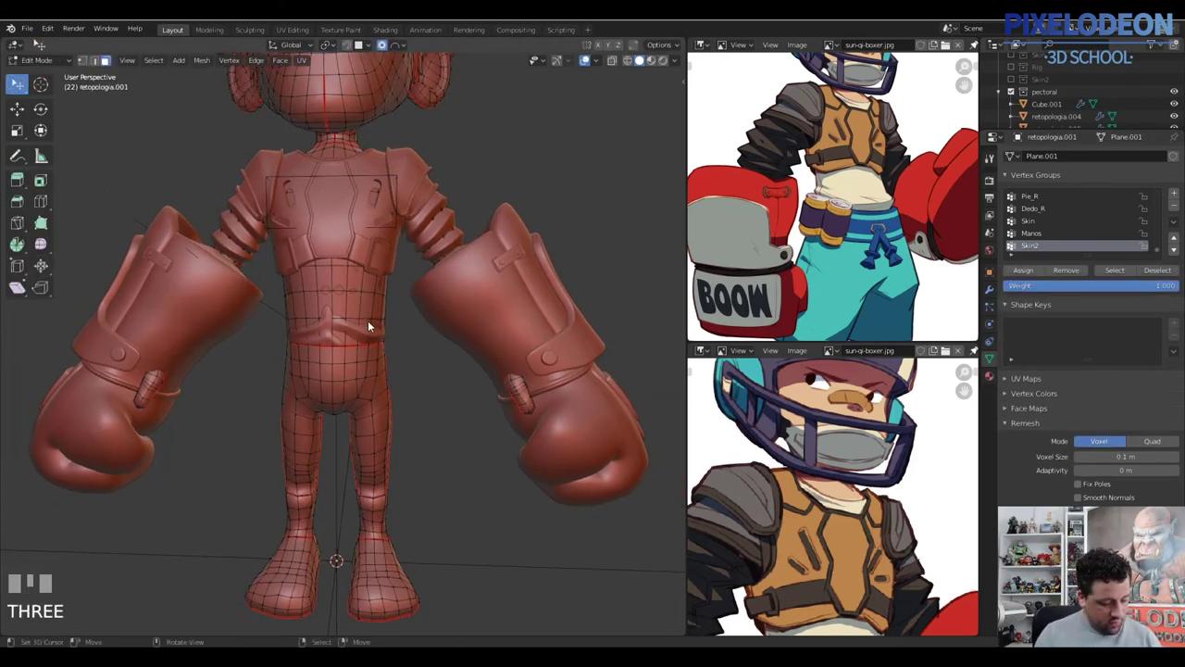
Select the linked torso faces lying under the chest plate
{"action": "key", "text": "l"}
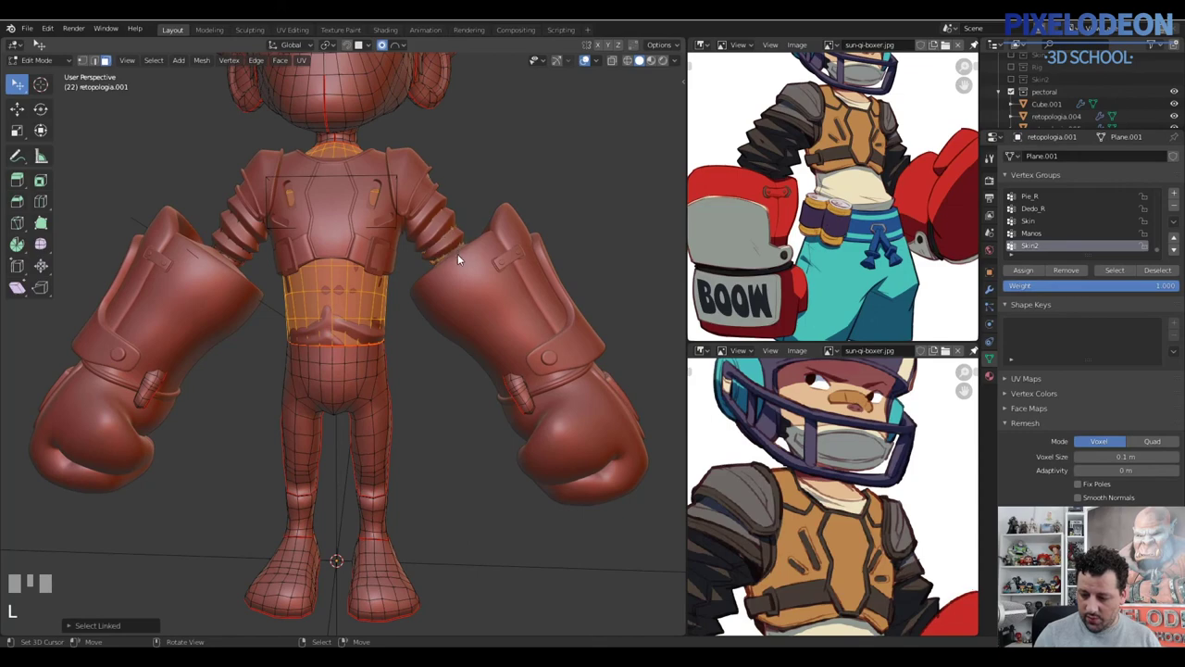
{"action": "left_click_drag", "start_coordinate": [460, 269], "coordinate": [326, 270]}
{"action": "key", "text": "l"}
{"action": "key", "text": "l"}
{"action": "key", "text": "l"}
{"action": "key", "text": "l"}
{"action": "right_click", "coordinate": [326, 271]}
{"action": "right_click", "coordinate": [327, 282]}
{"action": "left_click_drag", "start_coordinate": [331, 295], "coordinate": [353, 282]}
{"action": "key", "text": "ctrl+z"}
{"action": "right_click", "coordinate": [352, 283]}
{"action": "right_click", "coordinate": [359, 283]}
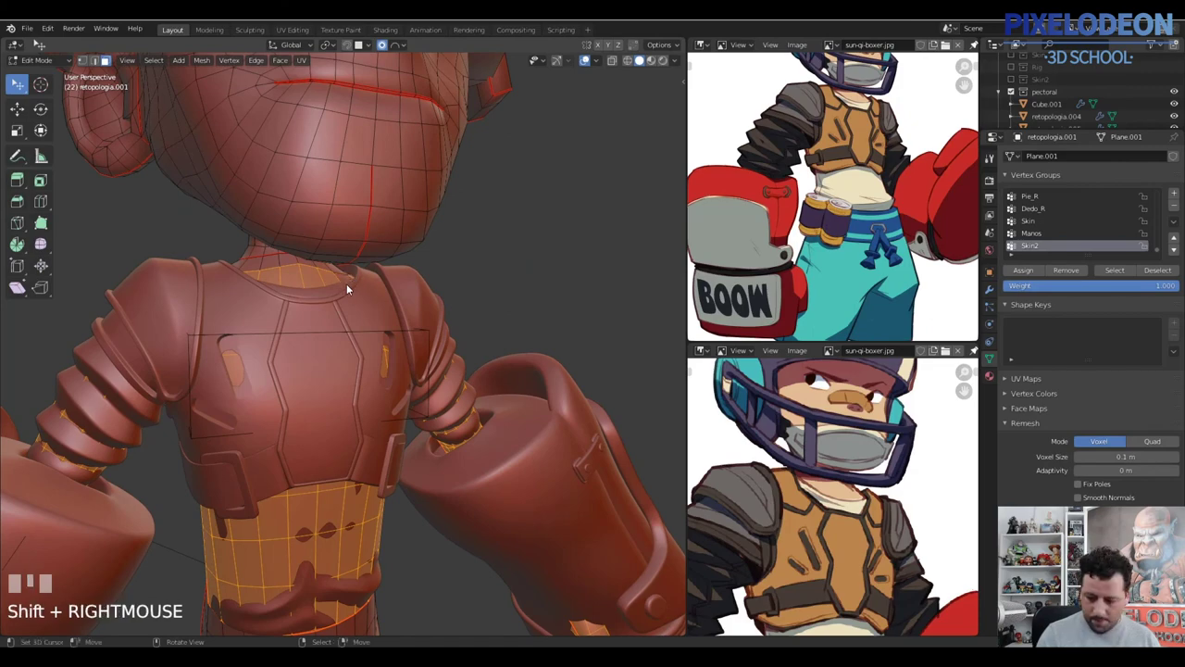
{"action": "key", "text": "c"}
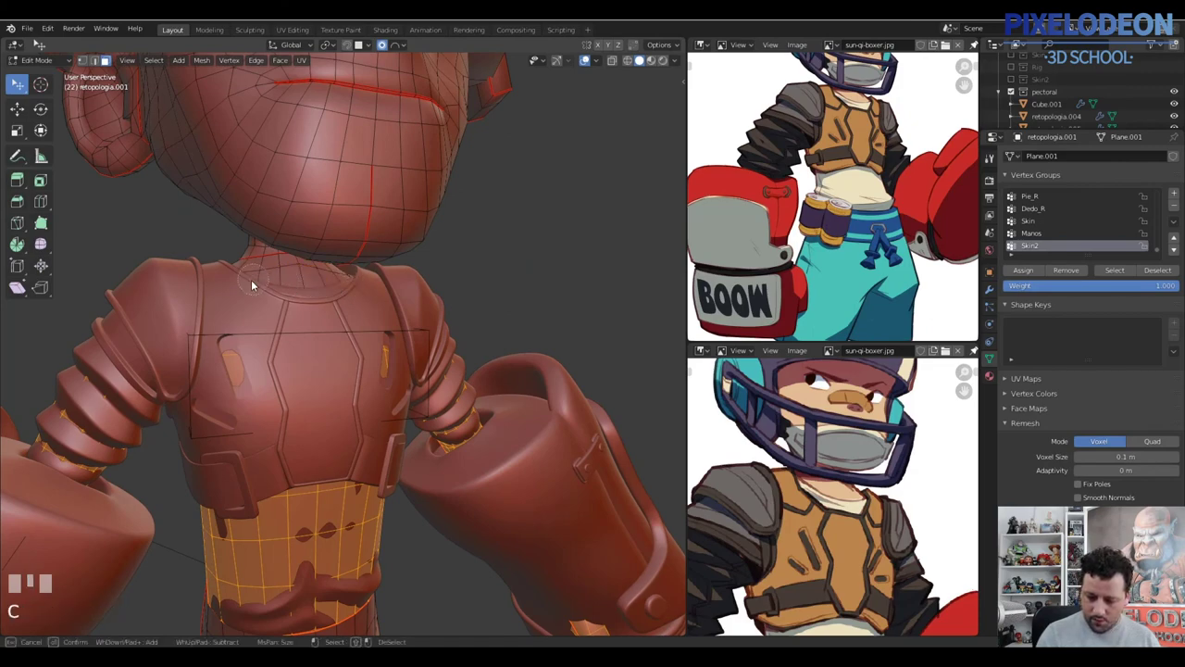
{"action": "right_click", "coordinate": [280, 307]}
Assign the selected torso faces to the Skin2 group and check the result in Object Mode
{"action": "left_click_drag", "start_coordinate": [350, 321], "coordinate": [1026, 273]}
{"action": "left_click_drag", "start_coordinate": [1026, 273], "coordinate": [405, 398]}
{"action": "key", "text": "Tab"}
{"action": "left_click_drag", "start_coordinate": [405, 398], "coordinate": [343, 349]}
{"action": "key", "text": "Tab"}
Add a further mask modifier on the body so the Skin2 faces stay hidden under the armor
{"action": "key", "text": "1"}
{"action": "right_click", "coordinate": [343, 349]}
{"action": "left_click_drag", "start_coordinate": [1000, 349], "coordinate": [401, 390]}
{"action": "key", "text": "Tab"}
{"action": "left_click_drag", "start_coordinate": [401, 390], "coordinate": [398, 362]}
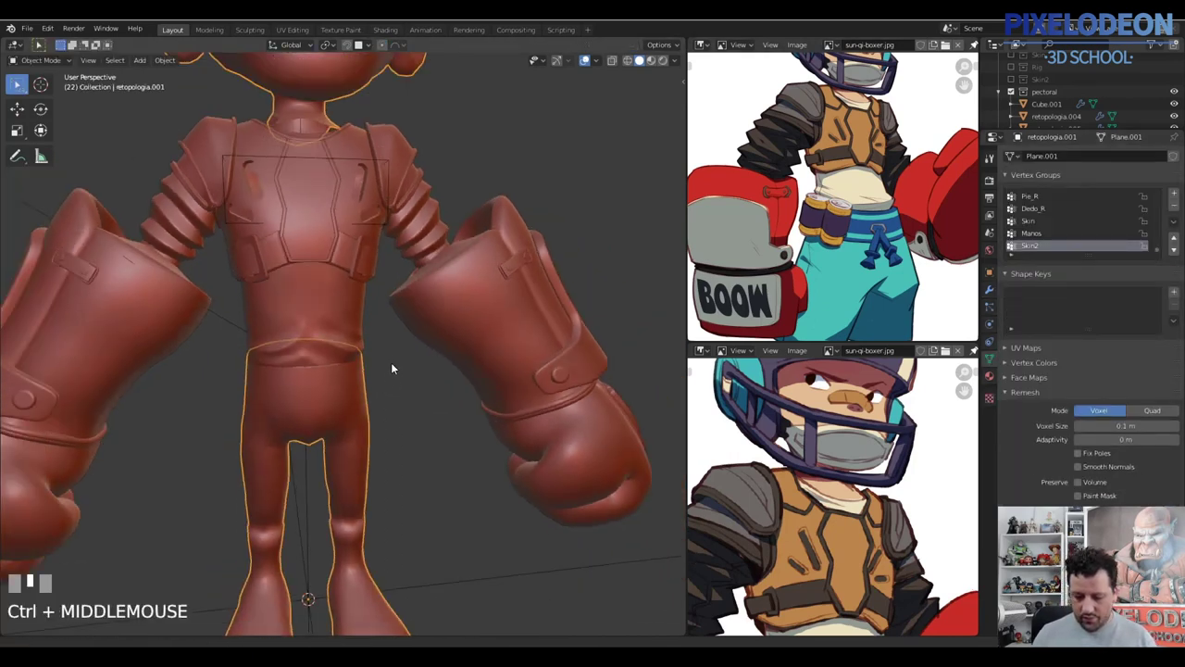
Inspect the neck from outside, then re-enter the body edit with X-ray to see under the collar
{"action": "key", "text": "a"}
{"action": "middle_click", "coordinate": [389, 369]}
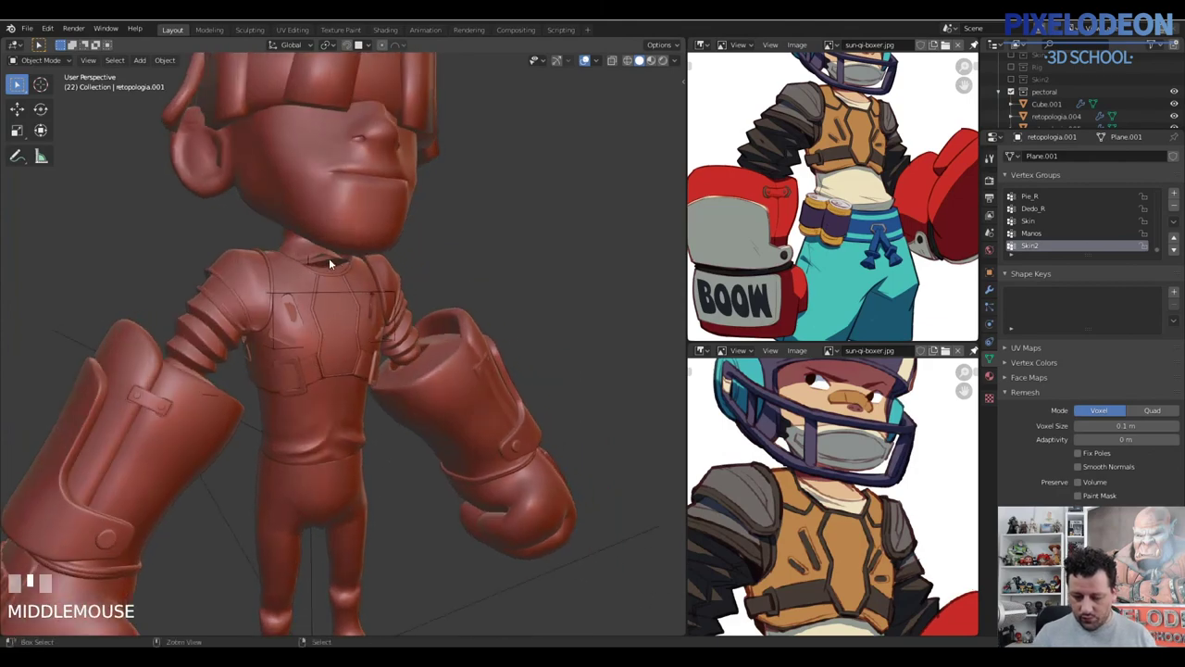
{"action": "key", "text": "Tab"}
{"action": "left_click_drag", "start_coordinate": [348, 297], "coordinate": [335, 298]}
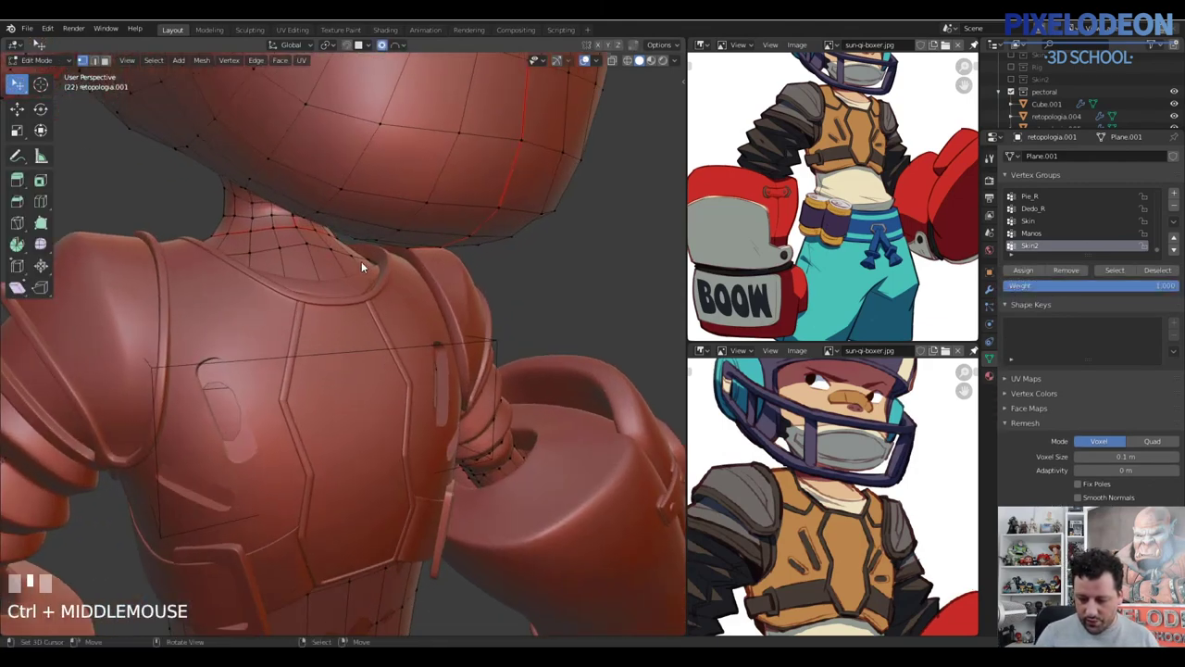
{"action": "key", "text": "z"}
{"action": "middle_click", "coordinate": [340, 268]}
{"action": "right_click", "coordinate": [312, 246]}
{"action": "middle_click", "coordinate": [316, 257]}
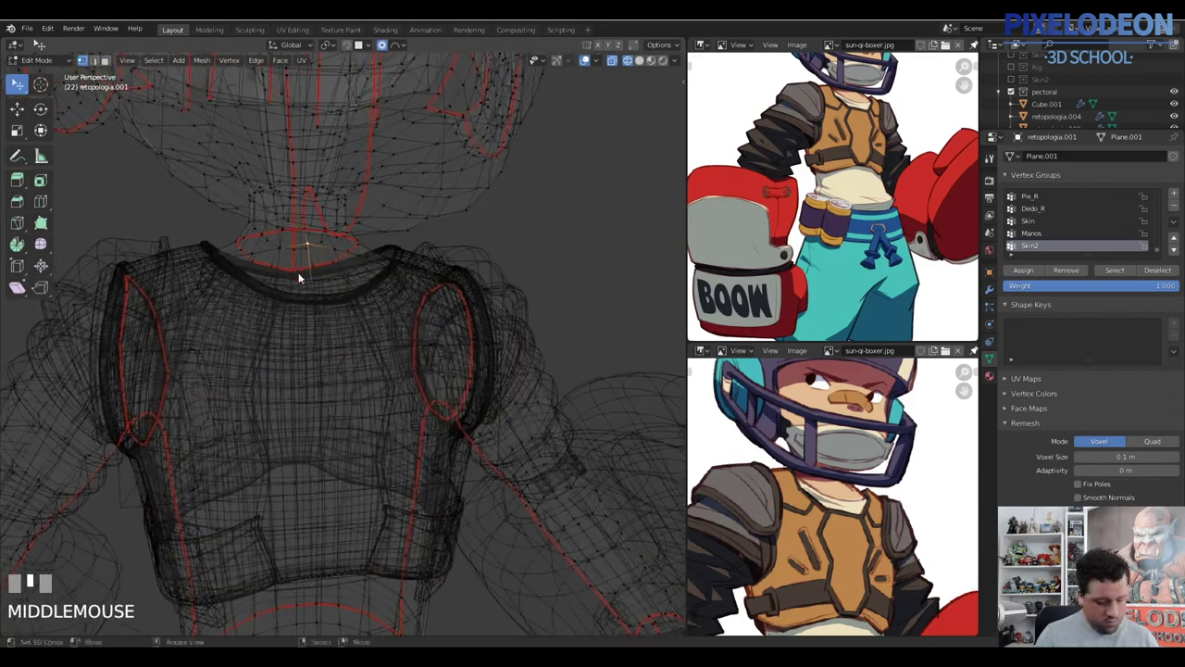
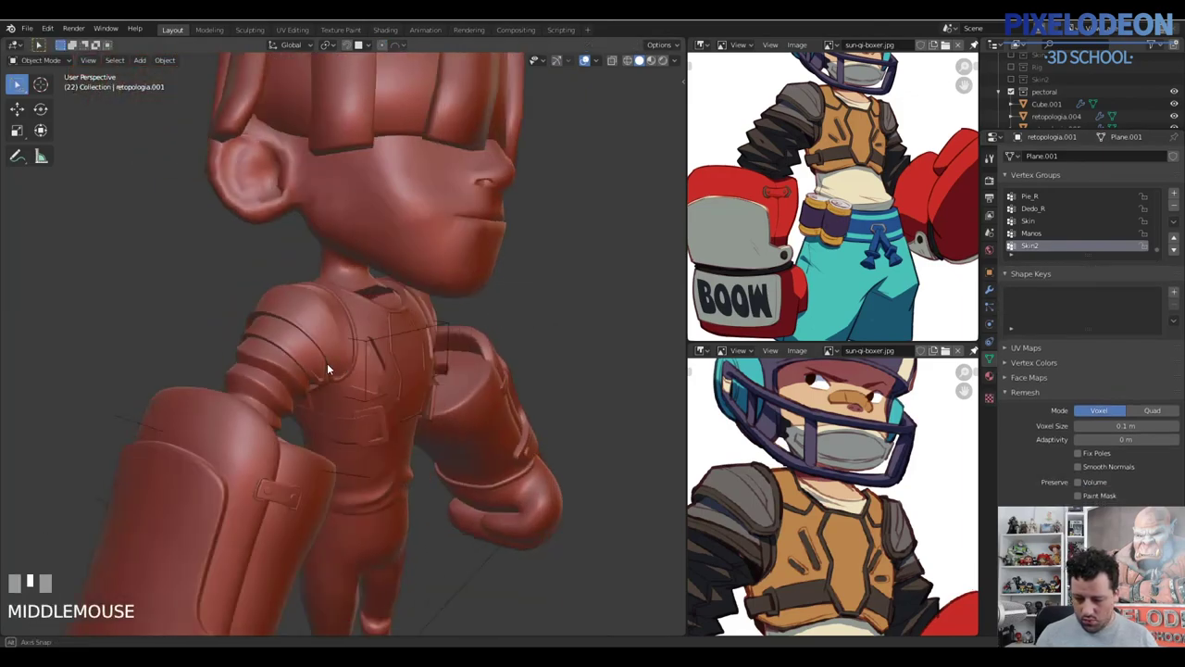
Select the neck and upper-shoulder faces under the collar and grow the selection
{"action": "key", "text": "Tab"}
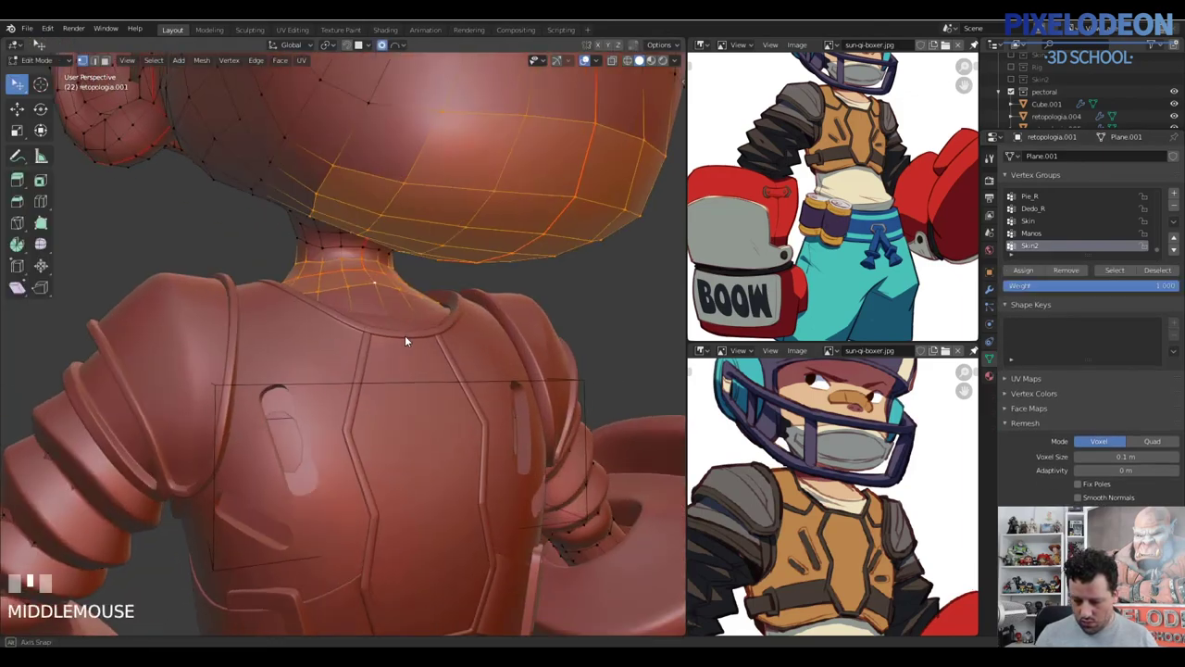
{"action": "key", "text": "z"}
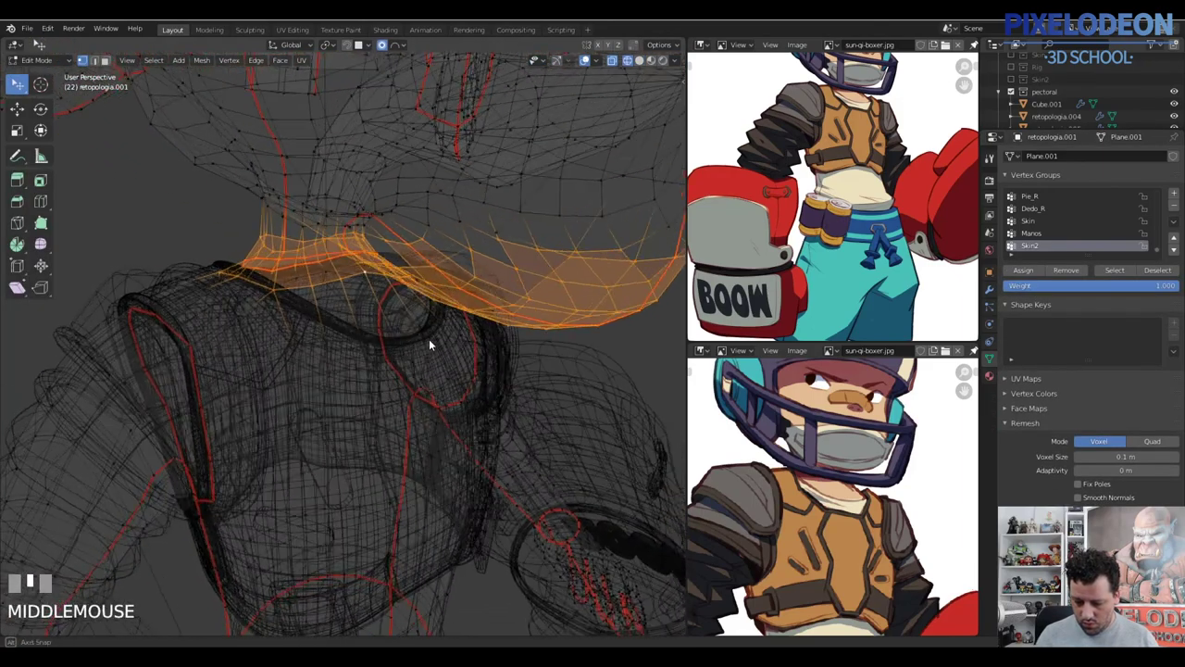
{"action": "right_click", "coordinate": [400, 343]}
{"action": "right_click", "coordinate": [394, 339]}
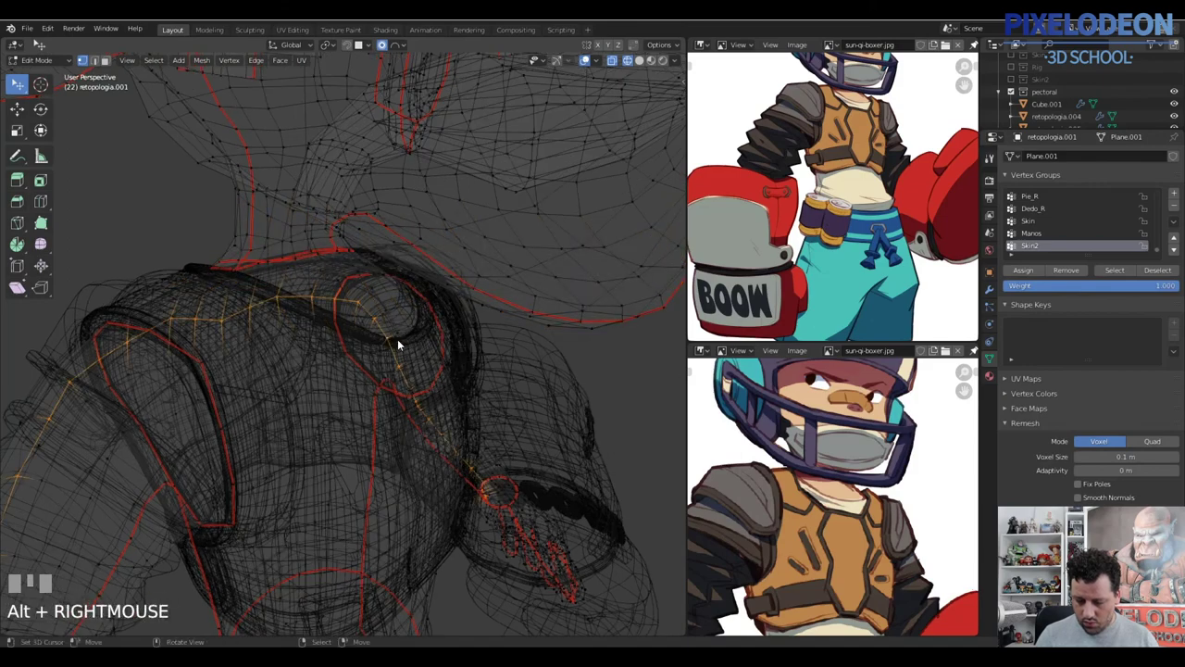
{"action": "key", "text": "ctrl+z"}
{"action": "key", "text": "ctrl+KP_Add"}
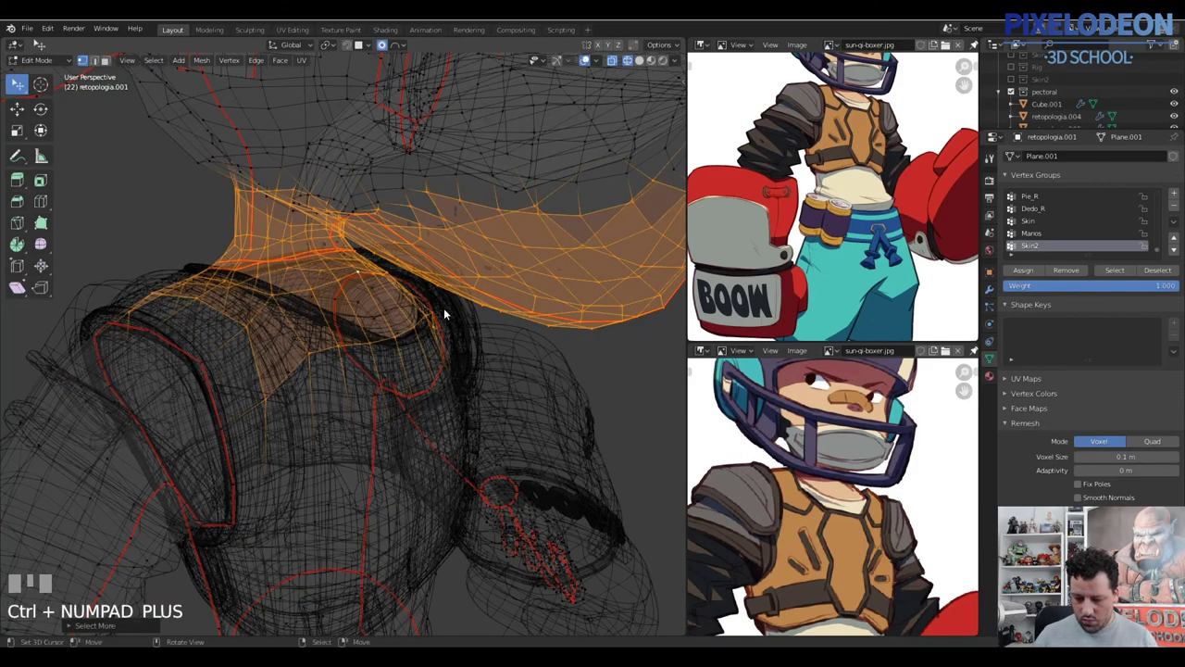
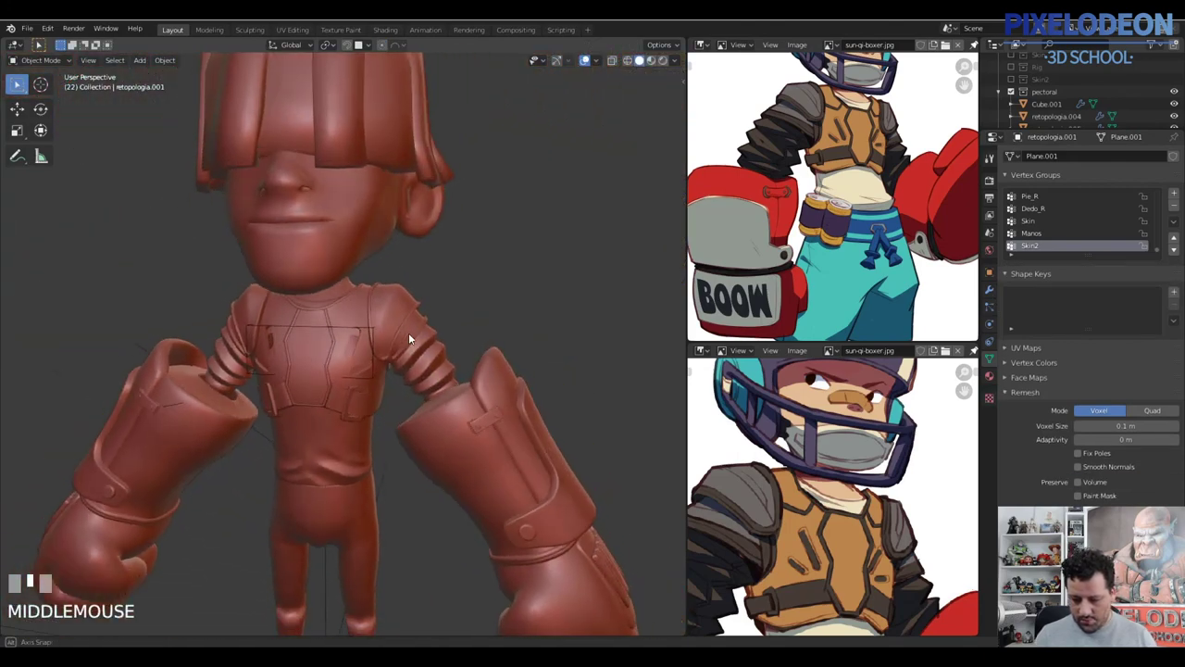
Select the Cube.001 cage around the chest plate and pick its linked geometry in X-ray
{"action": "left_click_drag", "start_coordinate": [358, 328], "coordinate": [378, 317]}
{"action": "middle_click", "coordinate": [378, 317]}
{"action": "right_click", "coordinate": [375, 308]}
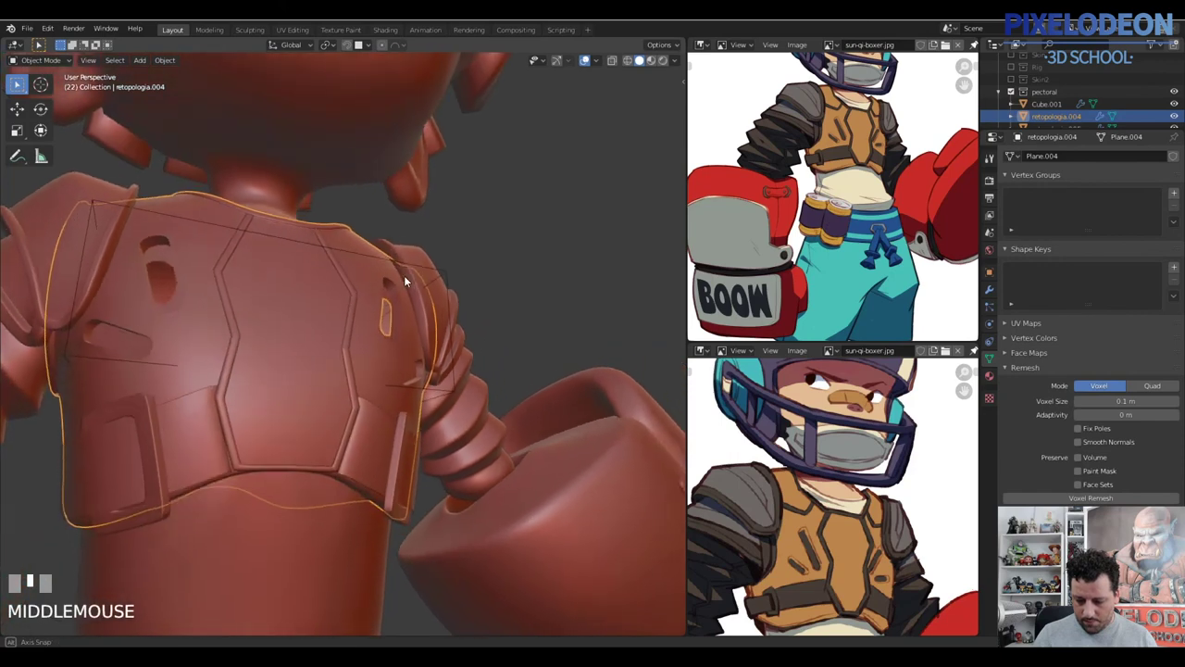
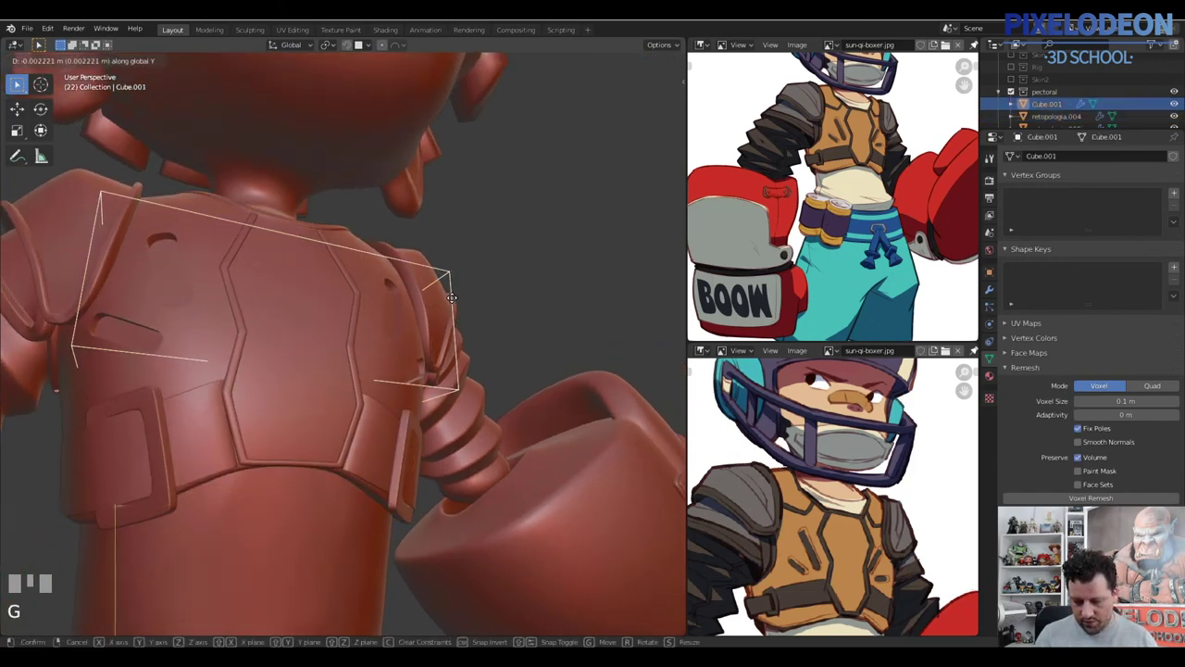
{"action": "right_click", "coordinate": [452, 307]}
{"action": "left_click_drag", "start_coordinate": [431, 333], "coordinate": [352, 323]}
{"action": "key", "text": "z"}
{"action": "key", "text": "Tab"}
{"action": "right_click", "coordinate": [352, 323]}
{"action": "key", "text": "l"}
{"action": "left_click", "coordinate": [518, 103]}
{"action": "key", "text": "alt+q"}
Nudge the cage slightly along Y with proportional editing, confirm and return to Object Mode
{"action": "left_click_drag", "start_coordinate": [356, 413], "coordinate": [377, 388]}
{"action": "key", "text": "g"}
{"action": "right_click", "coordinate": [377, 388]}
{"action": "key", "text": "o"}
{"action": "left_click", "coordinate": [352, 387]}
{"action": "key", "text": "z"}
{"action": "left_click_drag", "start_coordinate": [436, 376], "coordinate": [408, 375]}
{"action": "key", "text": "Tab"}
{"action": "key", "text": "a"}
{"action": "middle_click", "coordinate": [467, 413]}
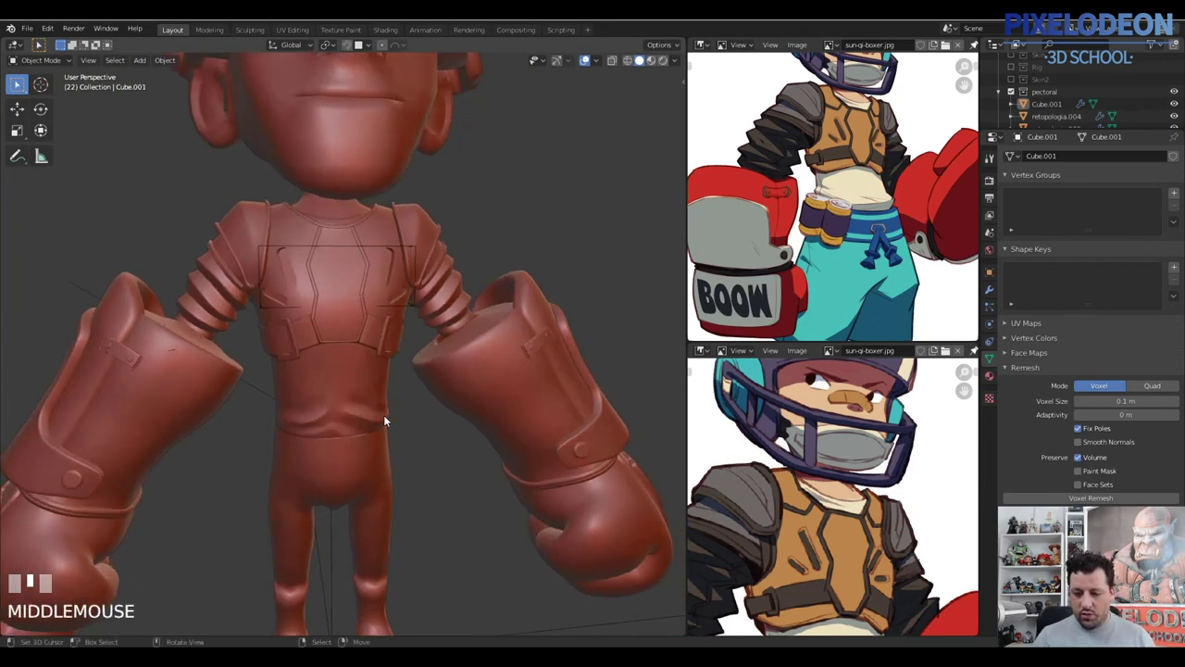